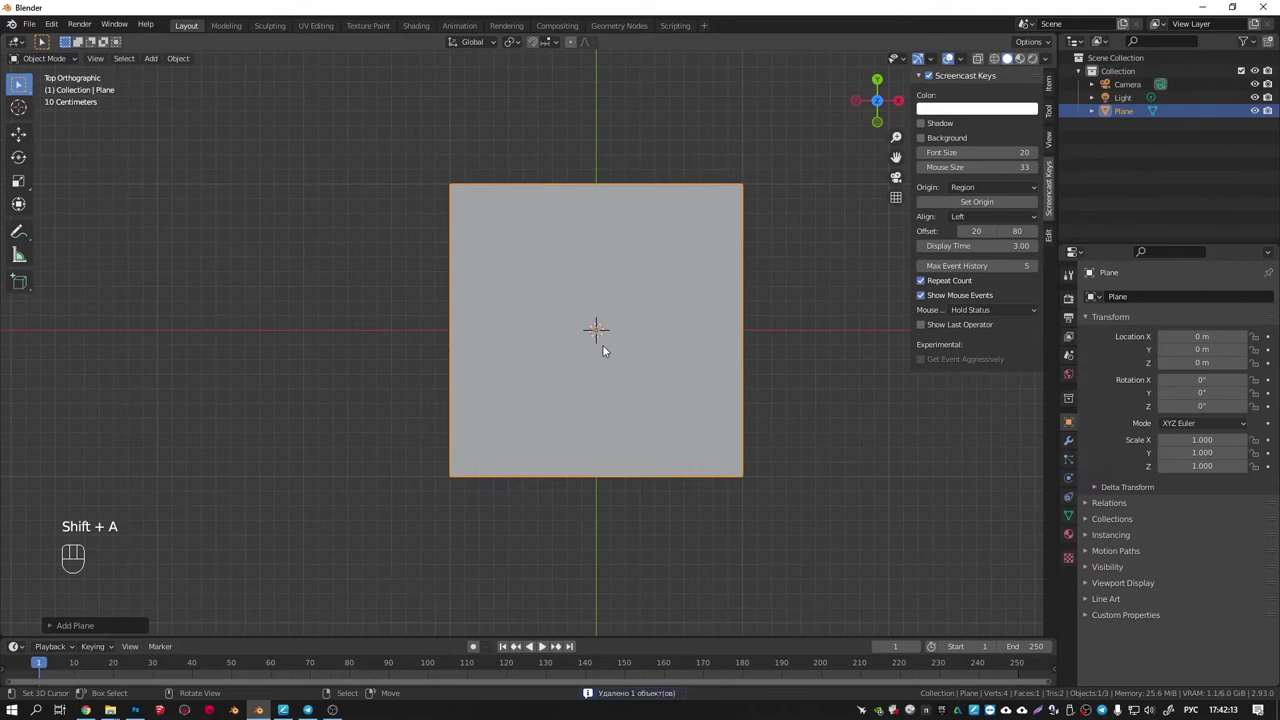
In Edit Mode, scale the plane along Y into a thin strip, then narrow it further.
key(Tab)
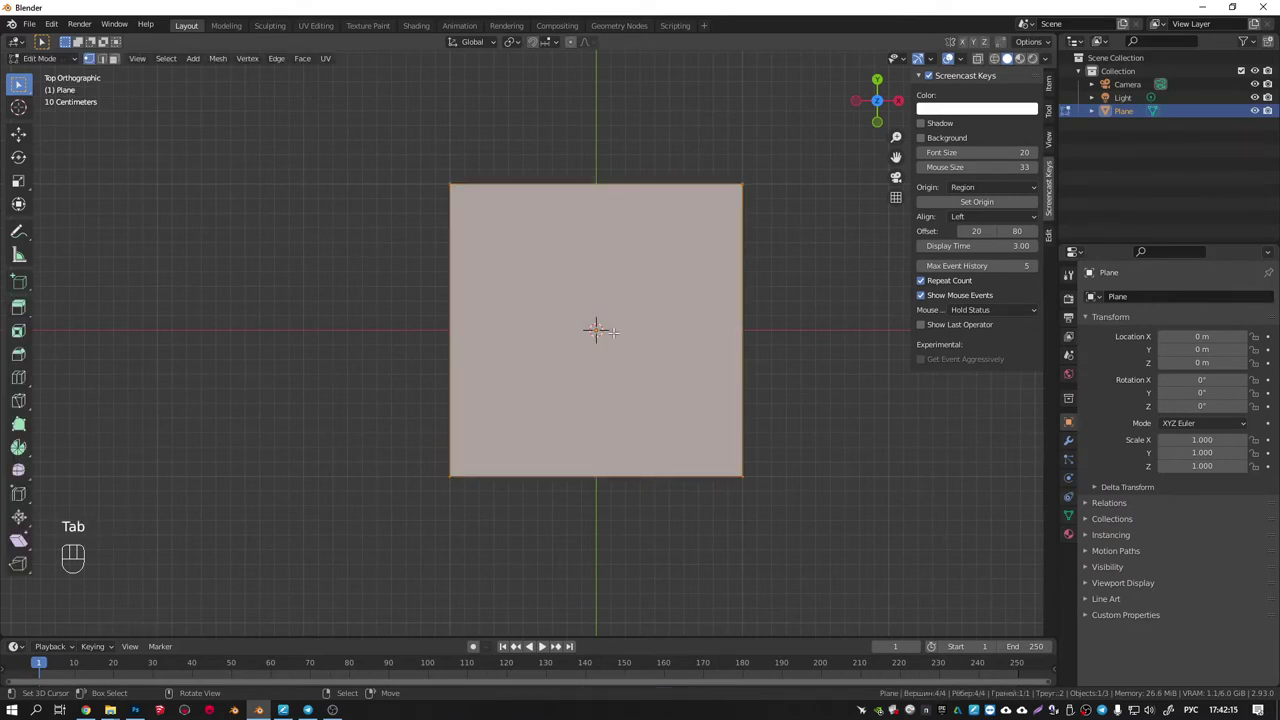
key(s)
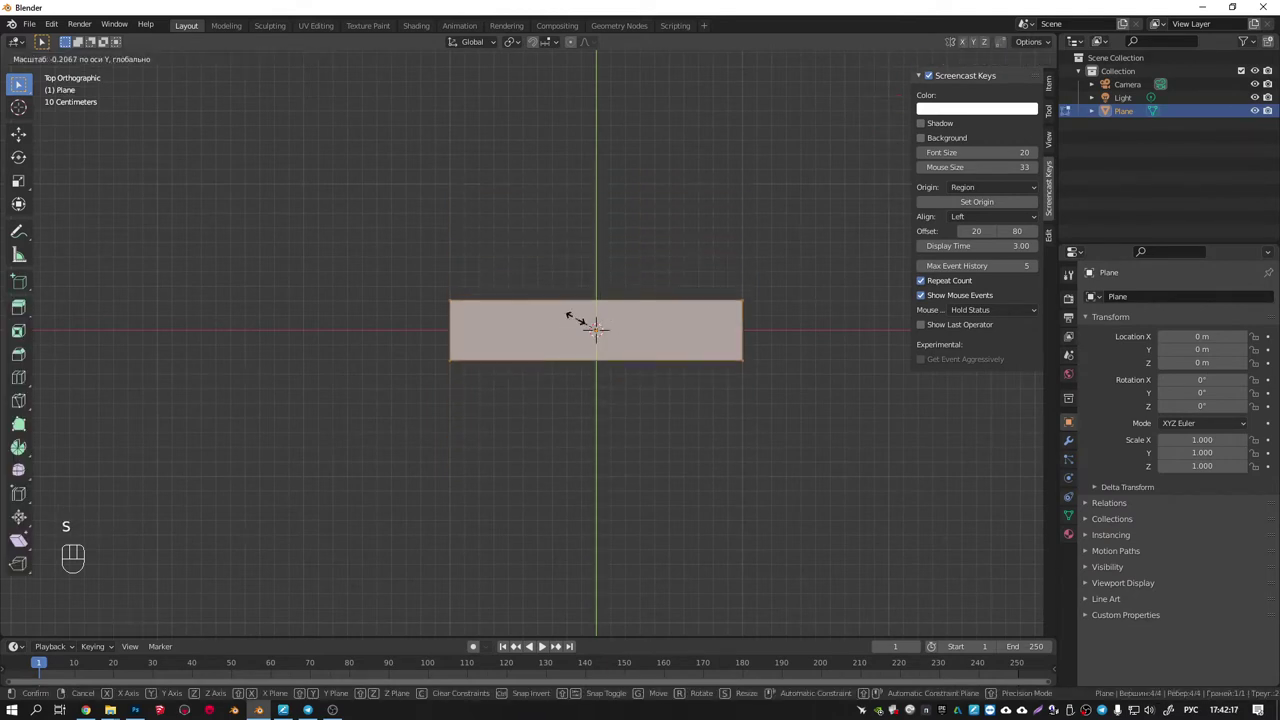
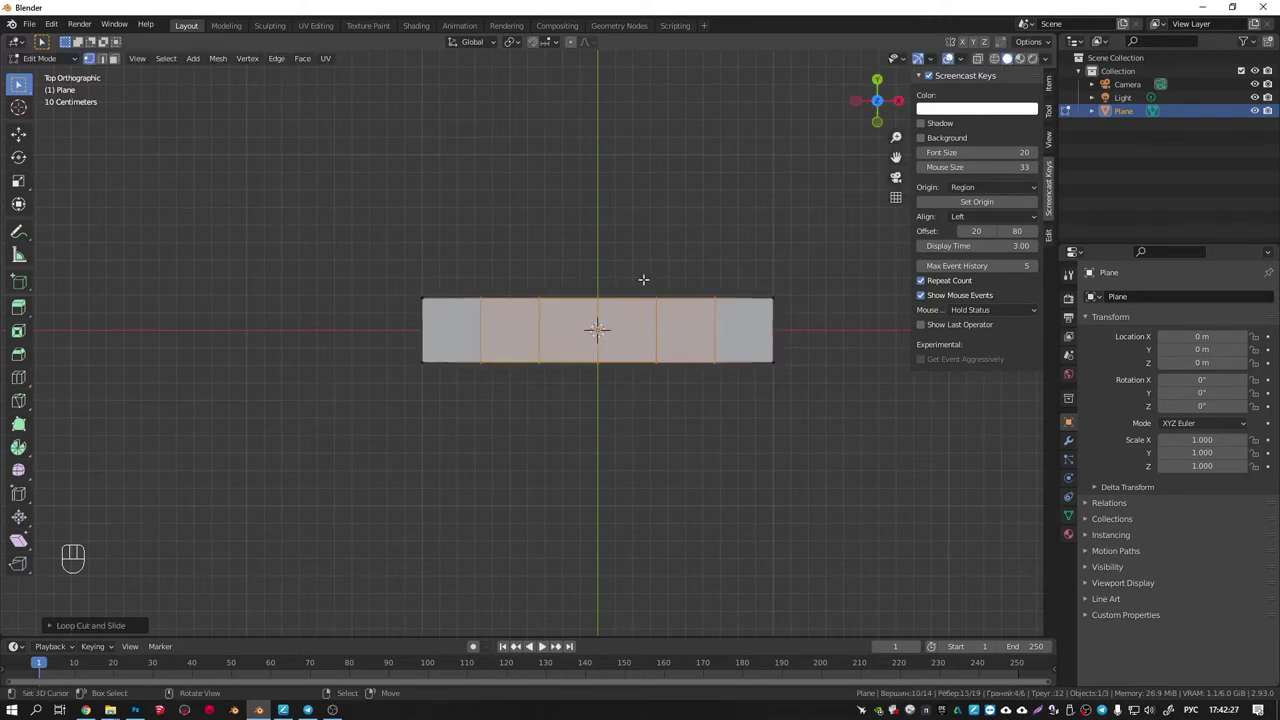
key(a)
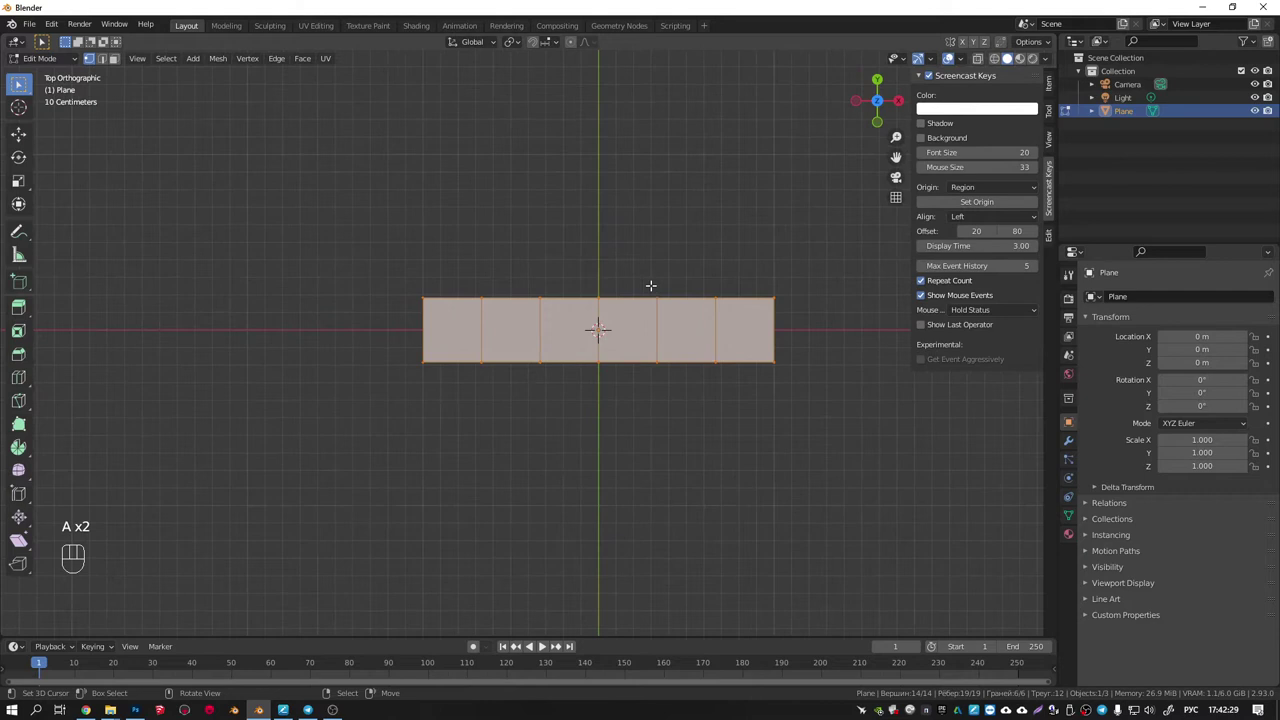
key(s)
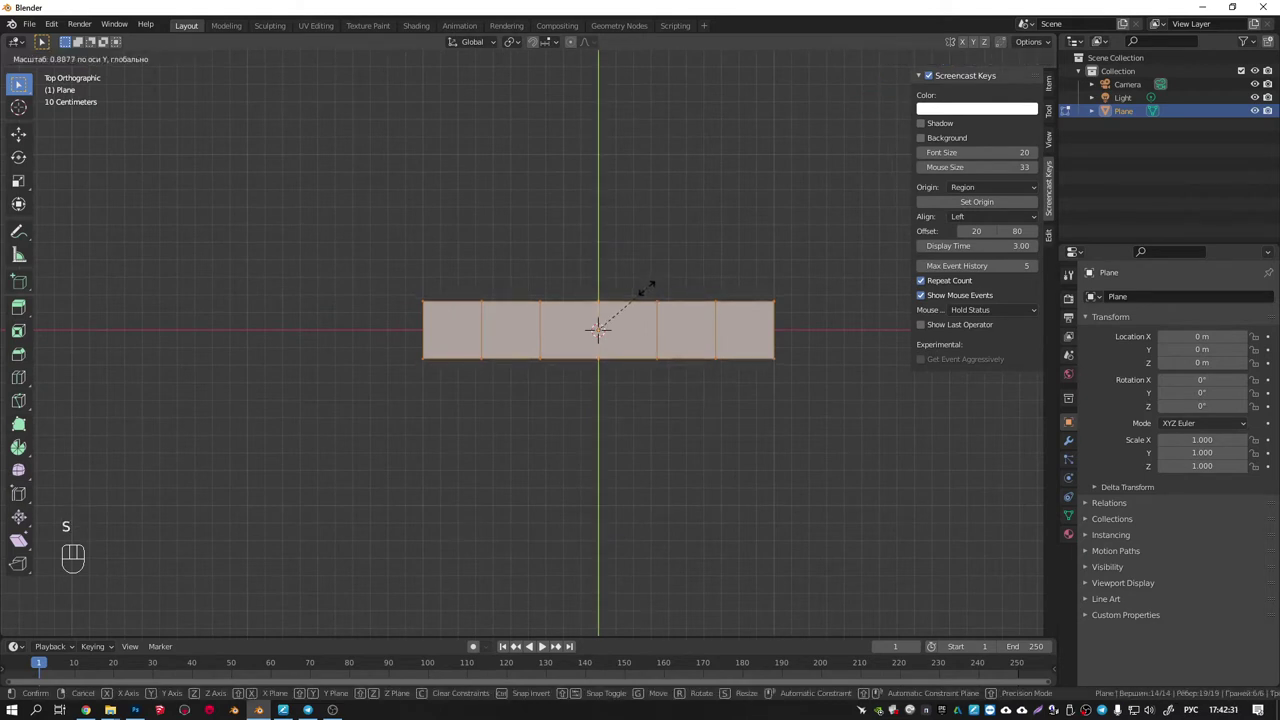
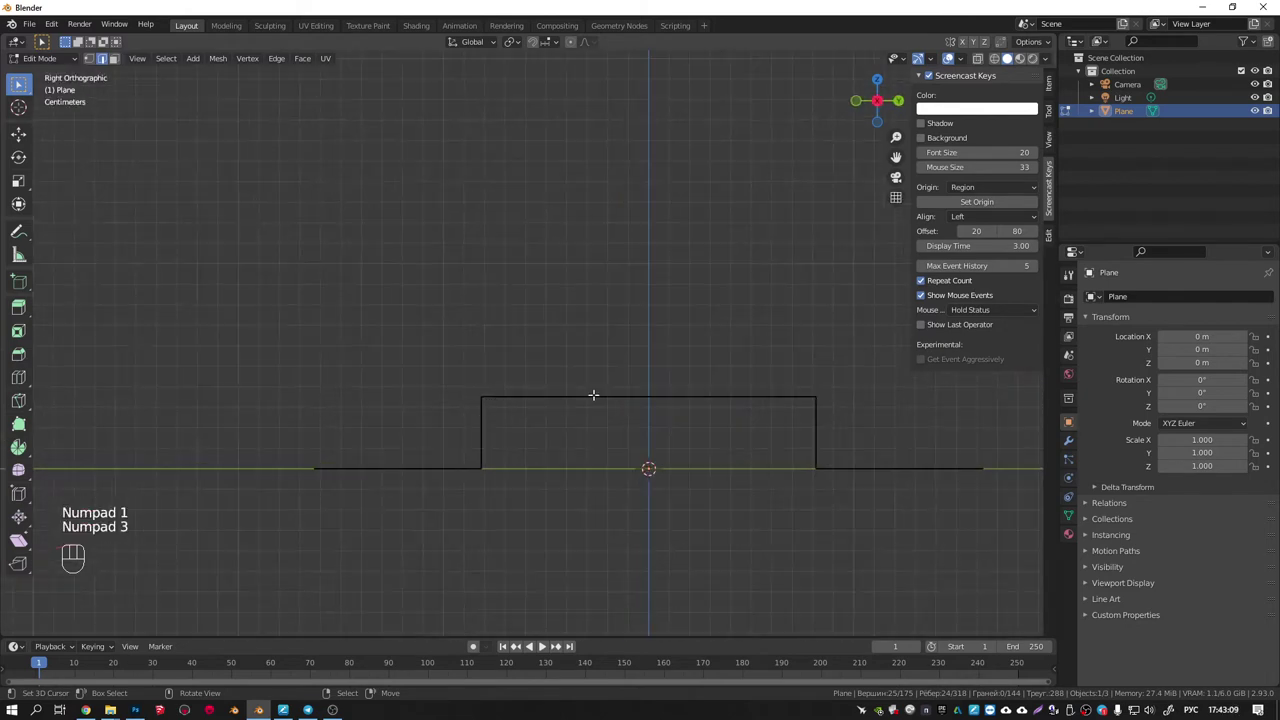
Move the profile vertex in Right view to slant the groove side of the strip.
key(g)
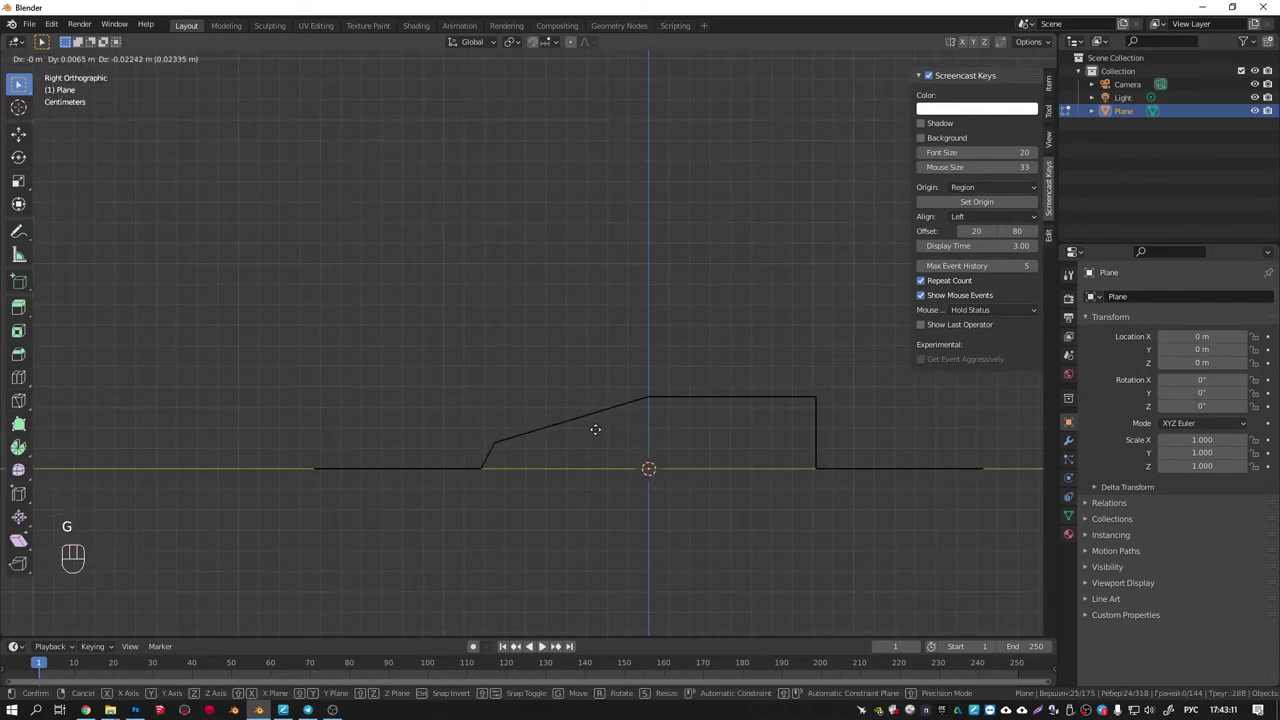
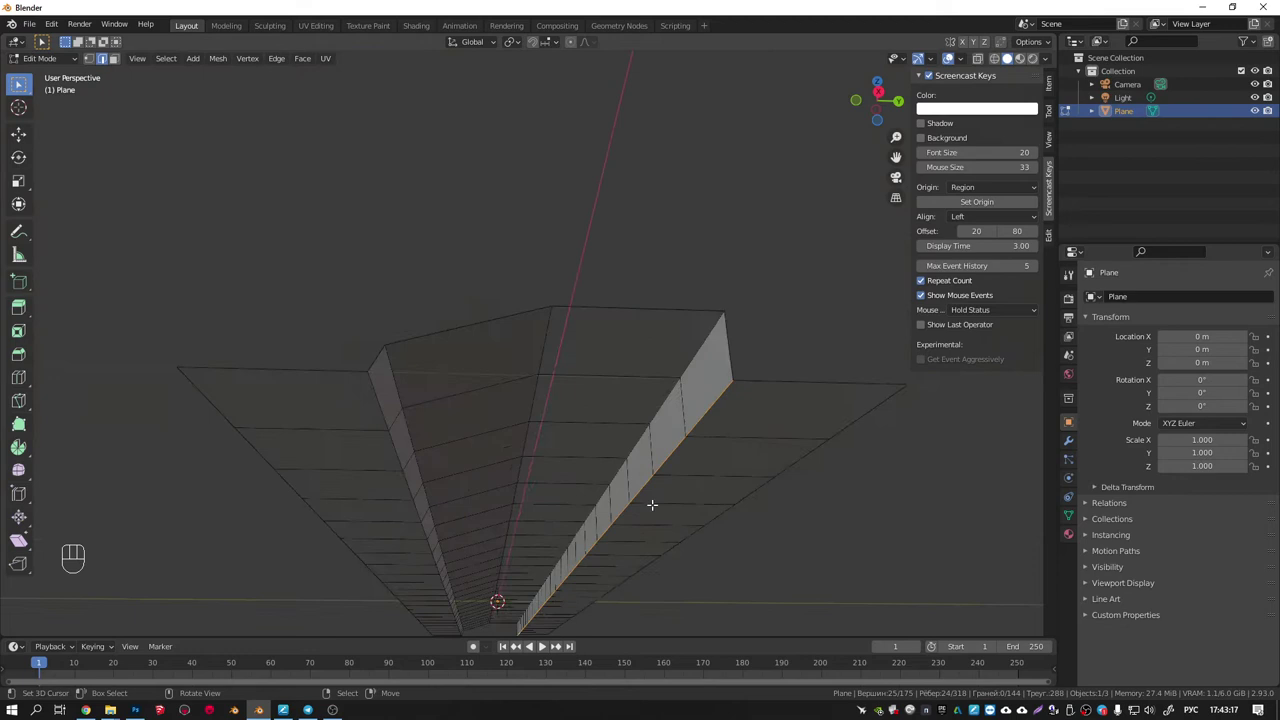
Bevel the edge loop running along the groove with Ctrl+B.
key(ctrl+b)
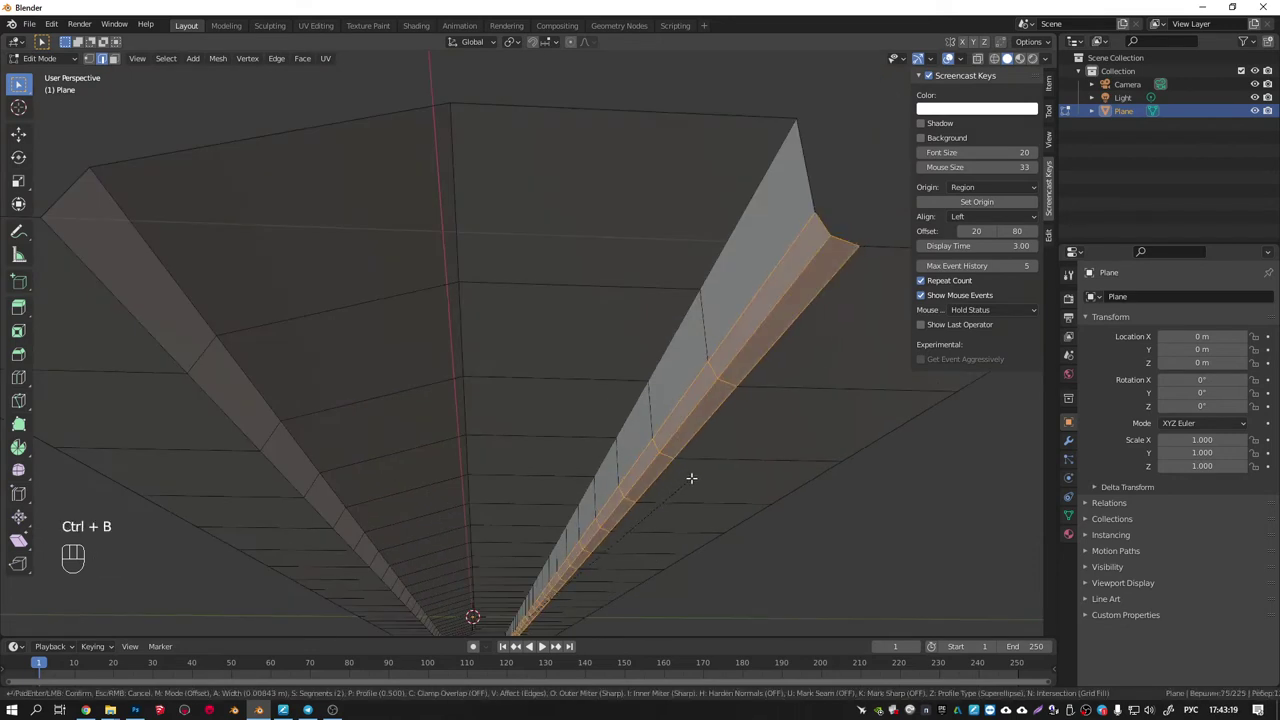
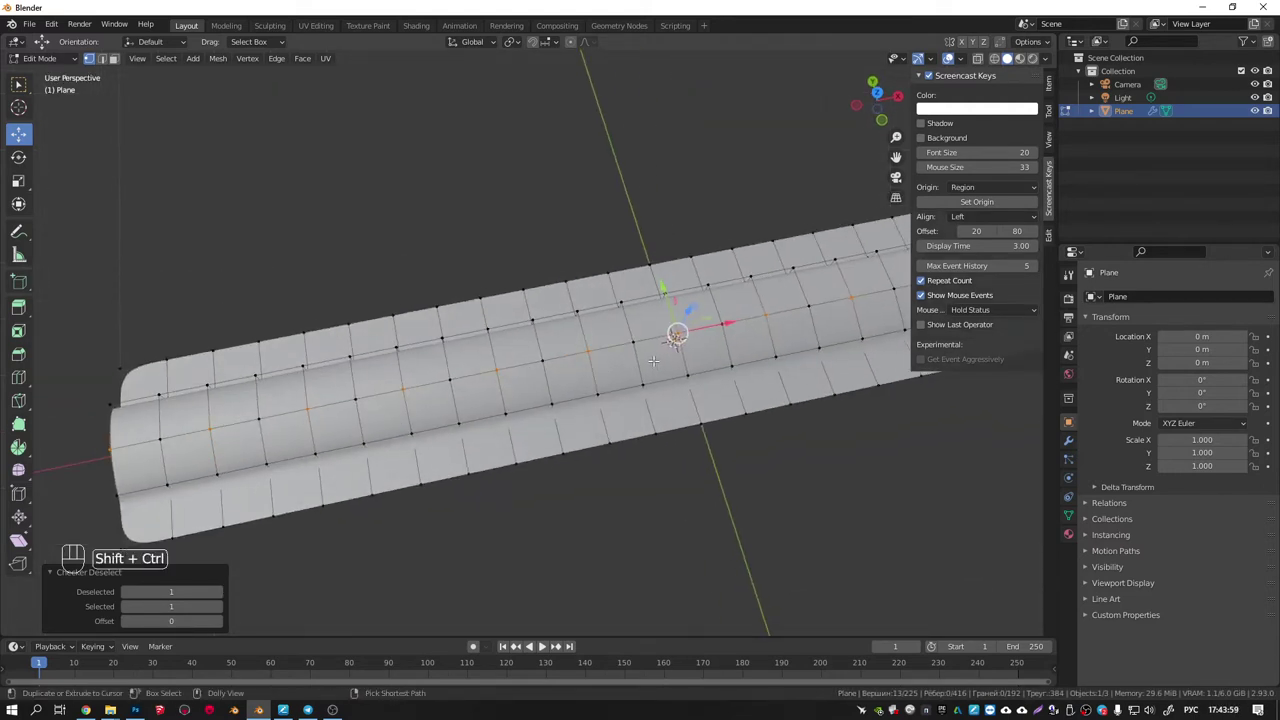
Vertex-bevel alternating centre-line vertices into small diamond stitch holes.
key(ctrl+shift+b)
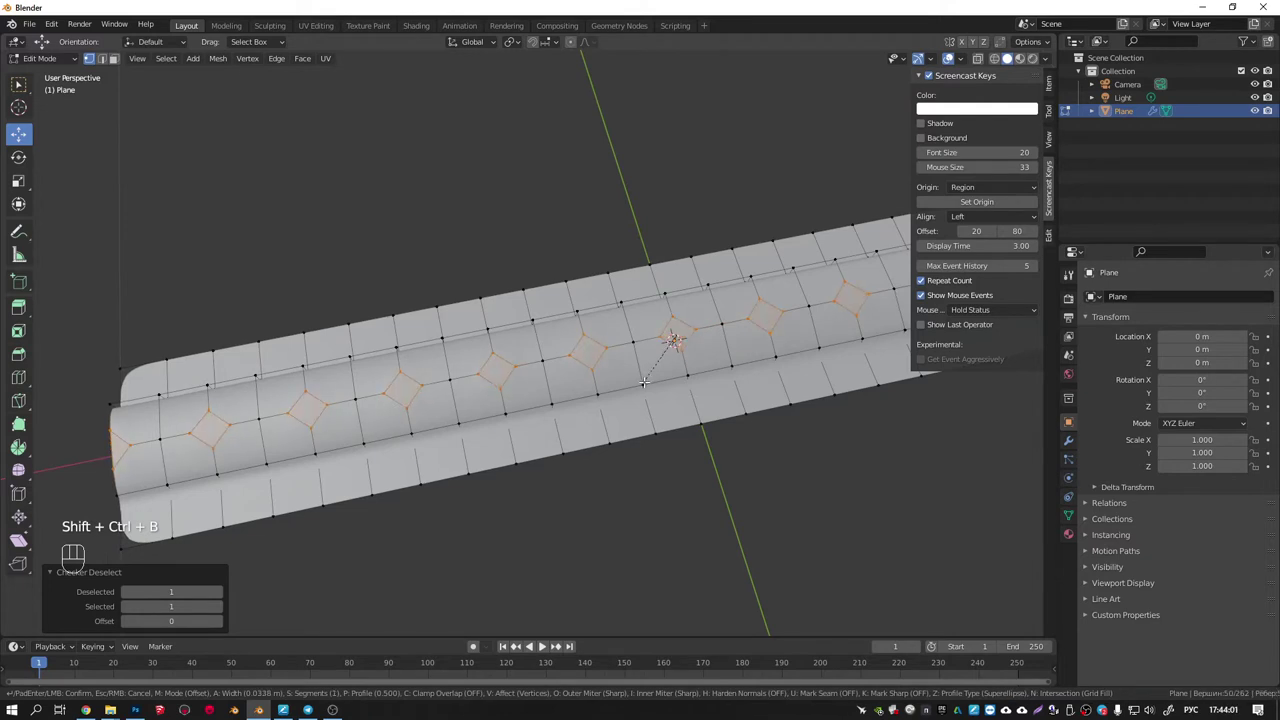
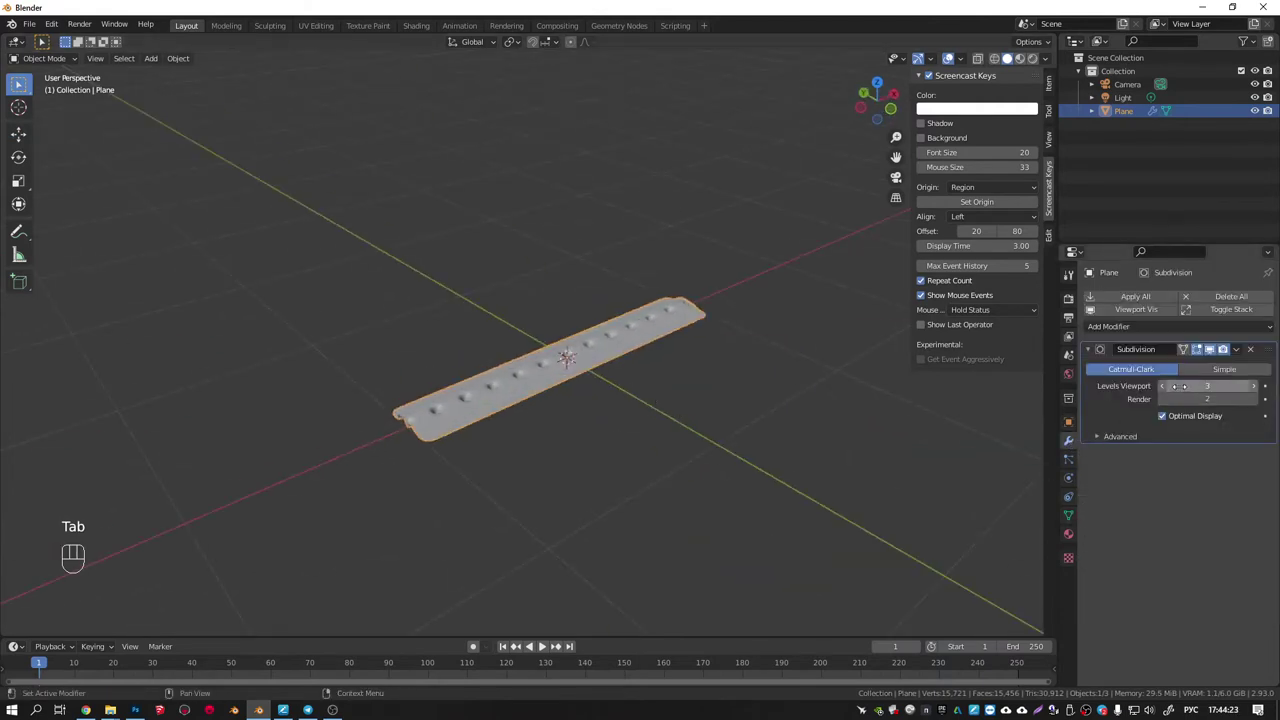
Set the Subdivision modifier's viewport level to 1 and apply it to the strap.
double_click(1168, 389)
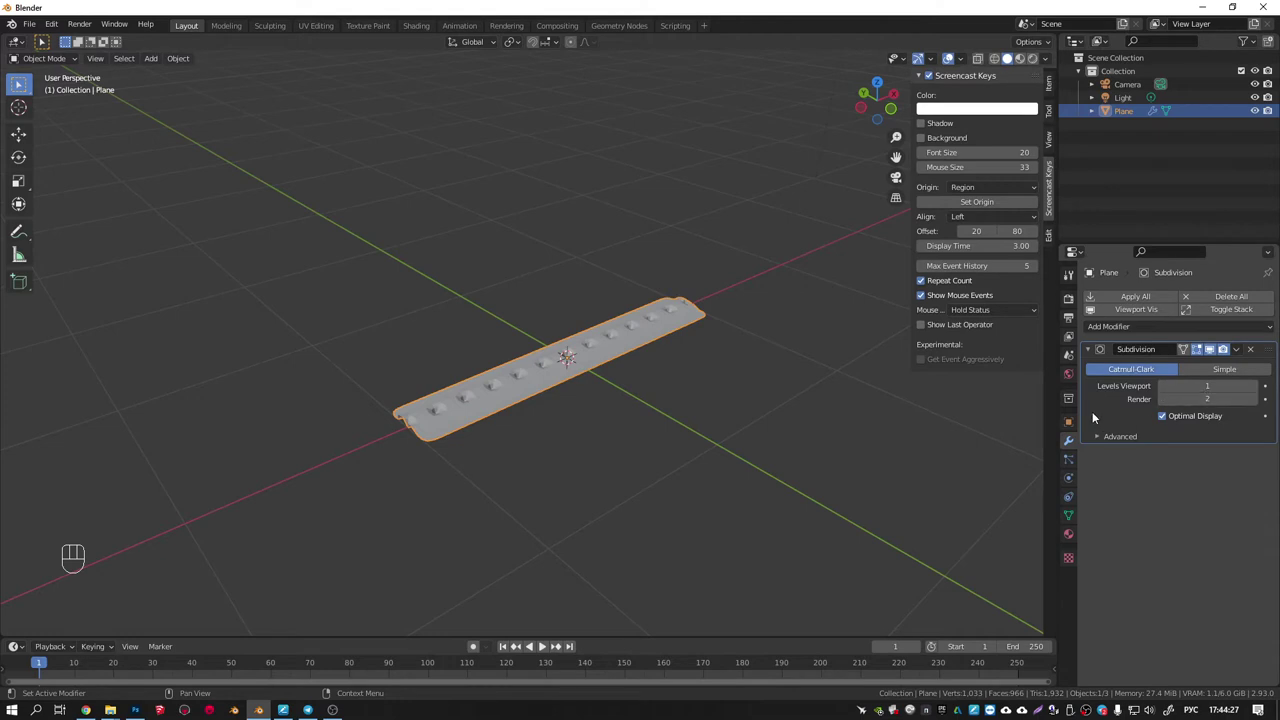
key(ctrl+a)
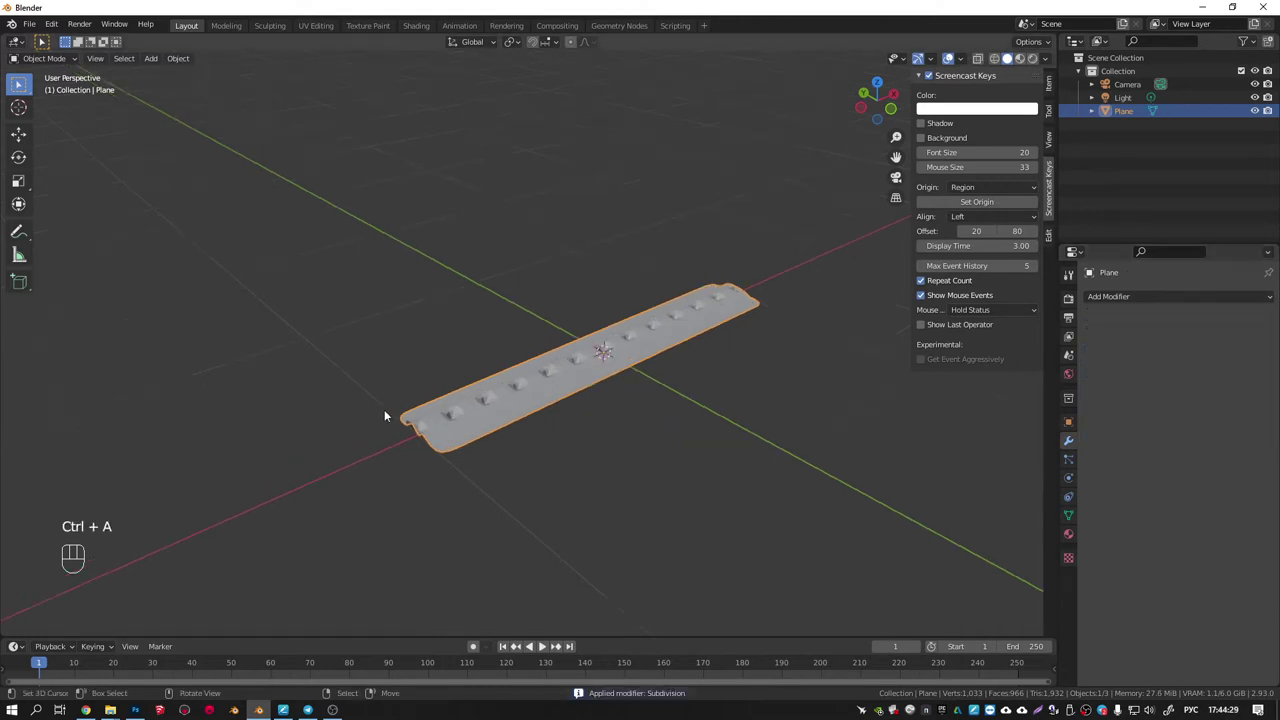
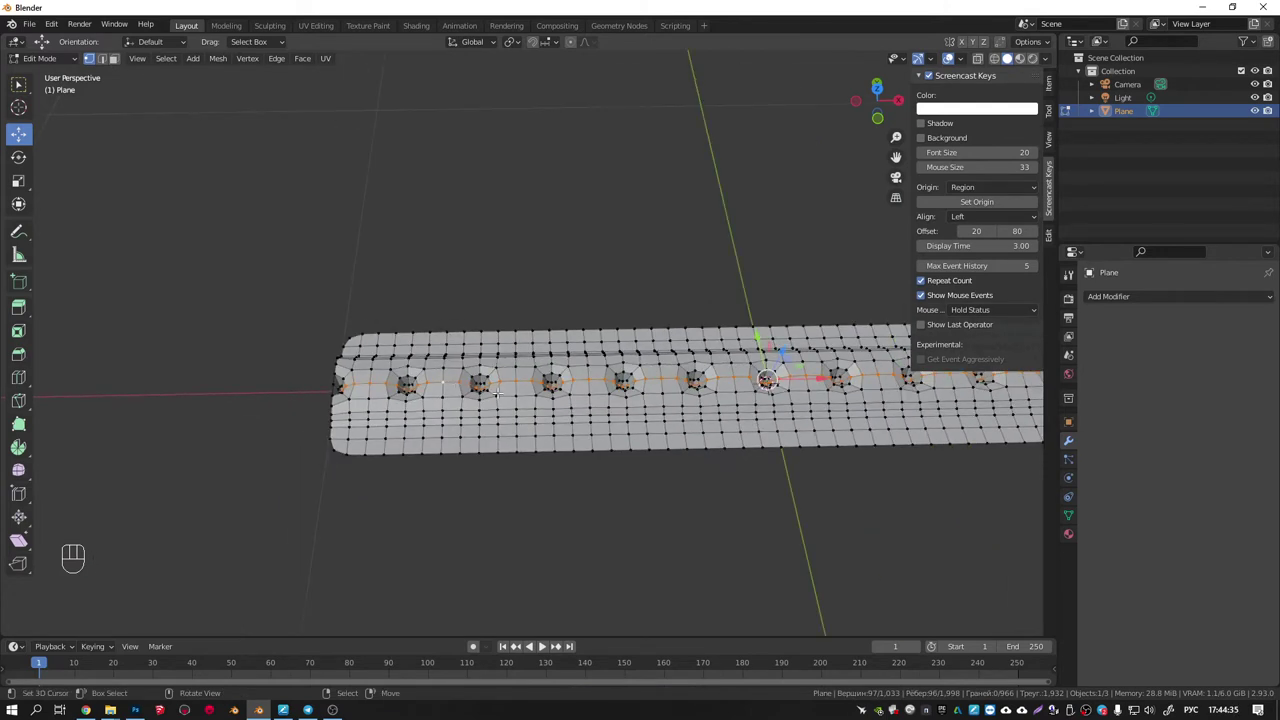
Duplicate the edge loop through the holes and separate it by Selection as Plane.001.
key(shift+d)
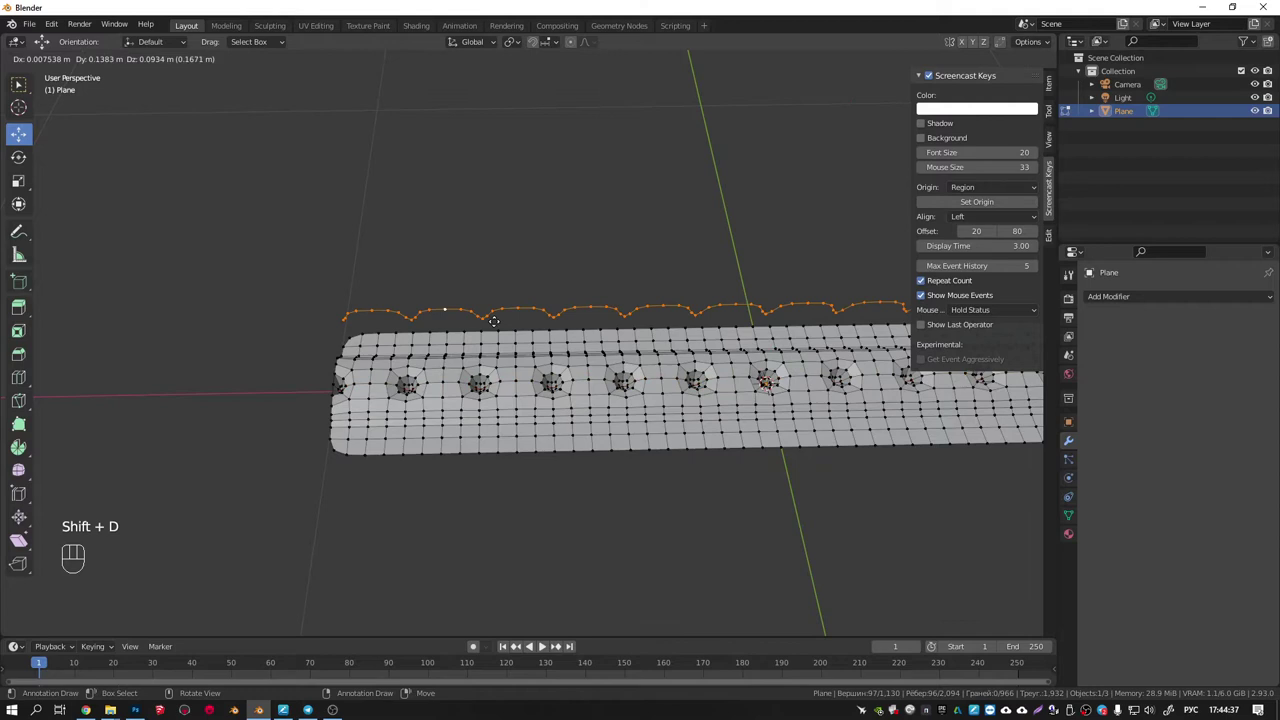
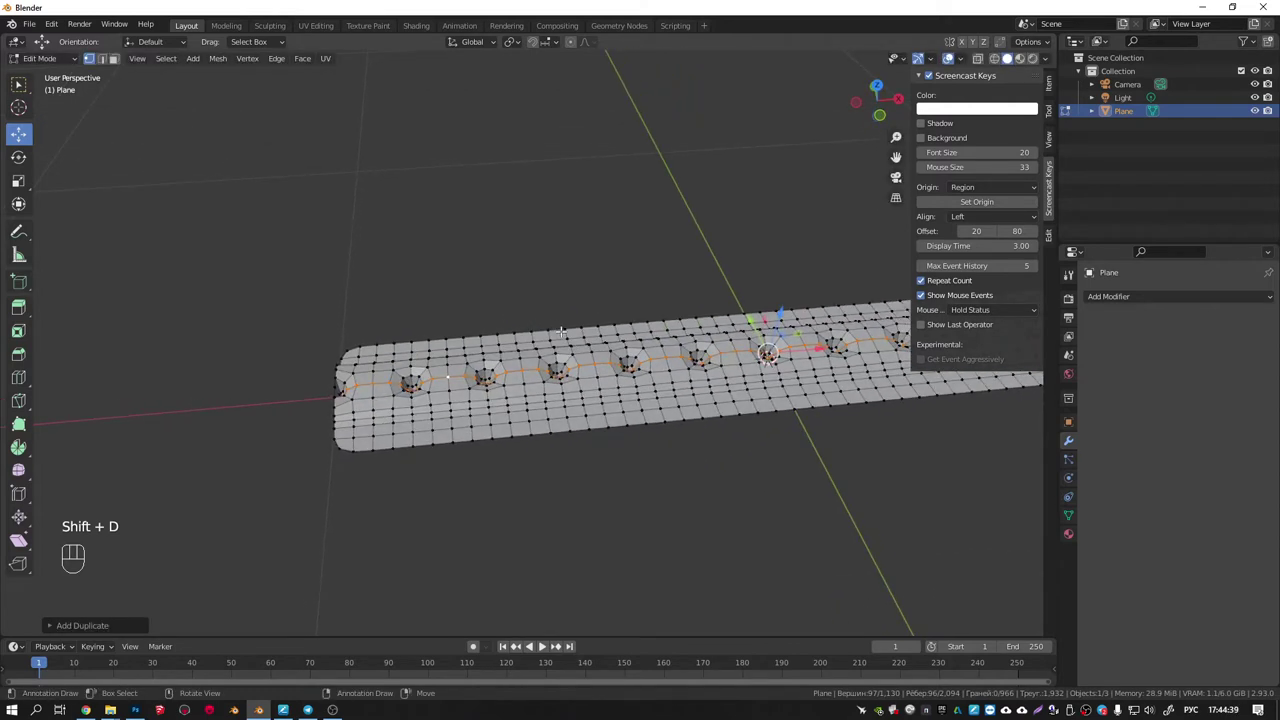
key(p)
key(Tab)
click(600, 366)
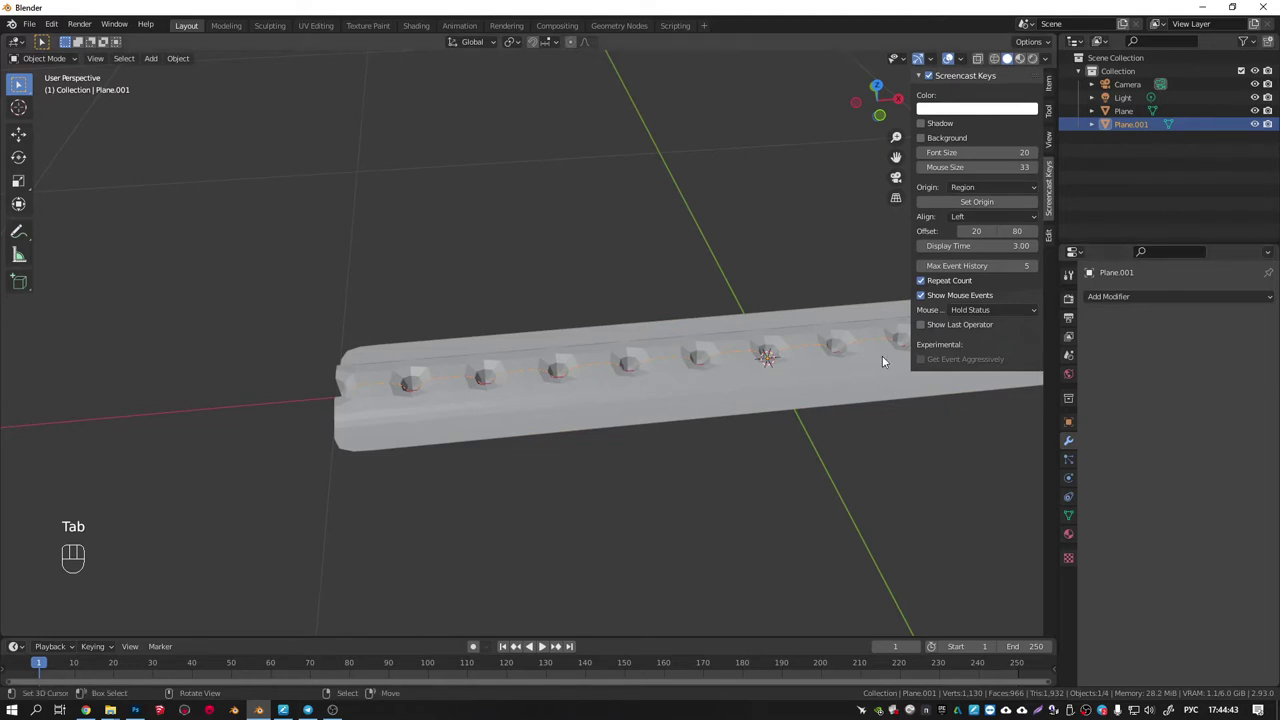
key(w)
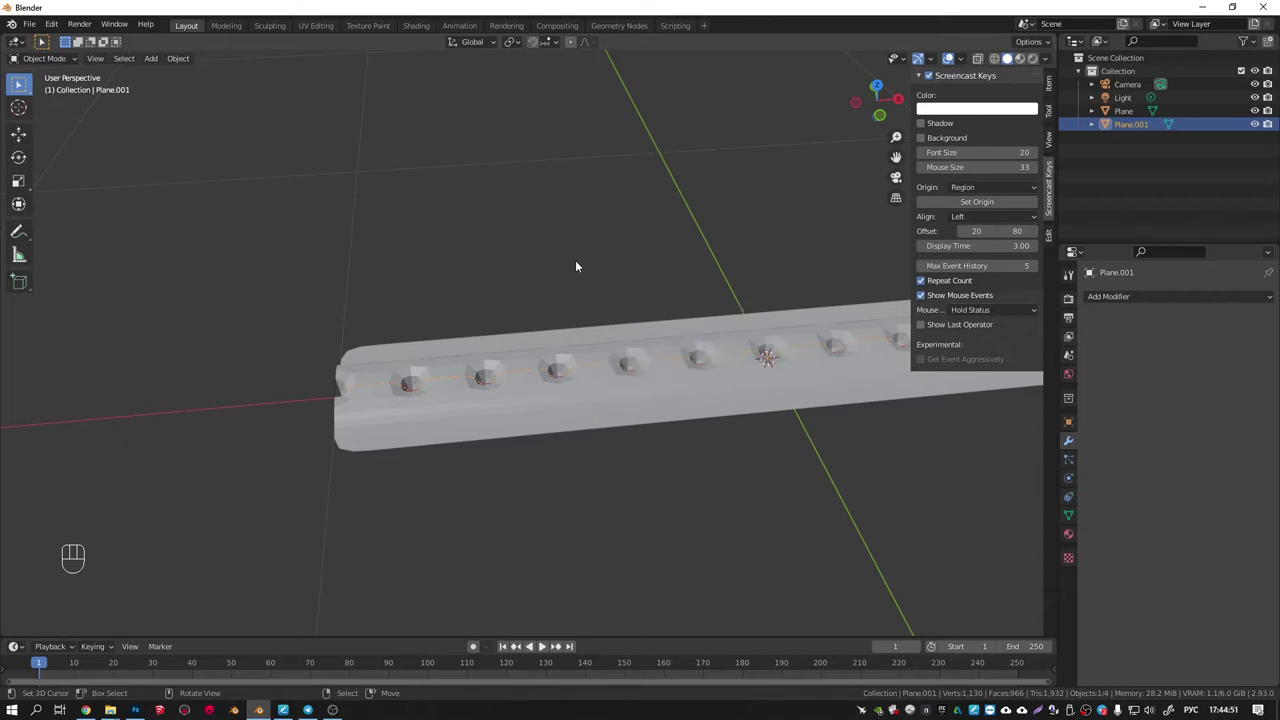
Orbit the view around the strap to inspect the stitch holes up close.
drag(179, 56, 716, 241)
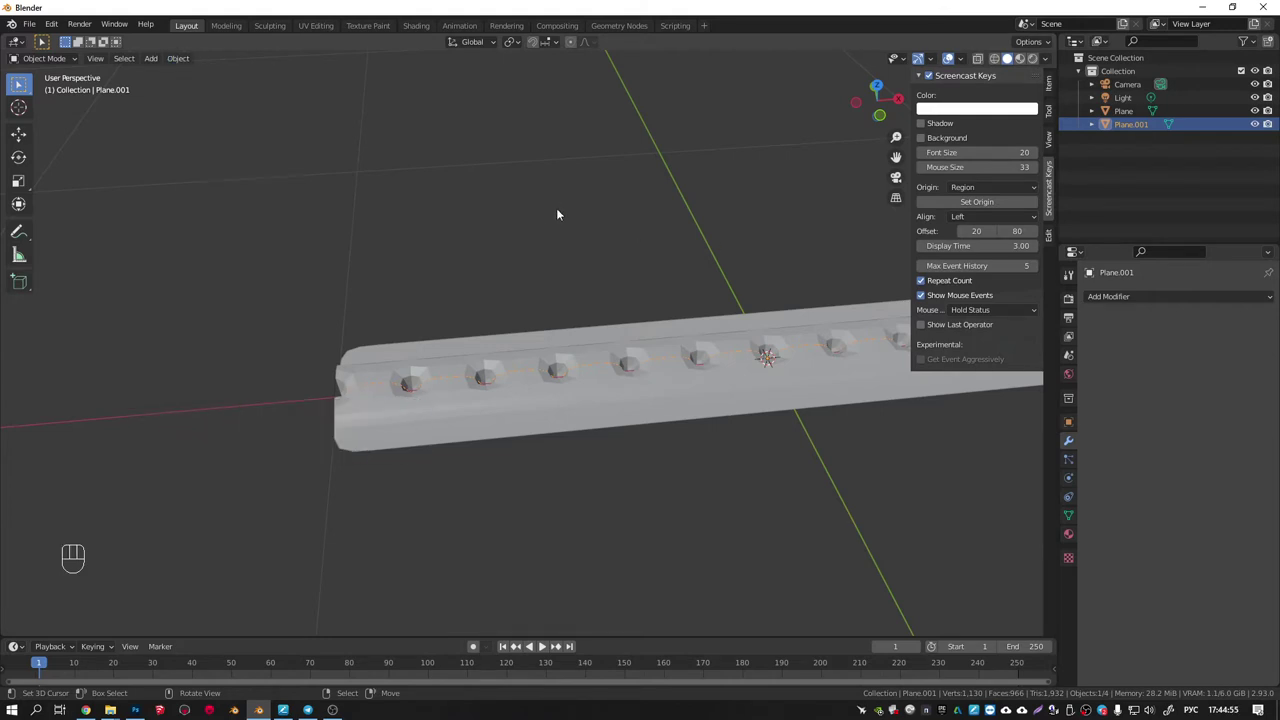
drag(544, 214, 504, 225)
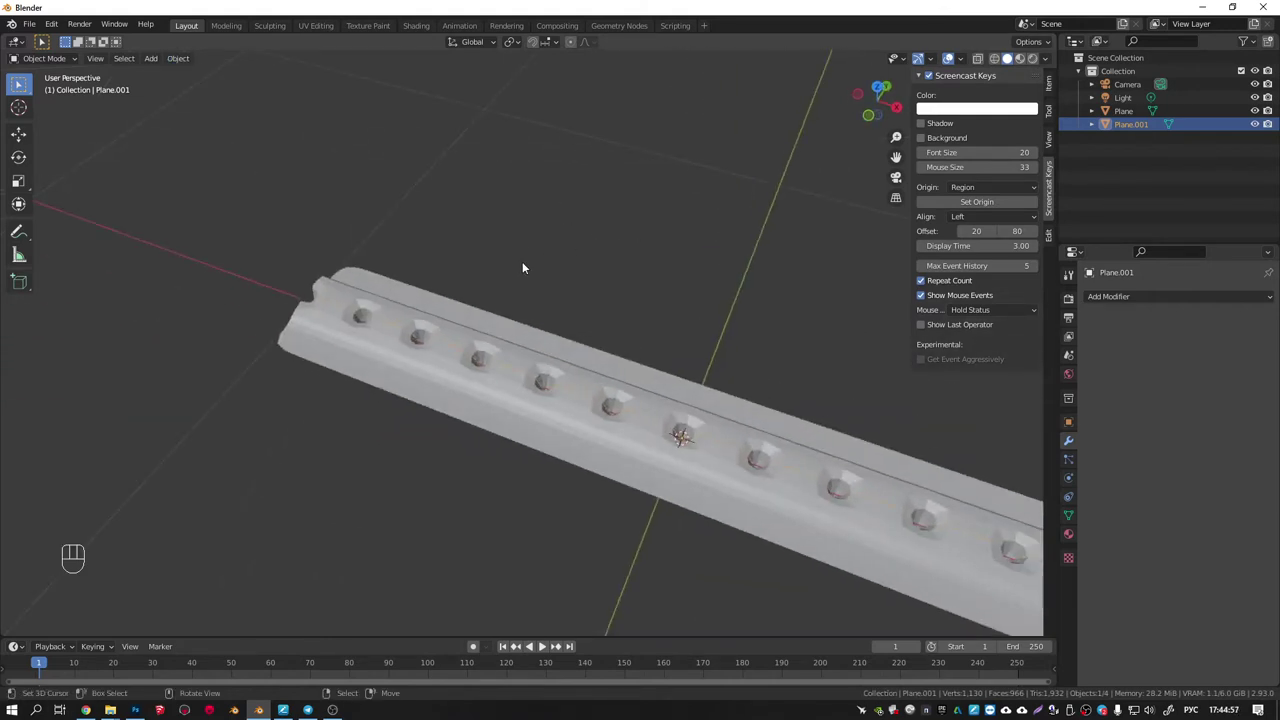
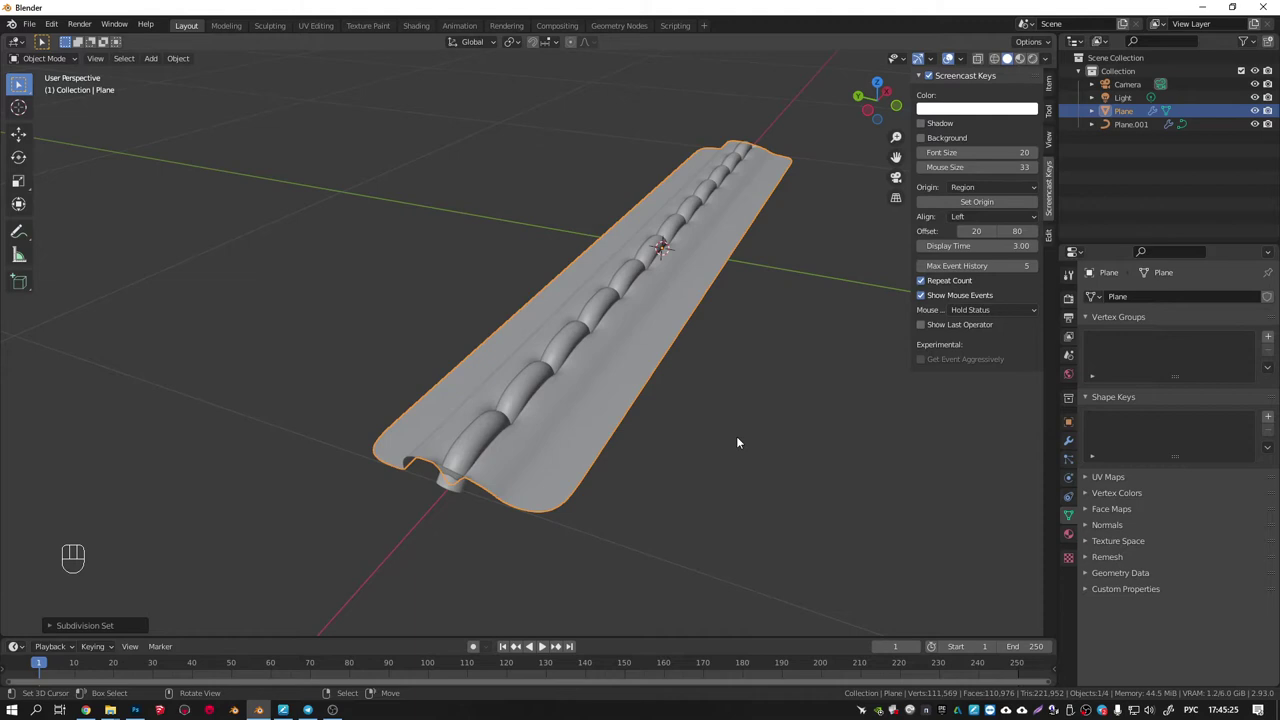
Convert the stitch cord curve into a mesh.
right_click(540, 377)
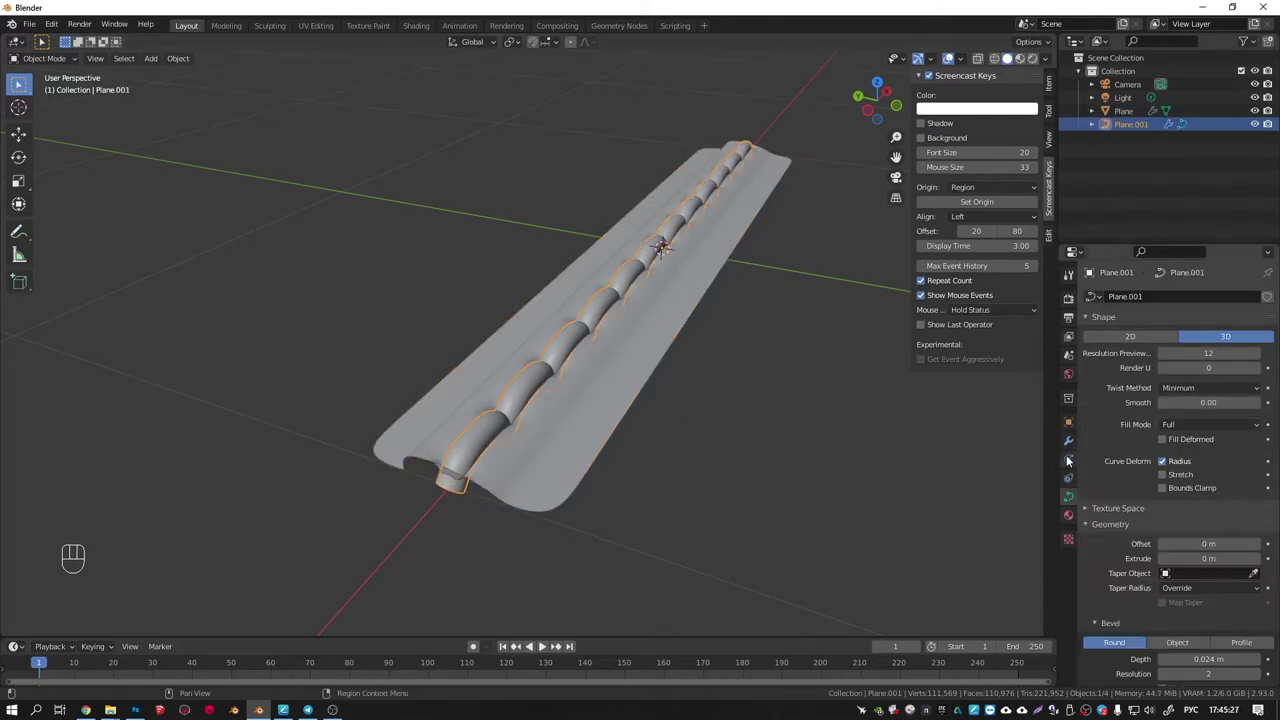
right_click(1074, 444)
right_click(1257, 349)
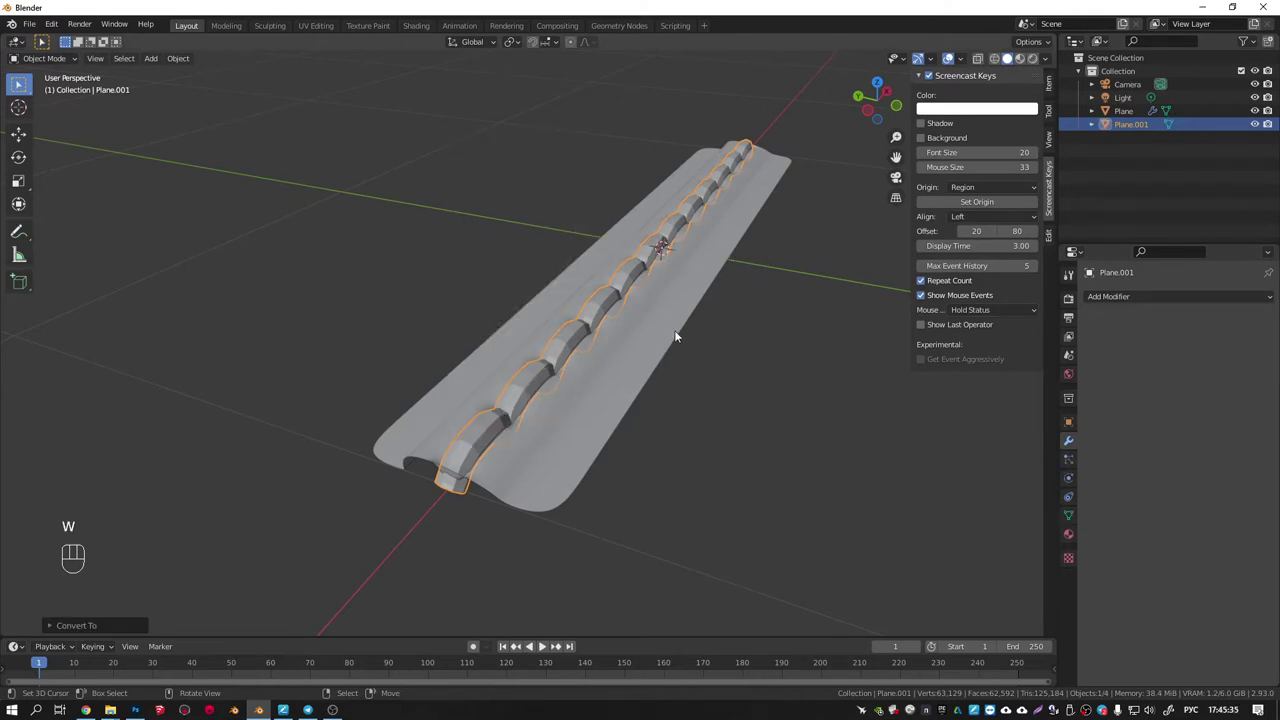
right_click(654, 337)
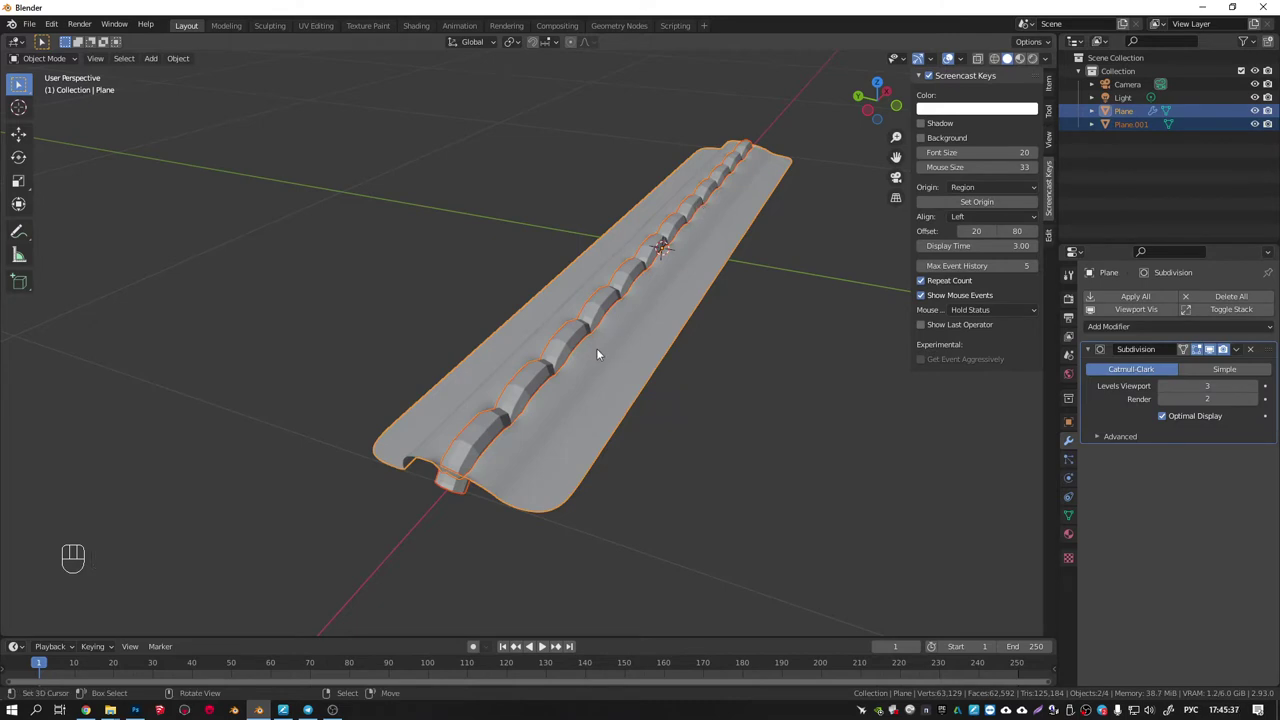
Join both Plane objects into one strap and view it in top orthographic.
key(ctrl+j)
drag(623, 344, 564, 419)
key(KP_7)
key(KP_8)
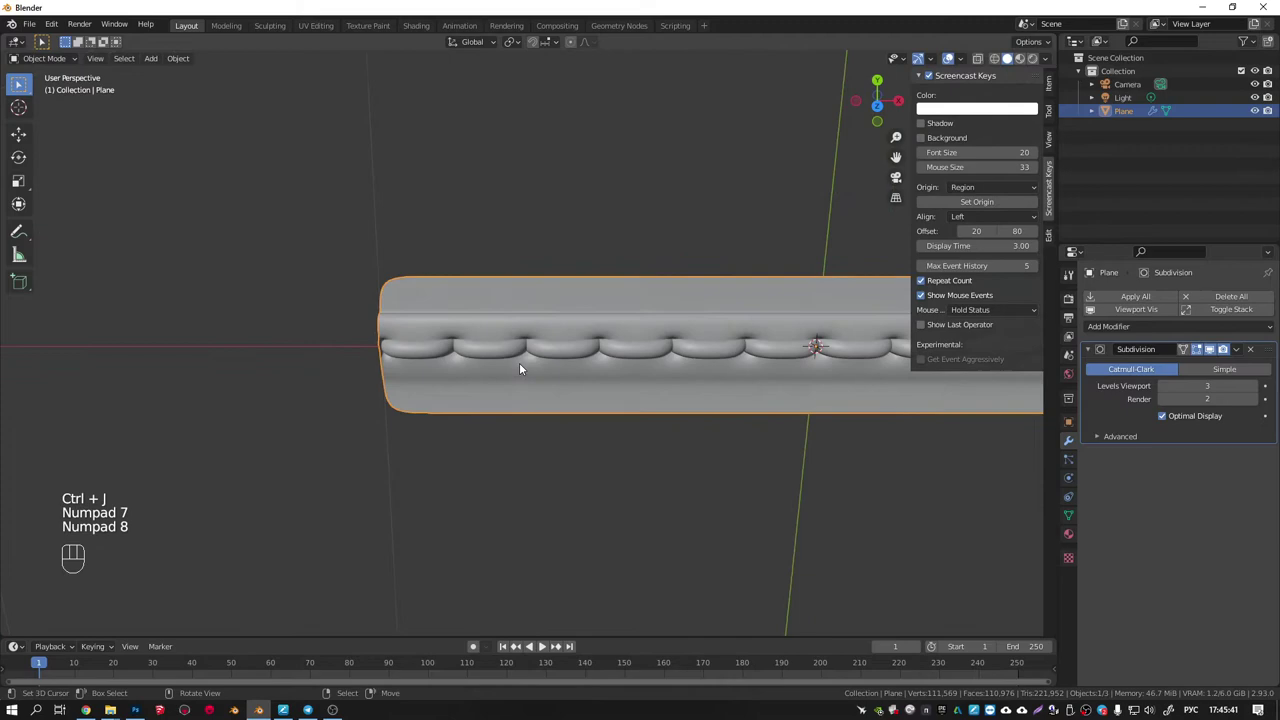
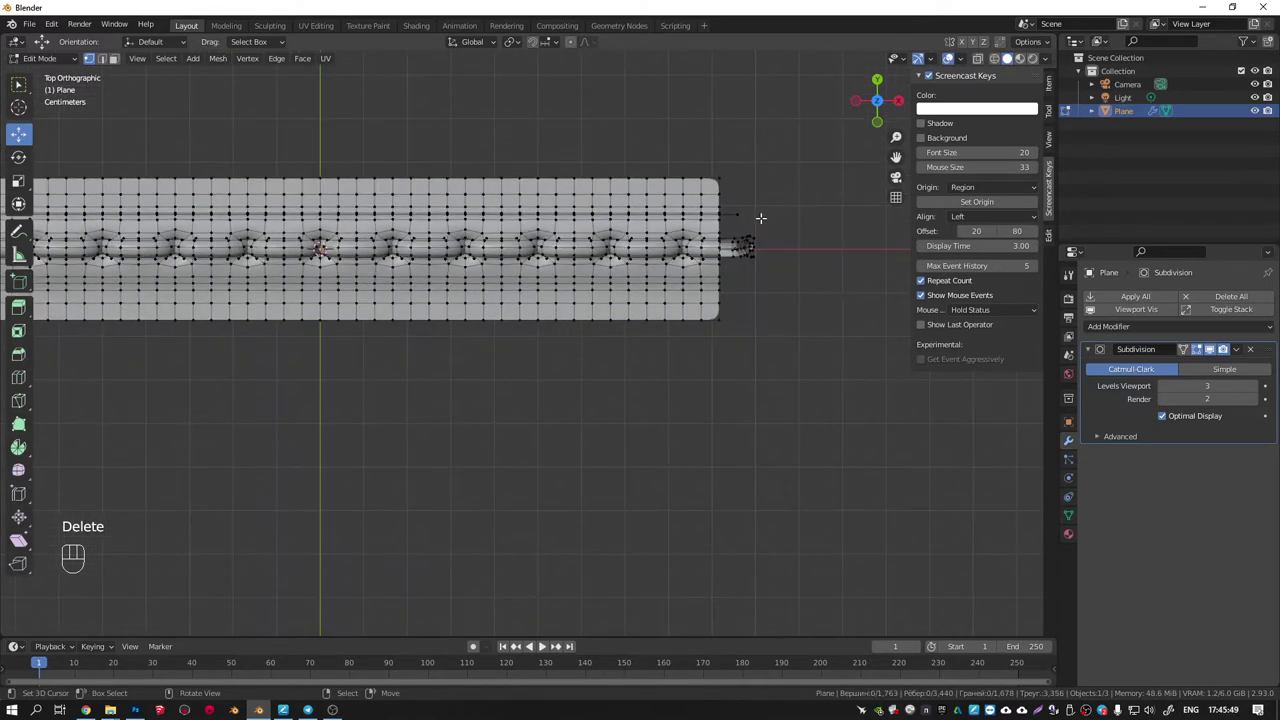
Select the vertices at the strap's rounded end for trimming.
key(ctrl+z)
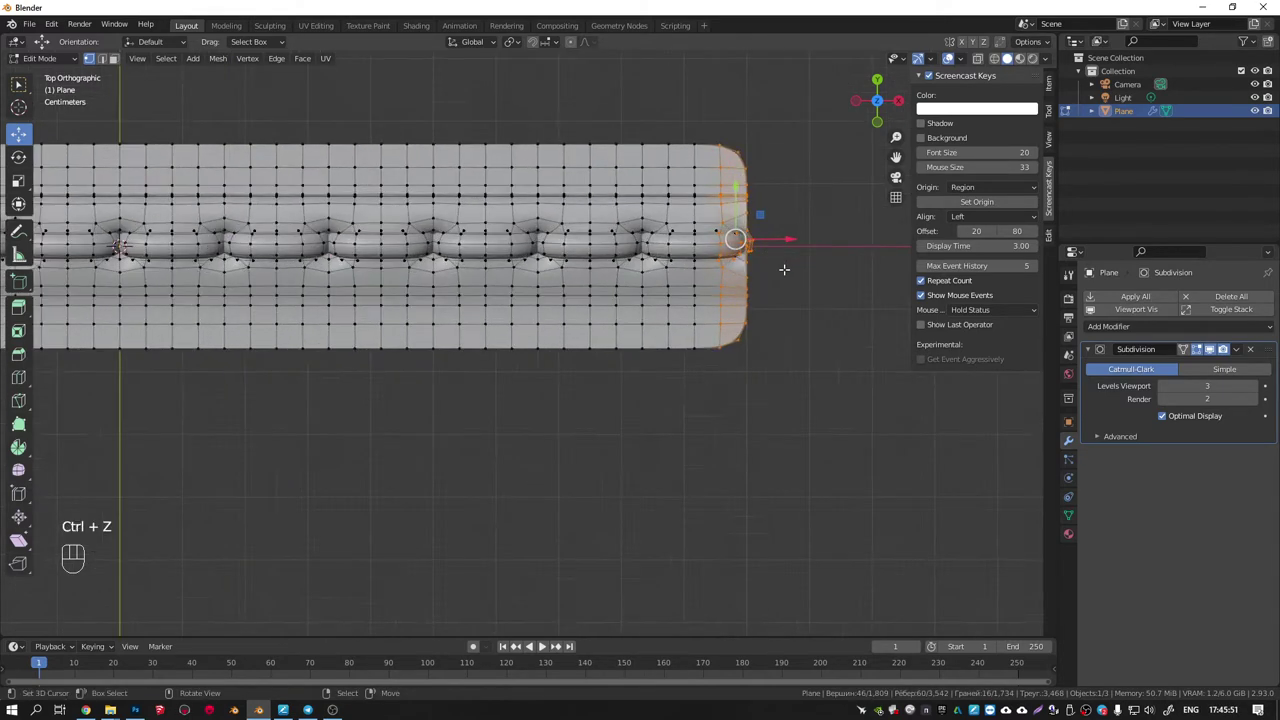
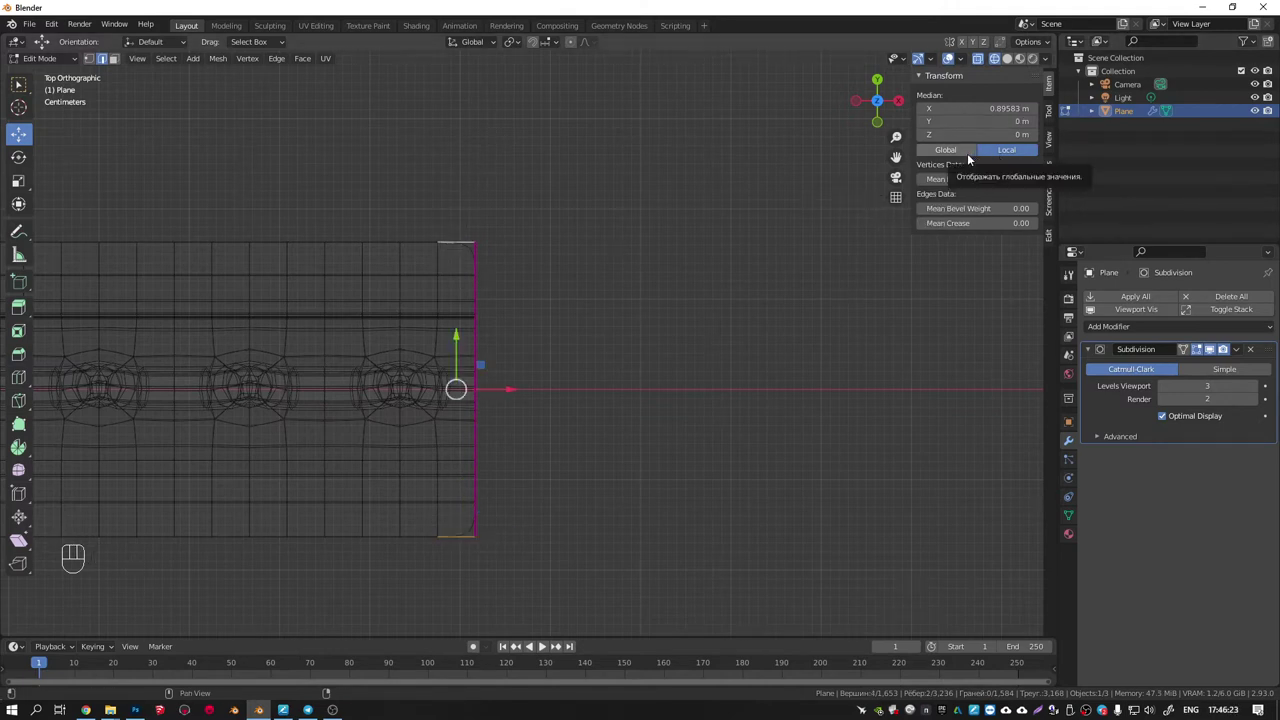
Delete the strap's Subdivision modifier and look straight down on the low-poly mesh.
key(ctrl+z)
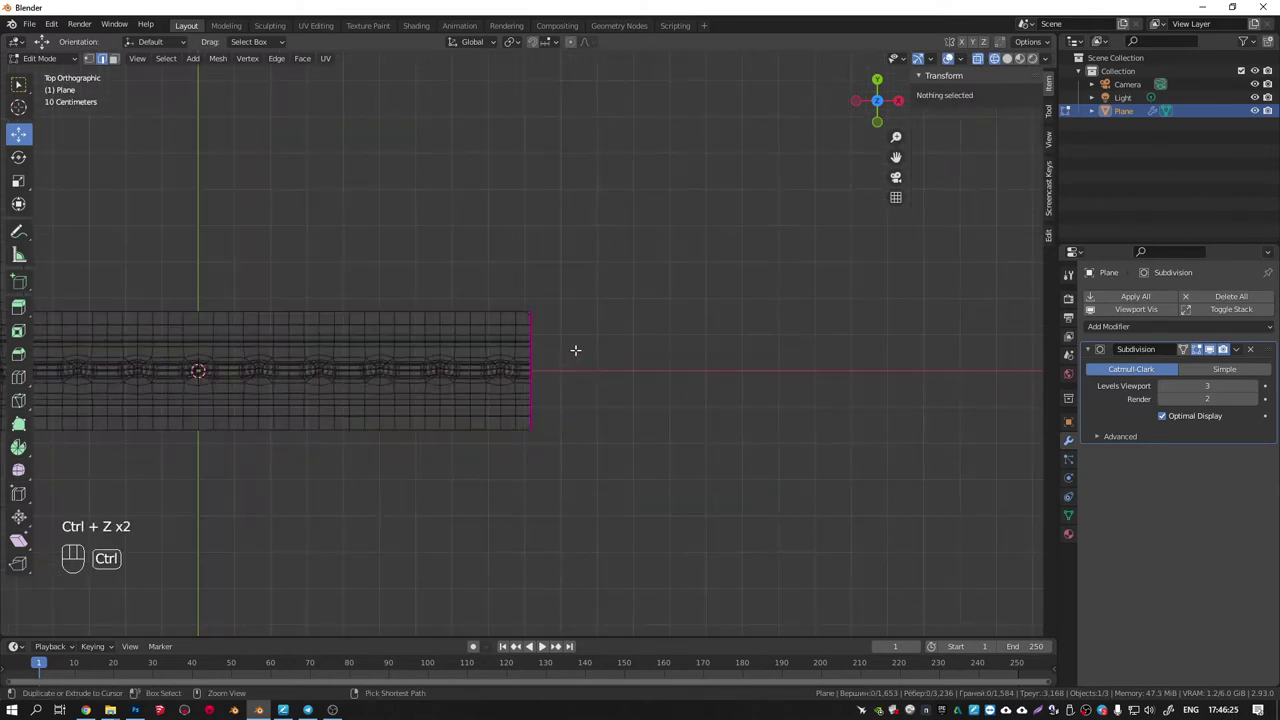
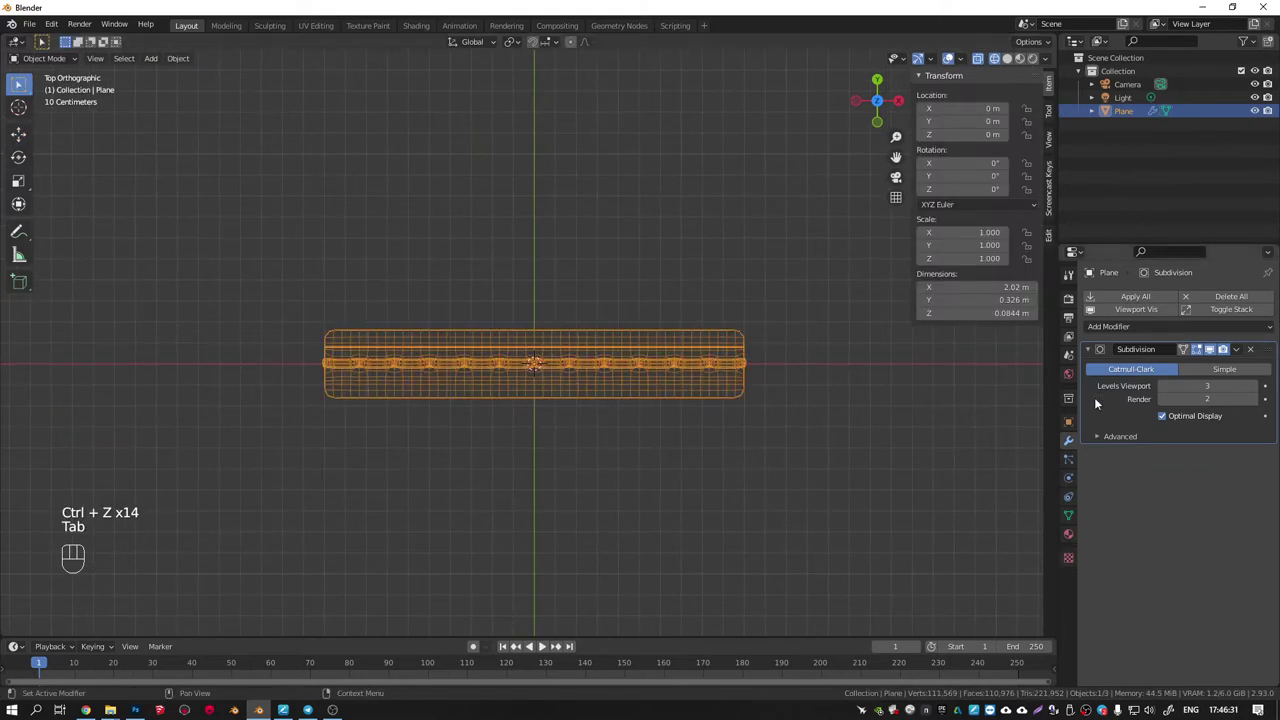
drag(557, 366, 642, 311)
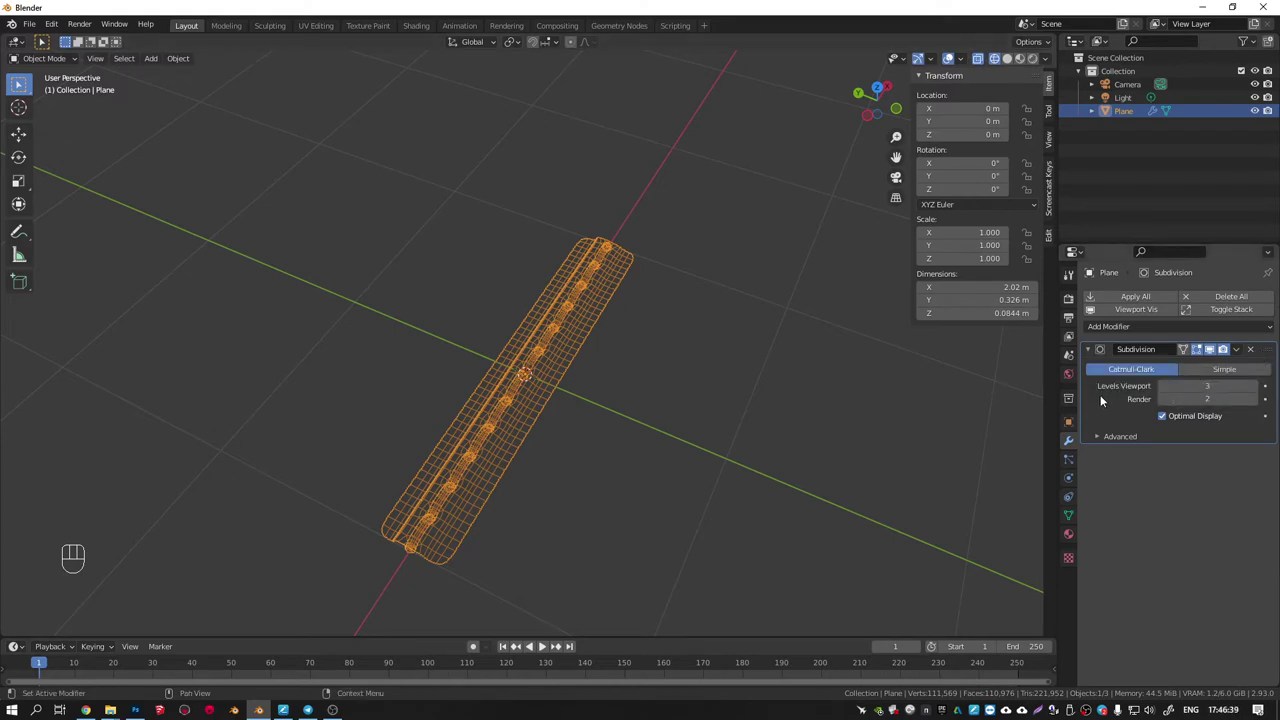
middle_click(1255, 354)
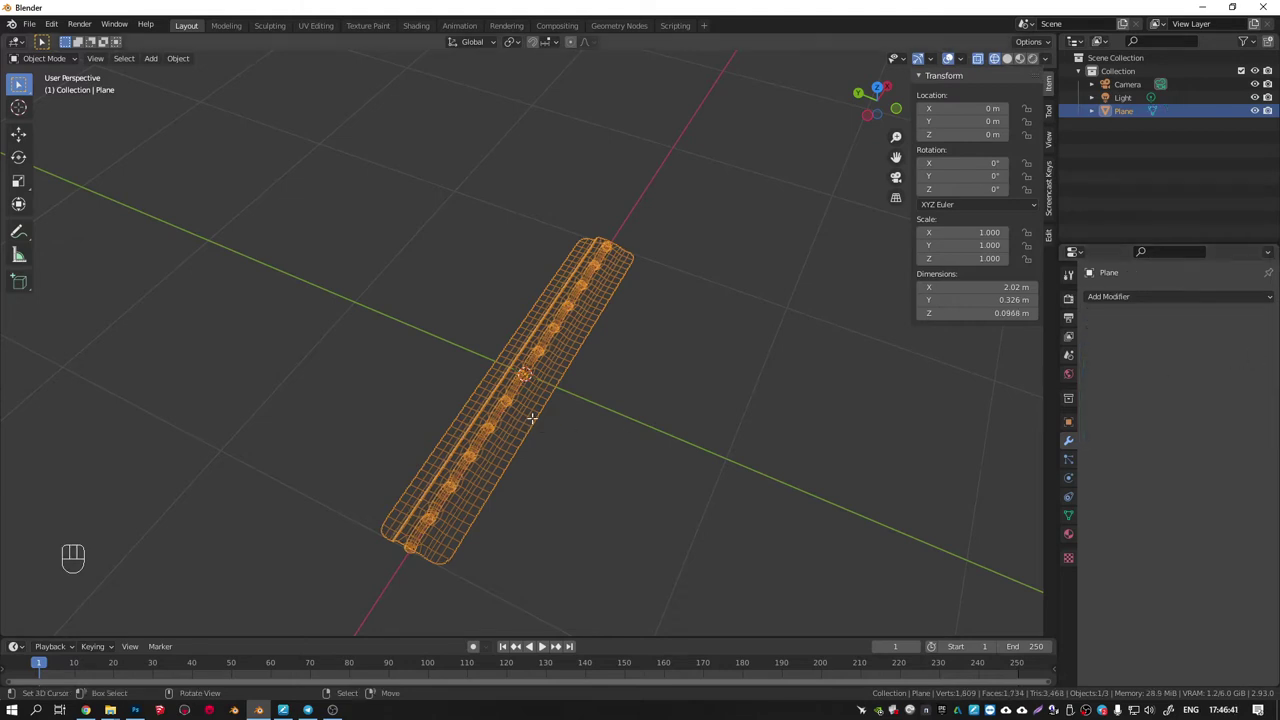
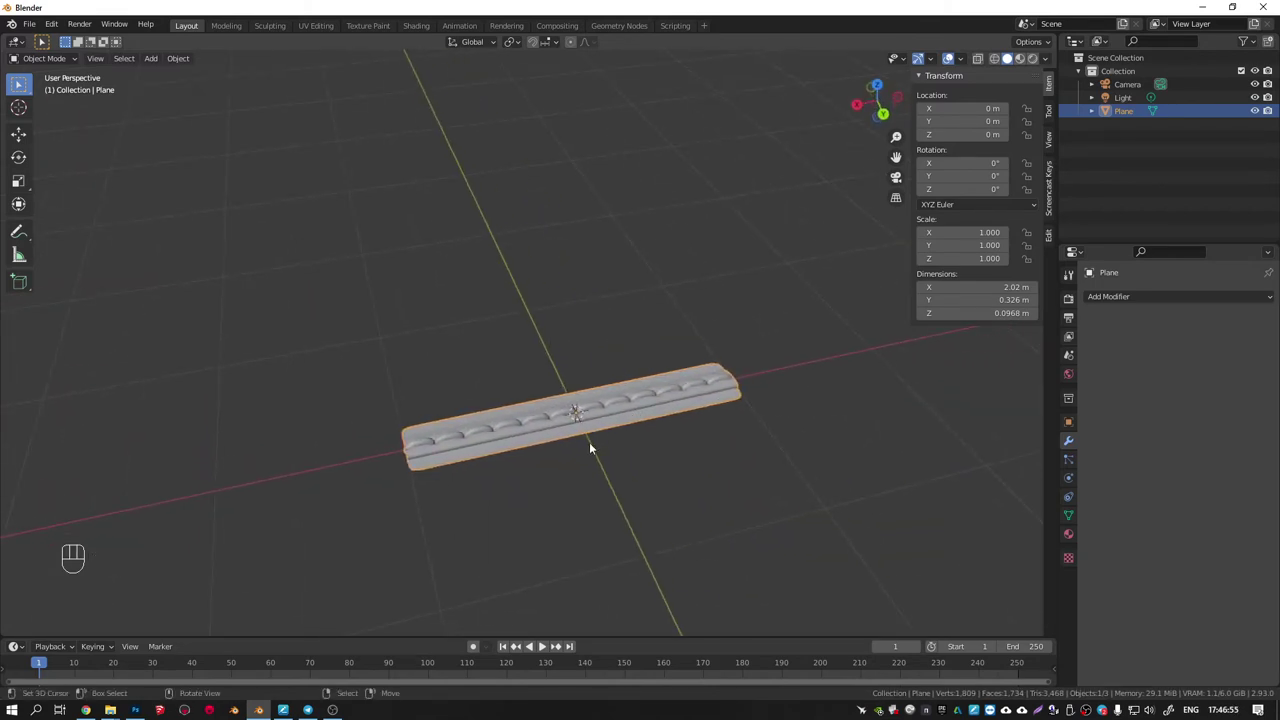
key(KP_7)
drag(551, 367, 620, 467)
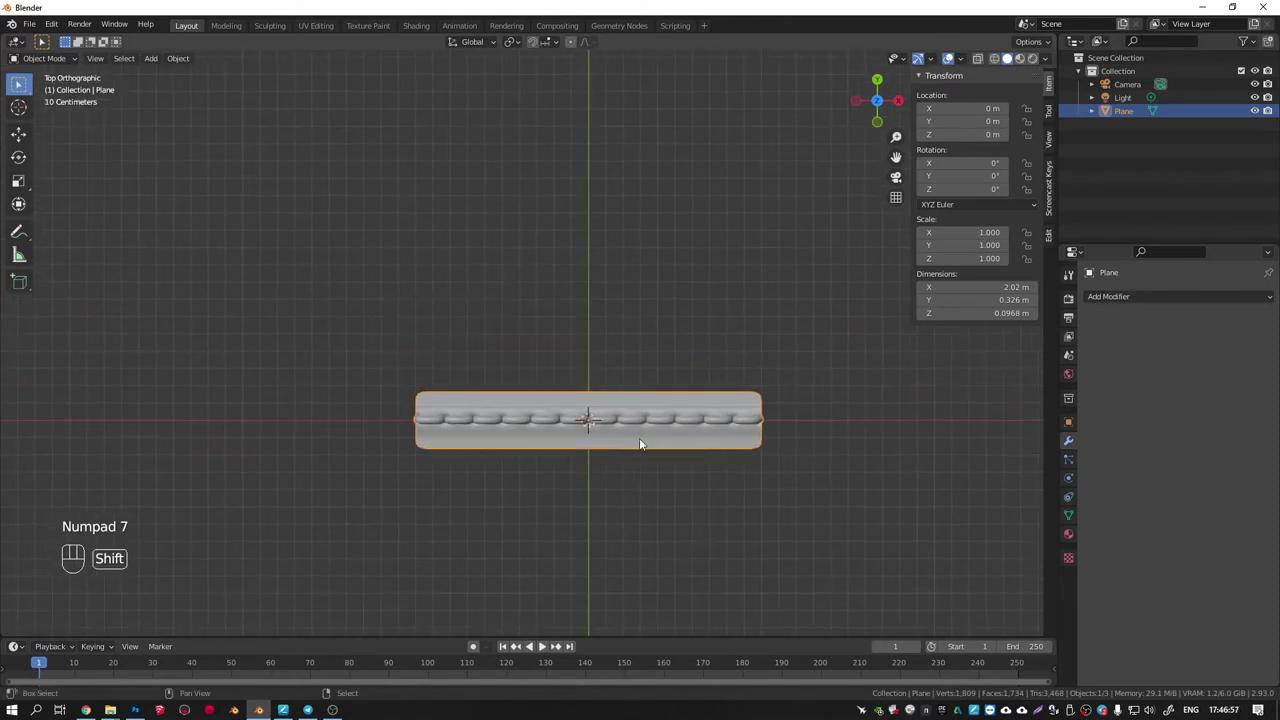
Duplicate the strap as a spare copy and restore subdivision on the original strap.
key(shift+d)
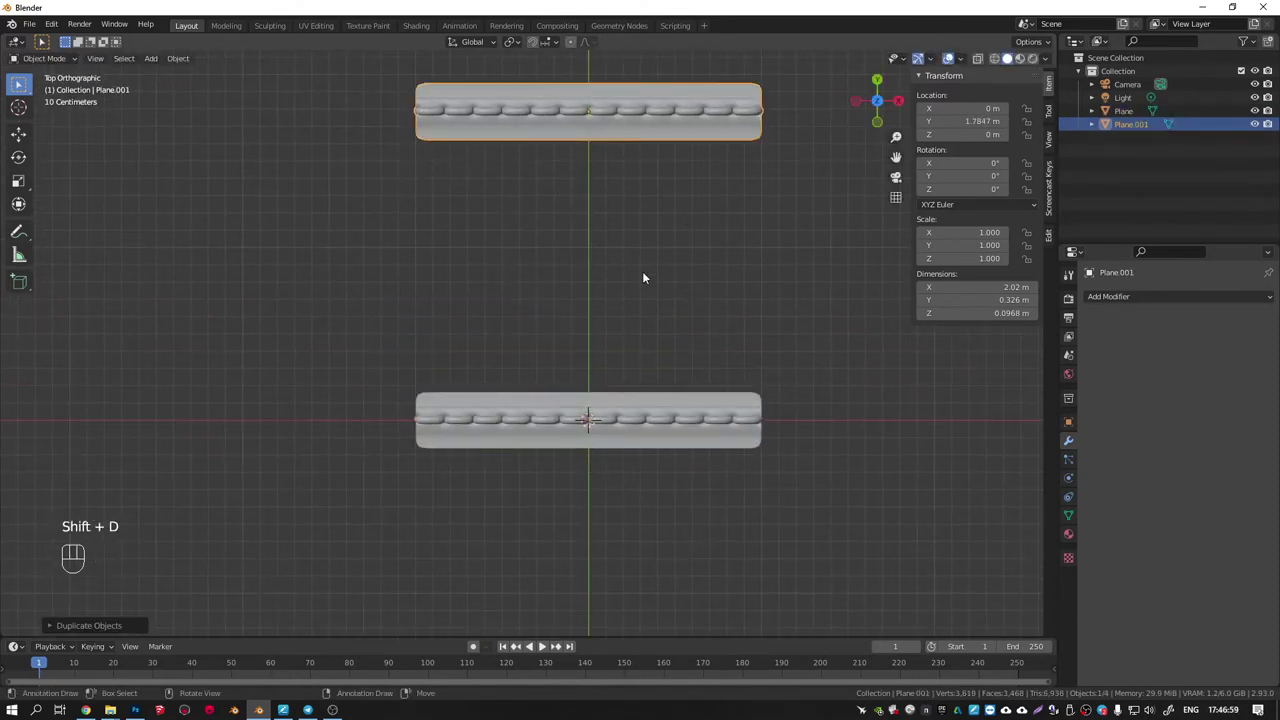
click(593, 399)
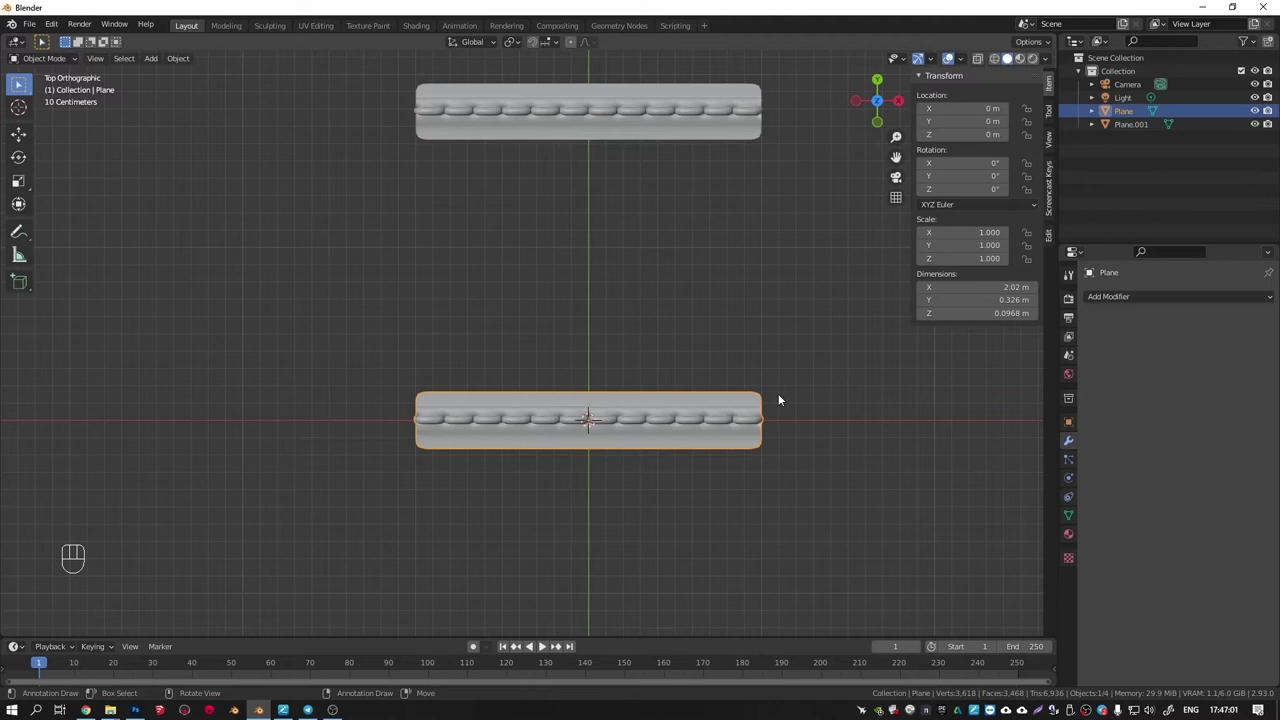
key(ctrl+3)
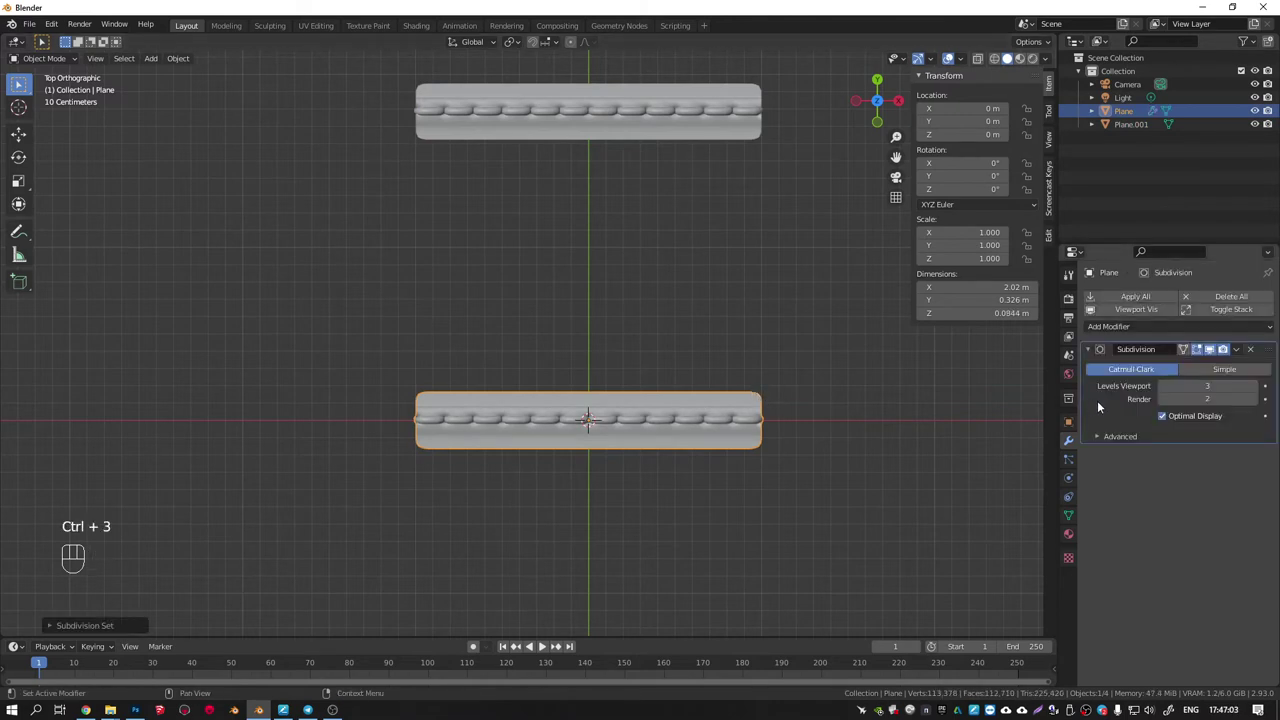
key(ctrl+a)
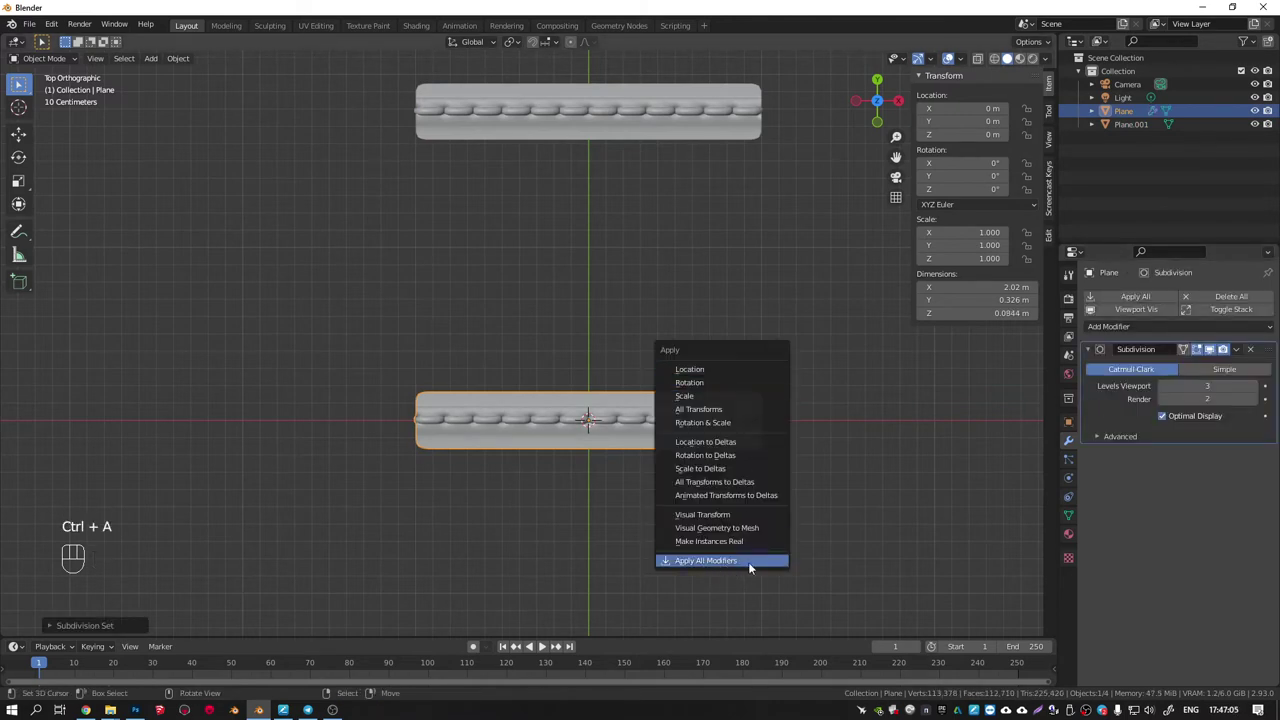
Apply all modifiers to the original strap and enter Edit Mode with nothing selected.
key(Tab)
key(Tab)
key(Tab)
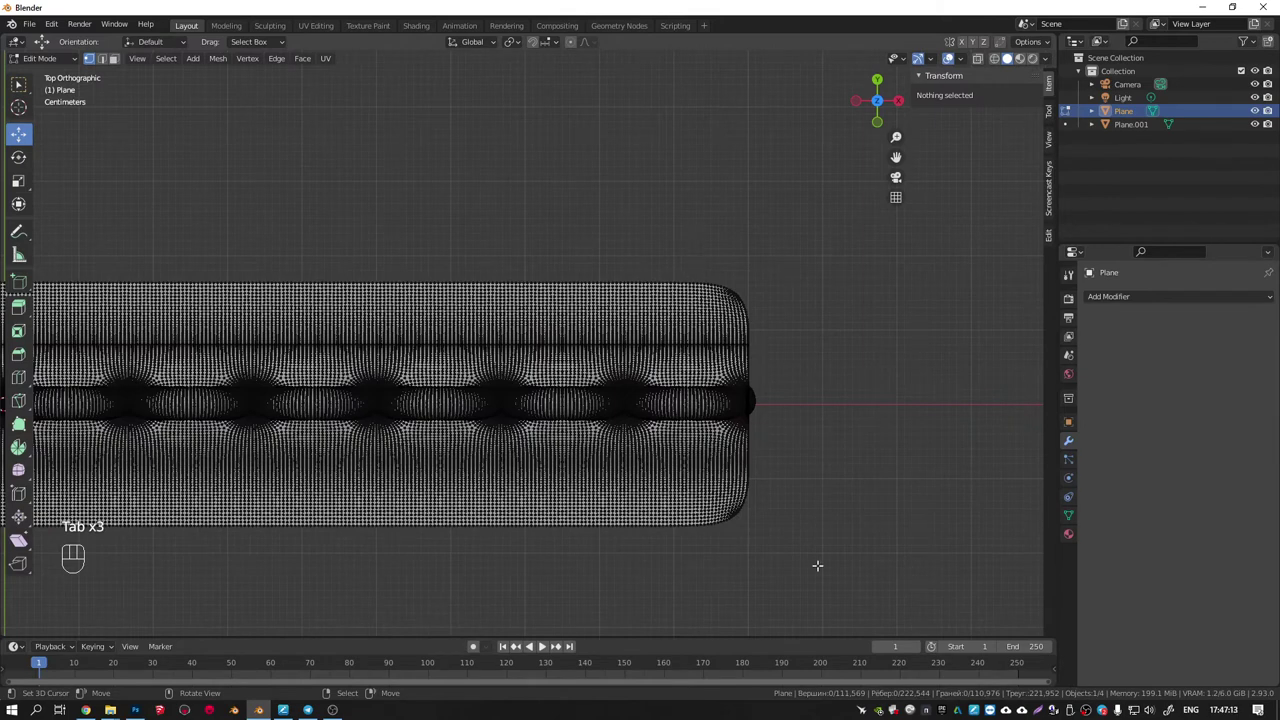
Undo step by step back to the unsubdivided low-poly strap in Object Mode.
key(shift+z)
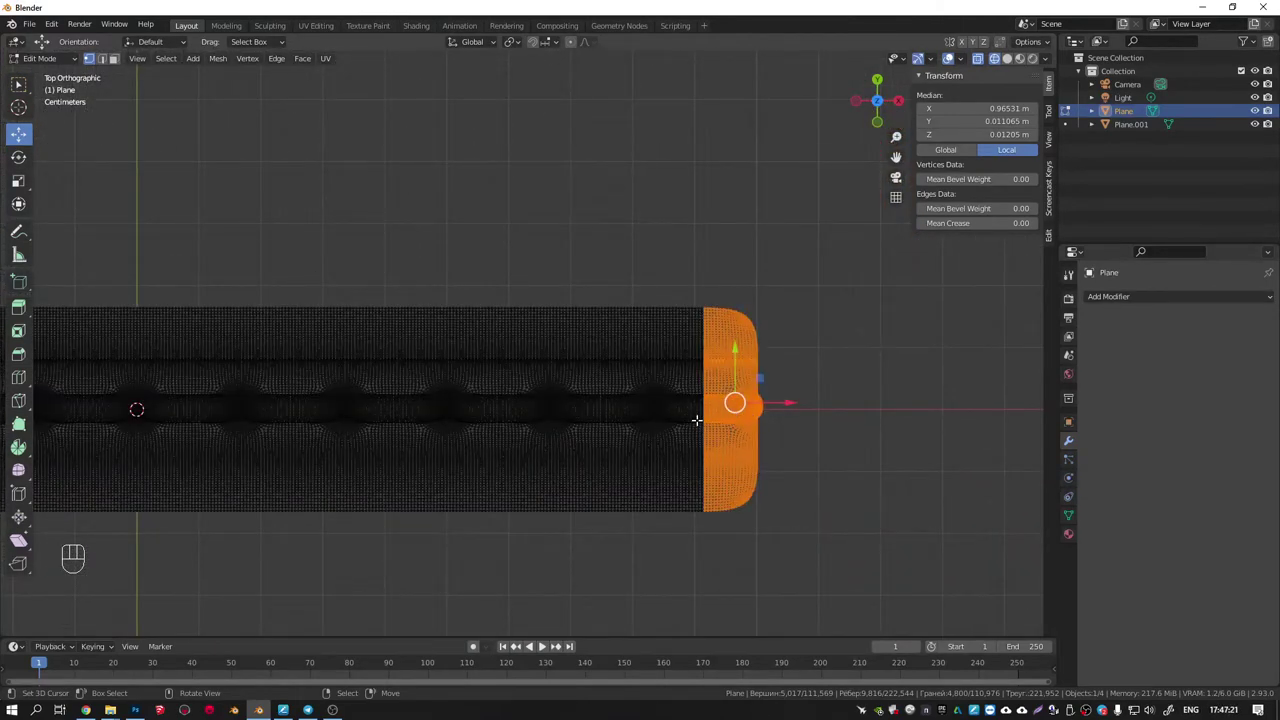
key(Tab)
key(ctrl+z)
key(ctrl+z)
key(ctrl+z)
key(ctrl+z)
key(ctrl+z)
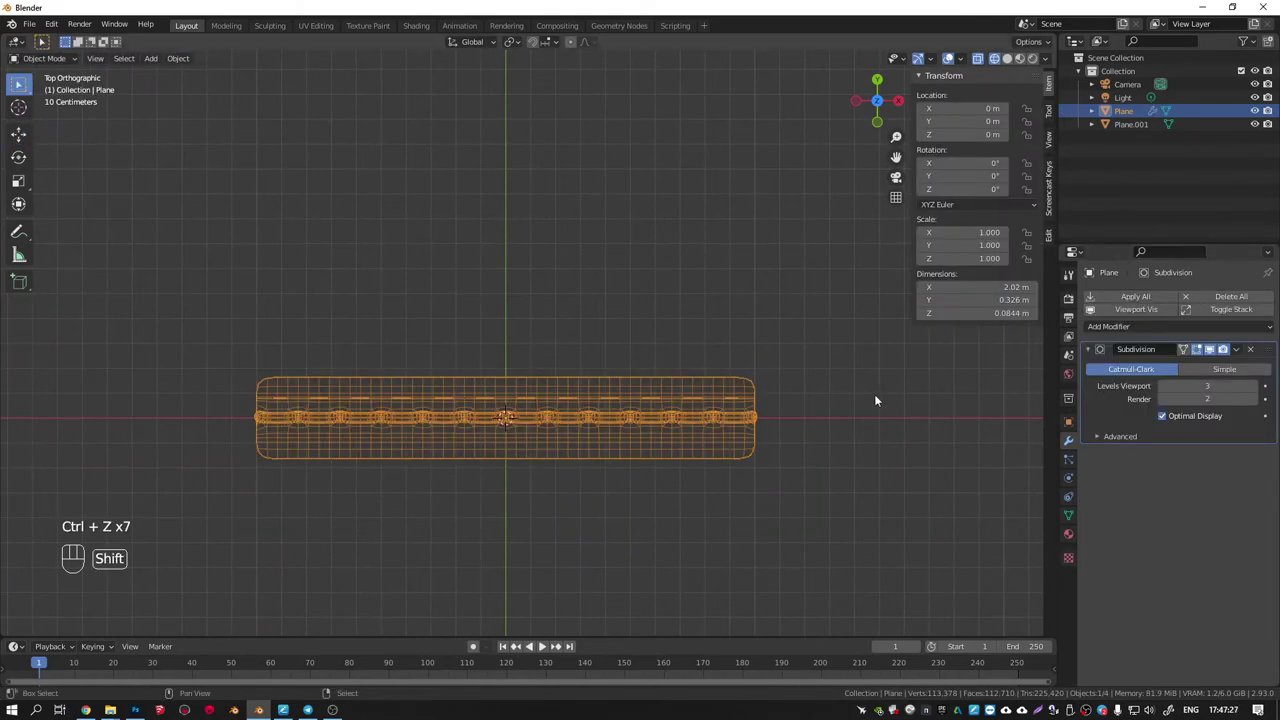
drag(863, 393, 886, 377)
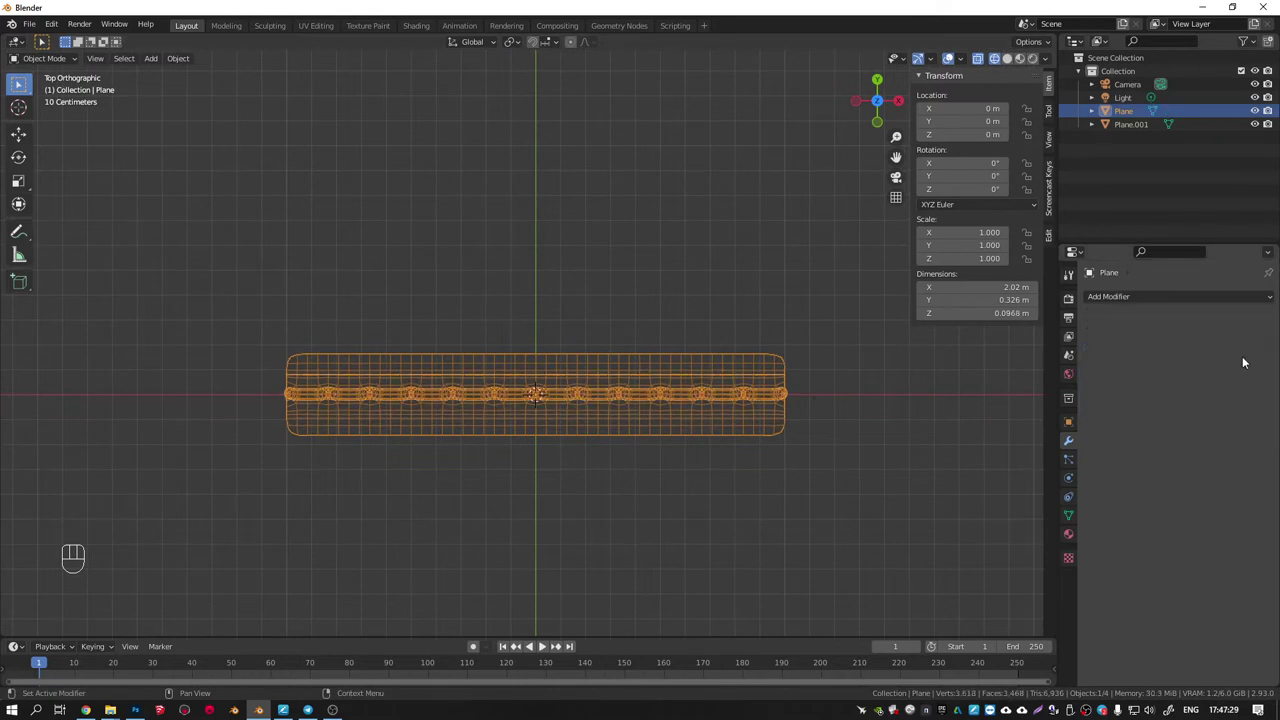
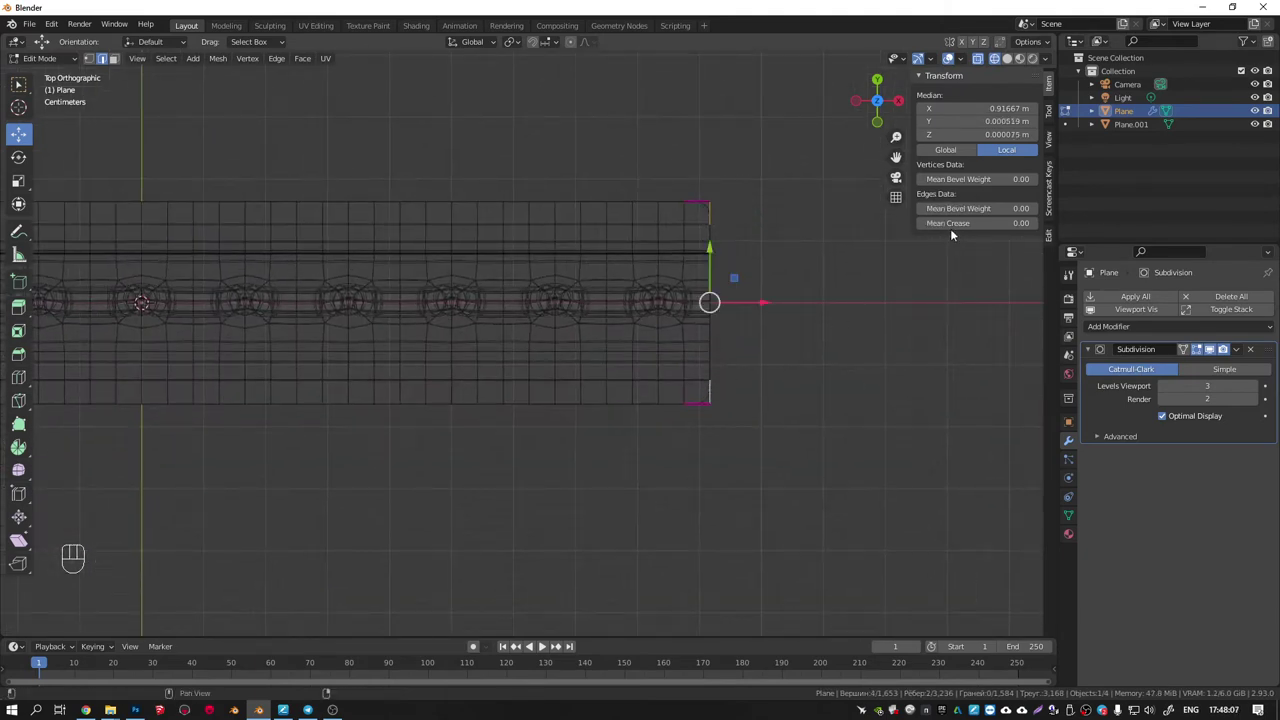
Crease the first end's corner vertices to full strength 1.00.
key(Tab)
drag(516, 245, 578, 208)
key(shift+z)
Crease the other end's corner vertices to 1.00 and leave Edit Mode.
drag(571, 250, 473, 254)
key(KP_7)
drag(288, 258, 517, 291)
key(Tab)
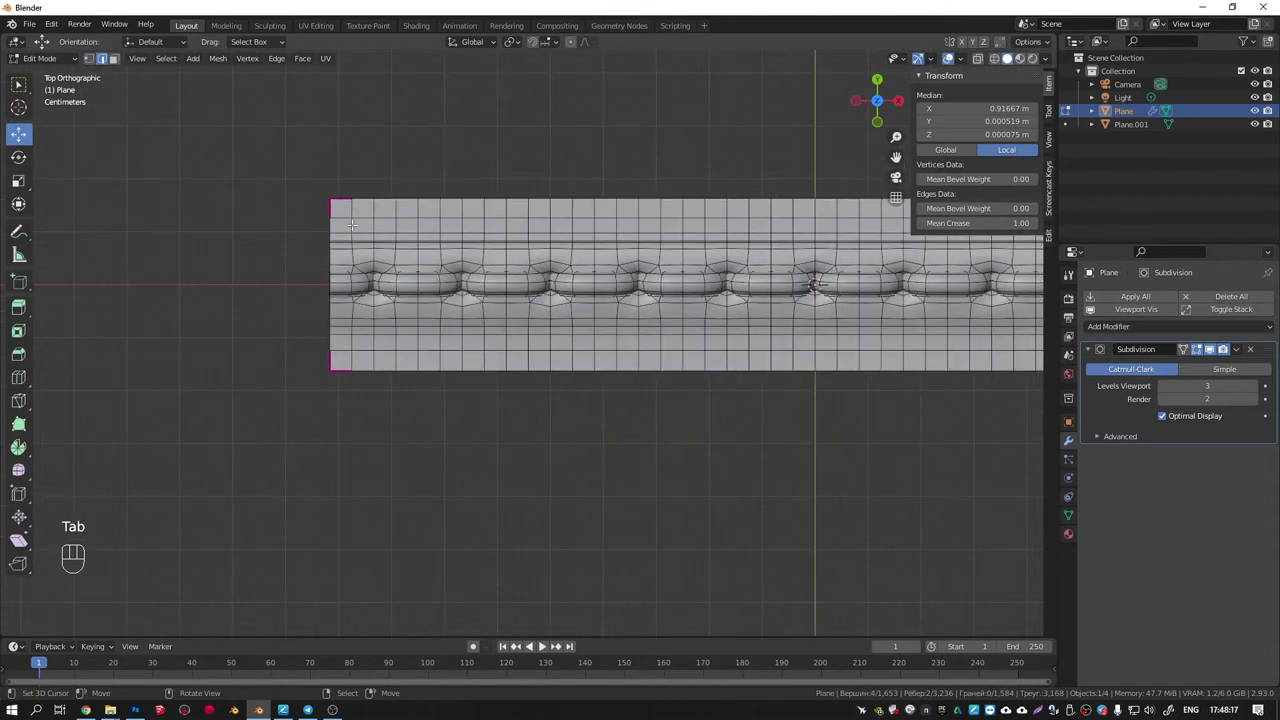
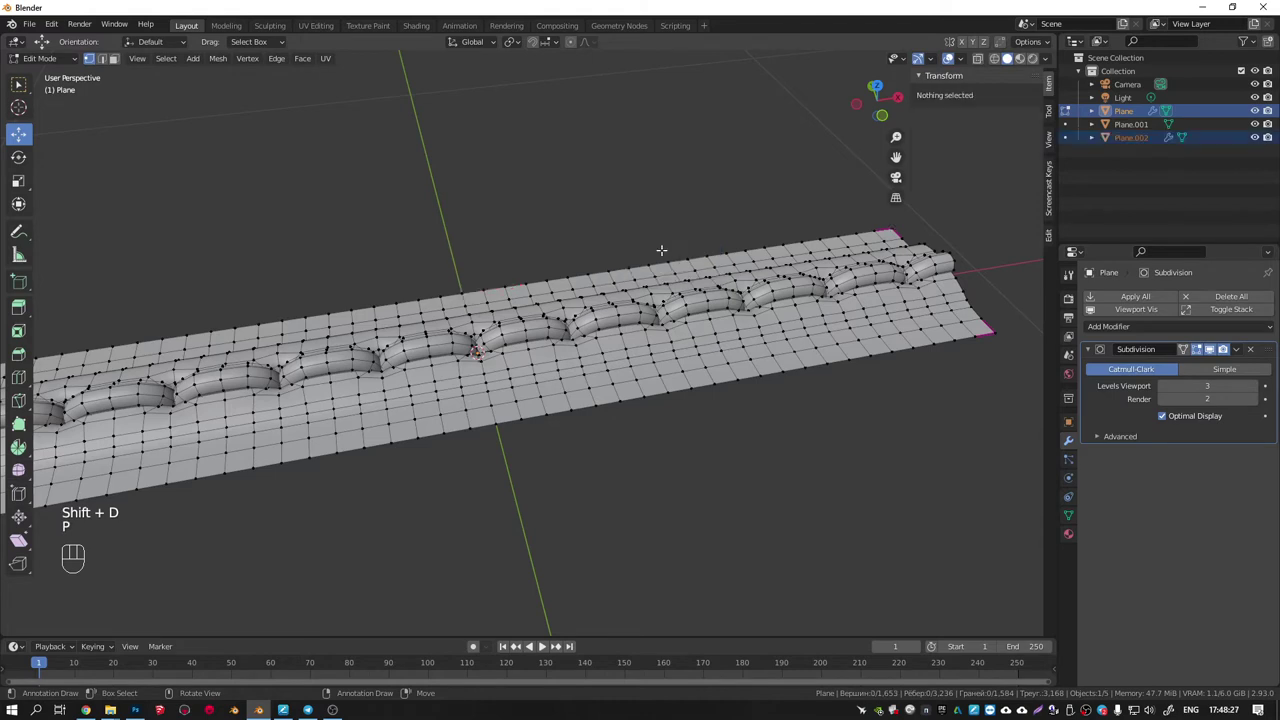
Make Plane.002 active, edit its mesh and view the stitched strip from above.
key(Tab)
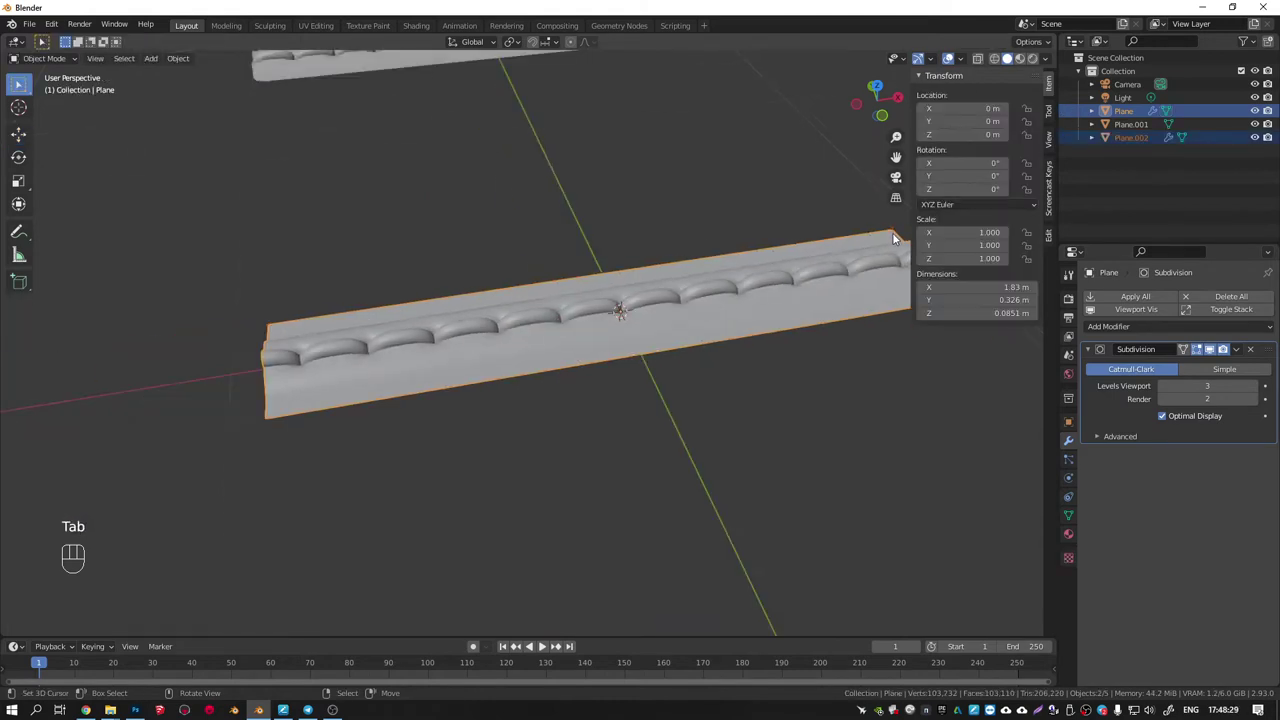
right_click(896, 234)
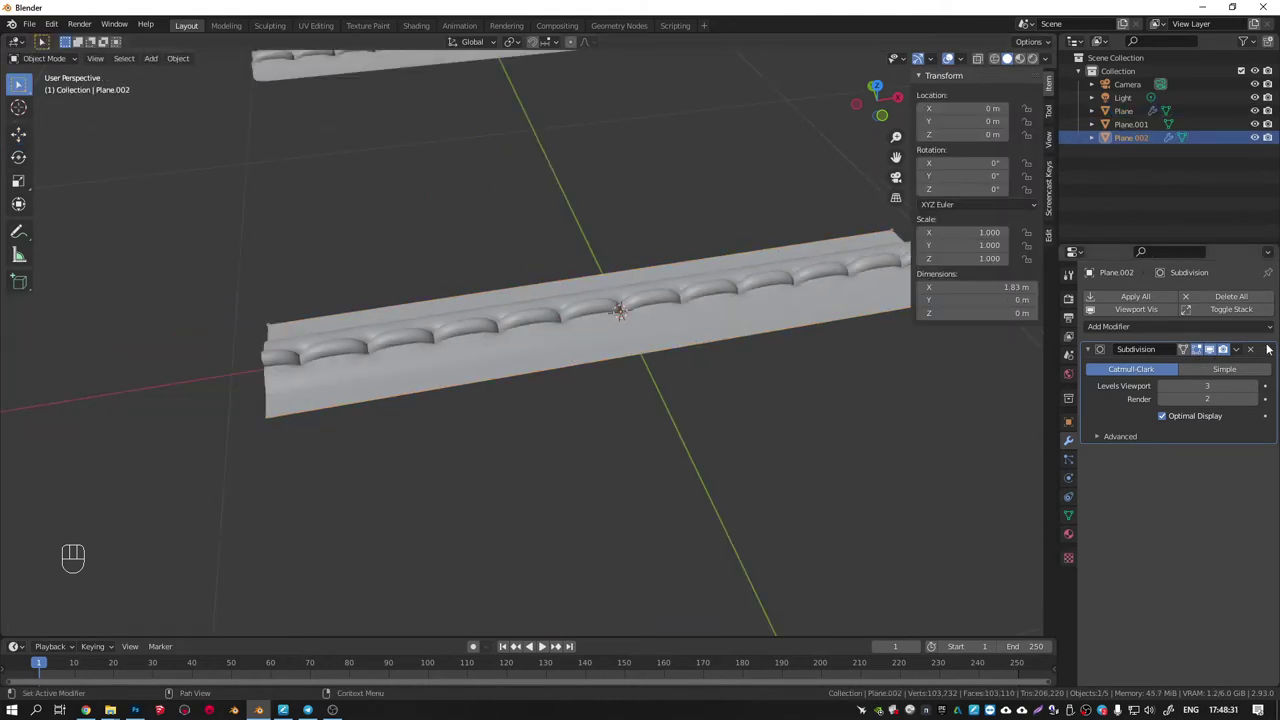
key(Tab)
middle_click(789, 304)
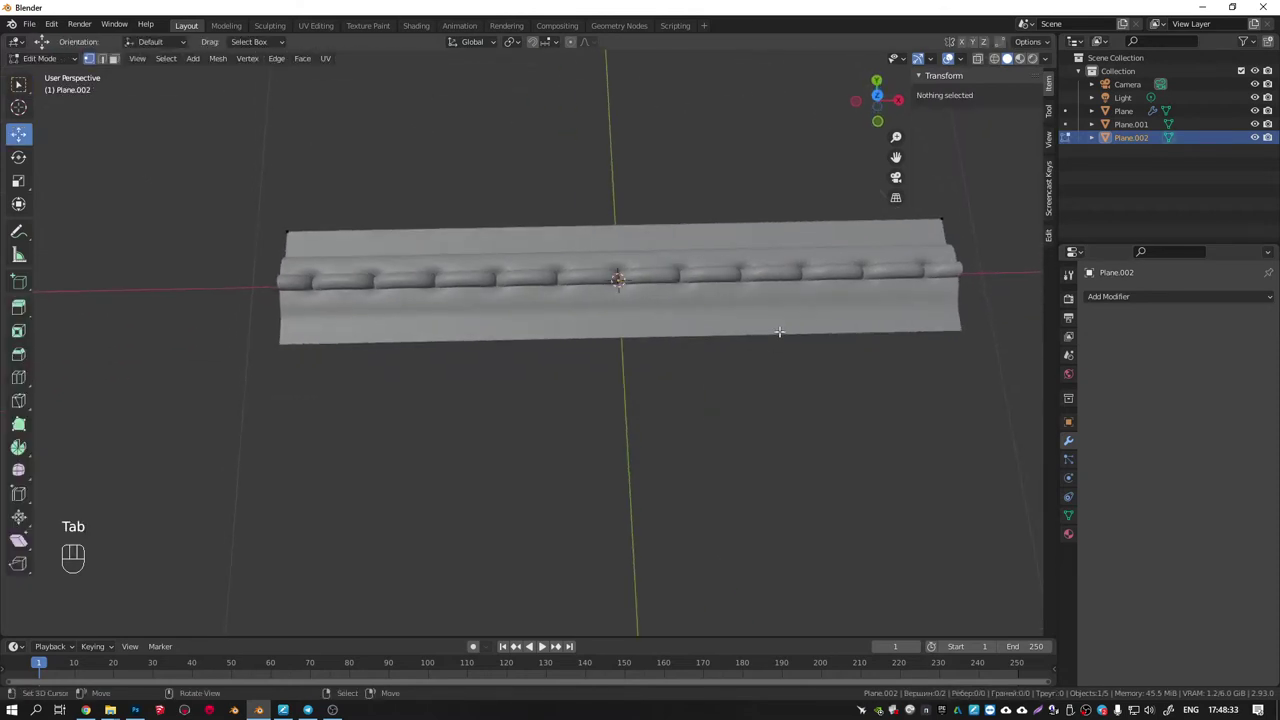
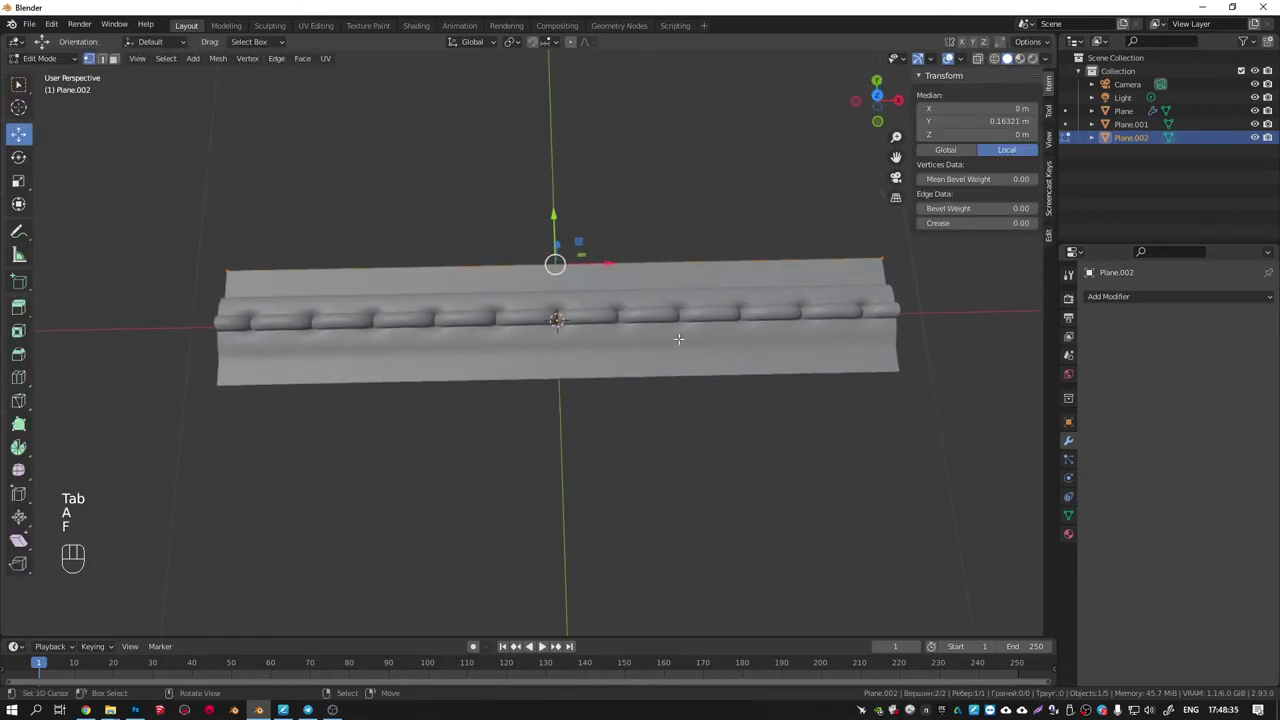
key(KP_7)
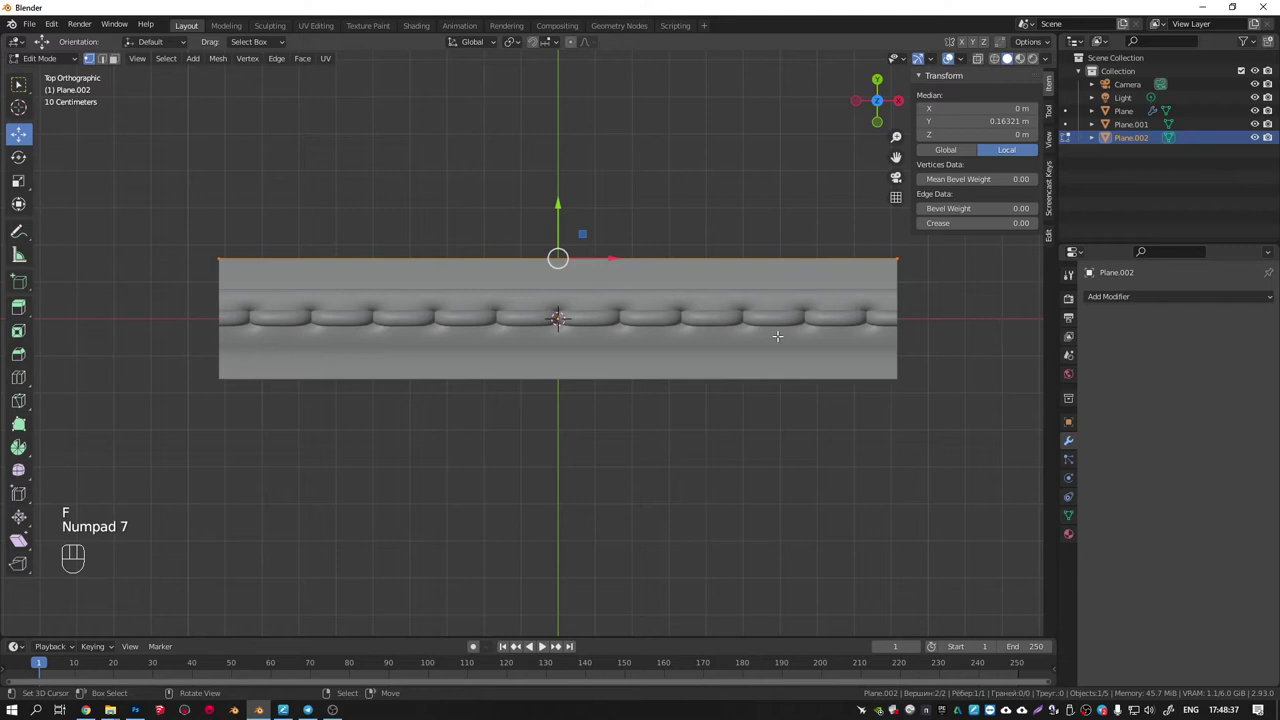
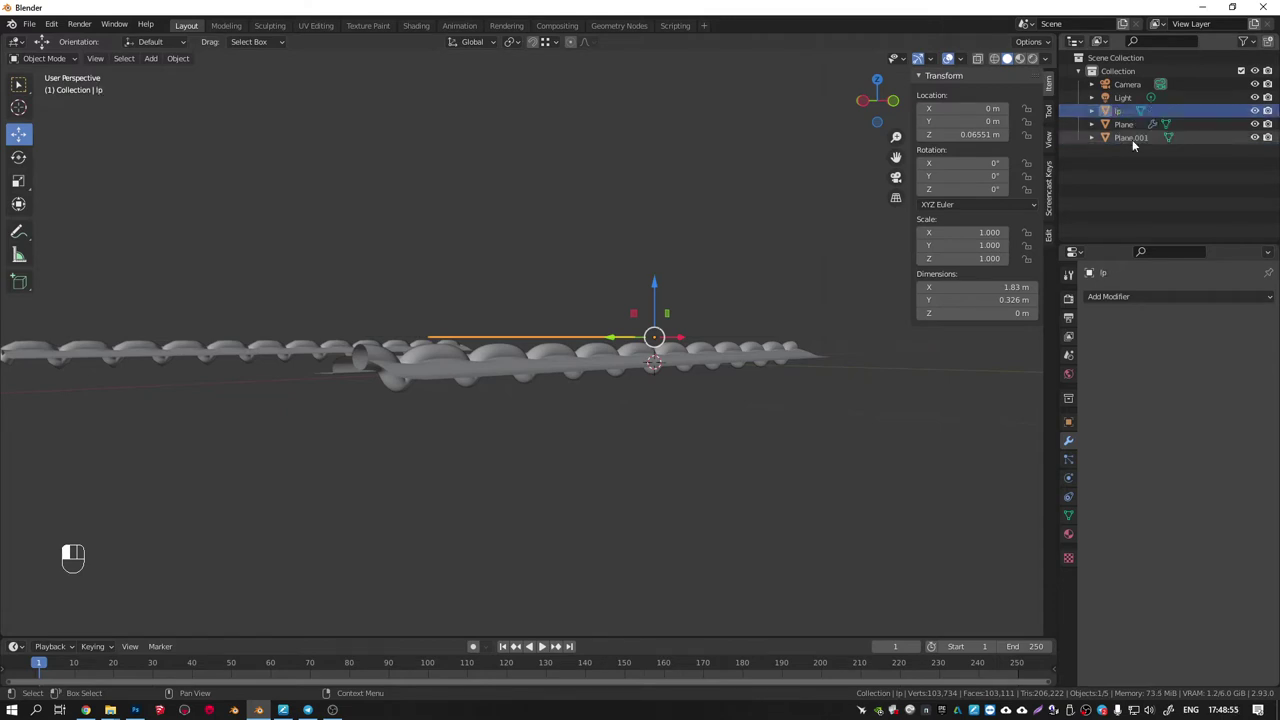
Select the subdivided hp strip, isolate it in Local View and look at it from above.
middle_click(703, 386)
right_click(649, 371)
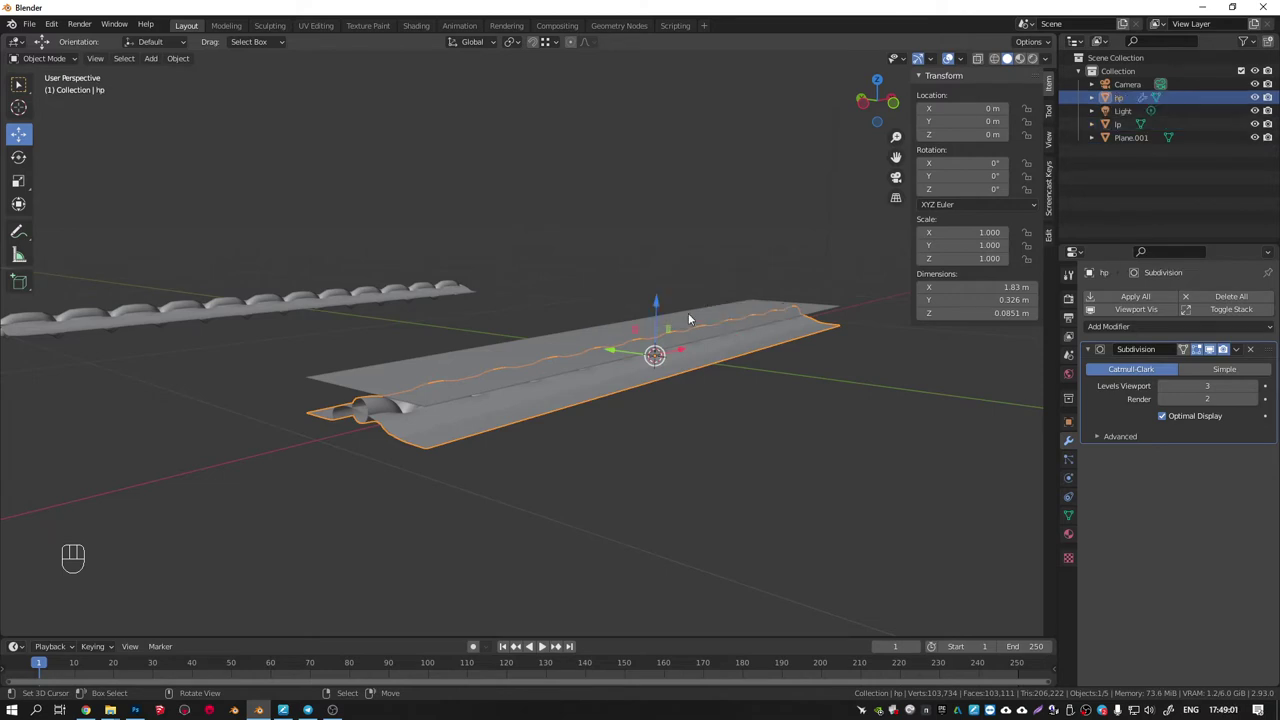
middle_click(604, 364)
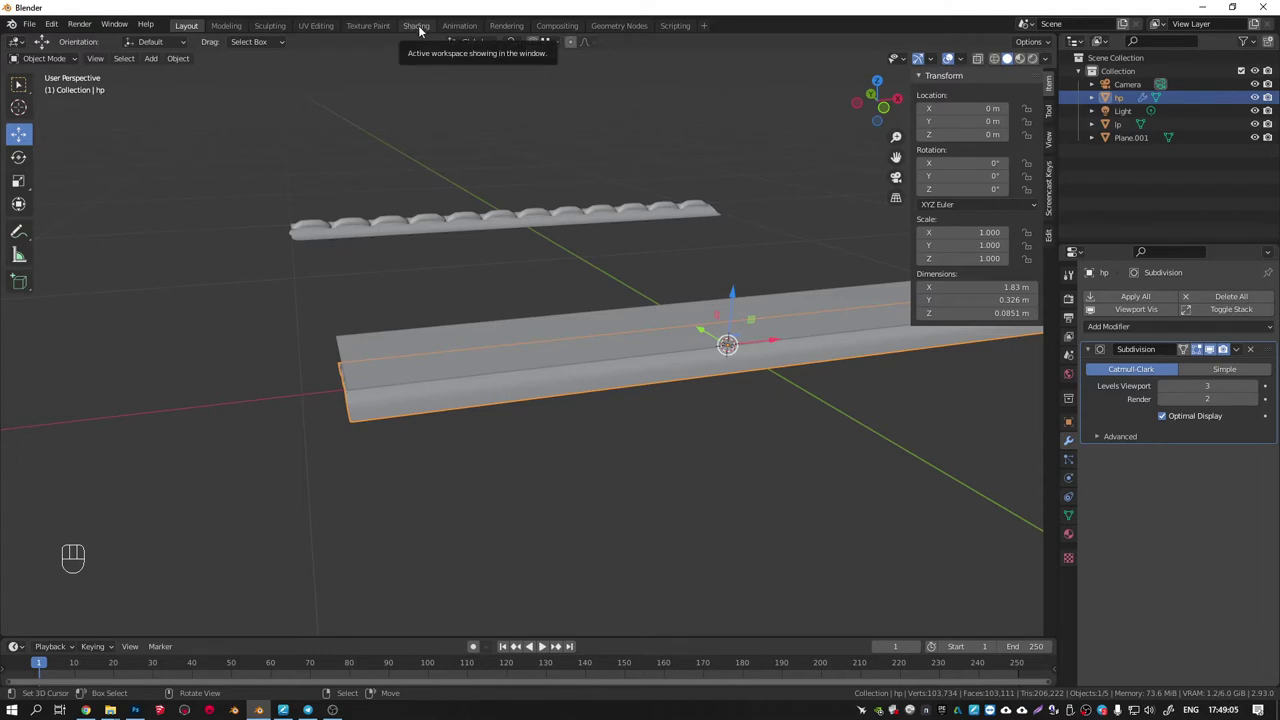
drag(708, 266, 770, 249)
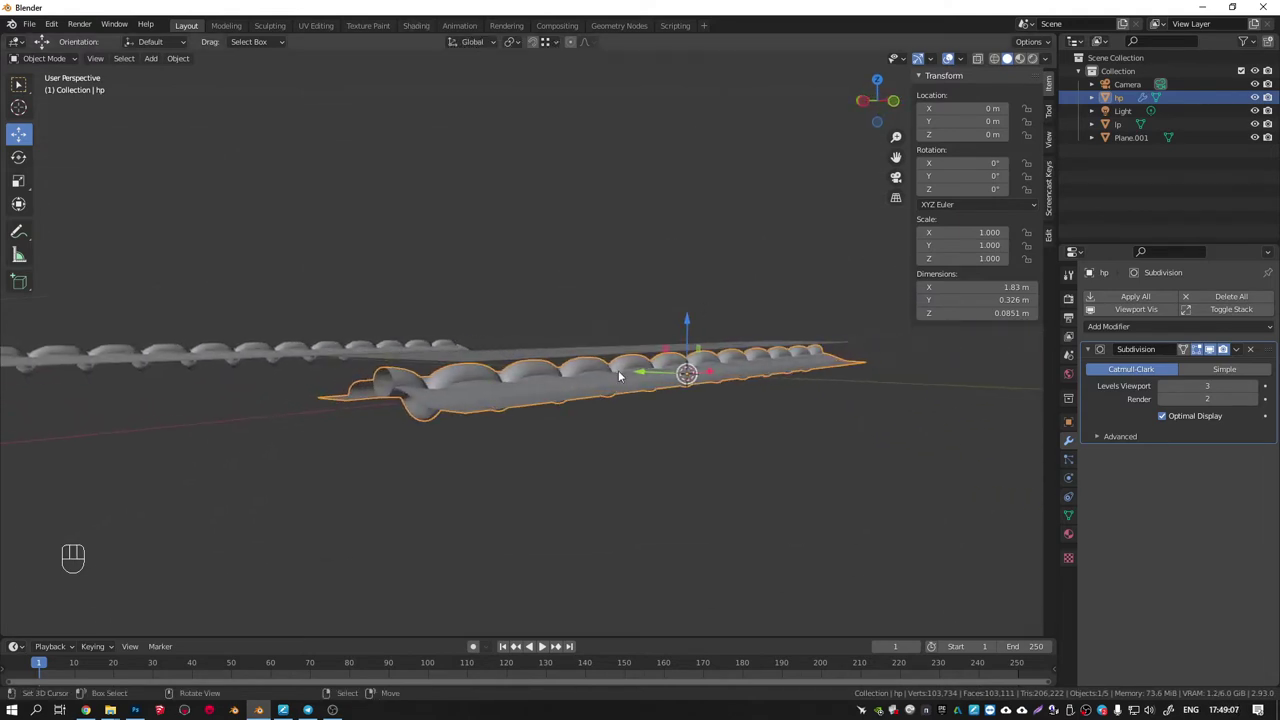
click(624, 378)
key(KP_Divide)
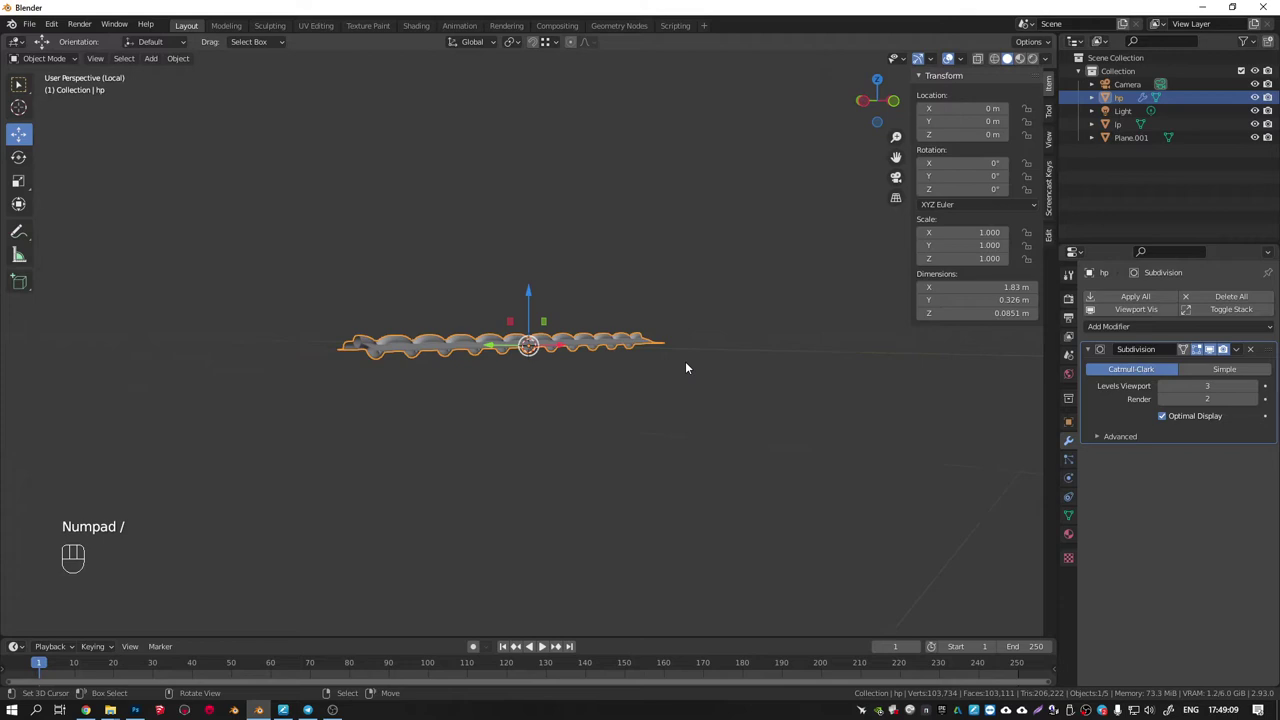
key(KP_7)
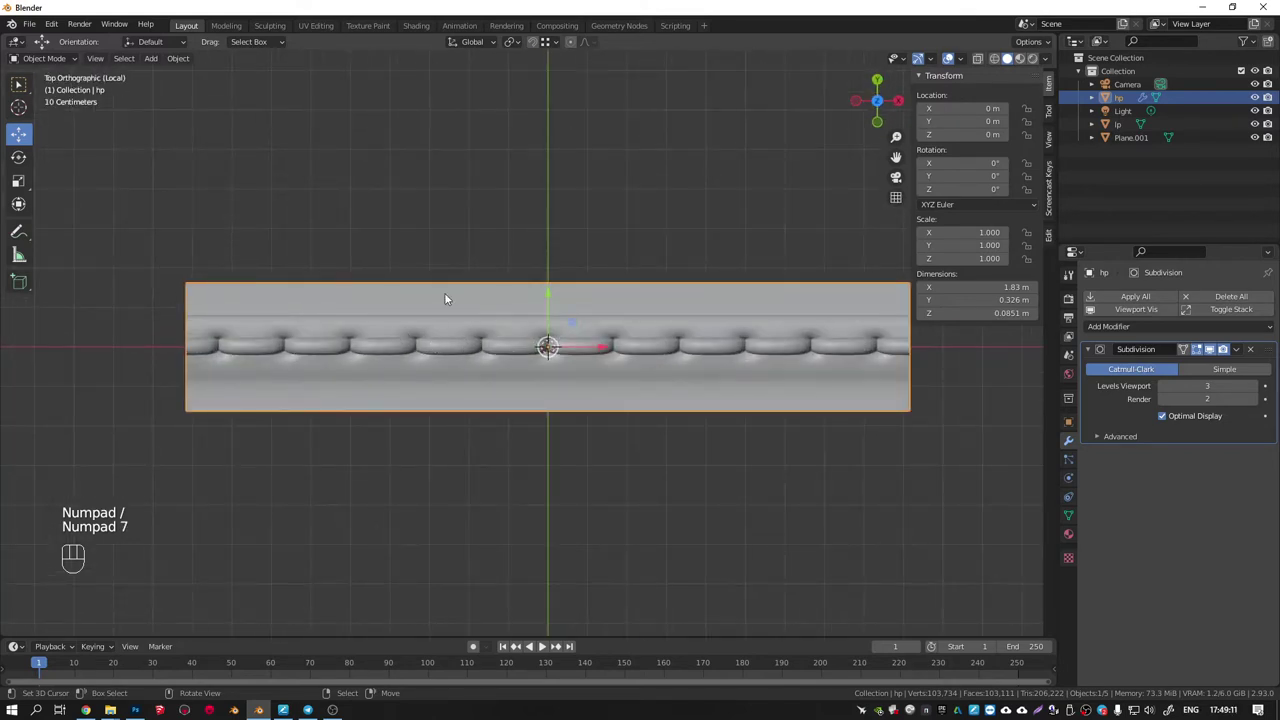
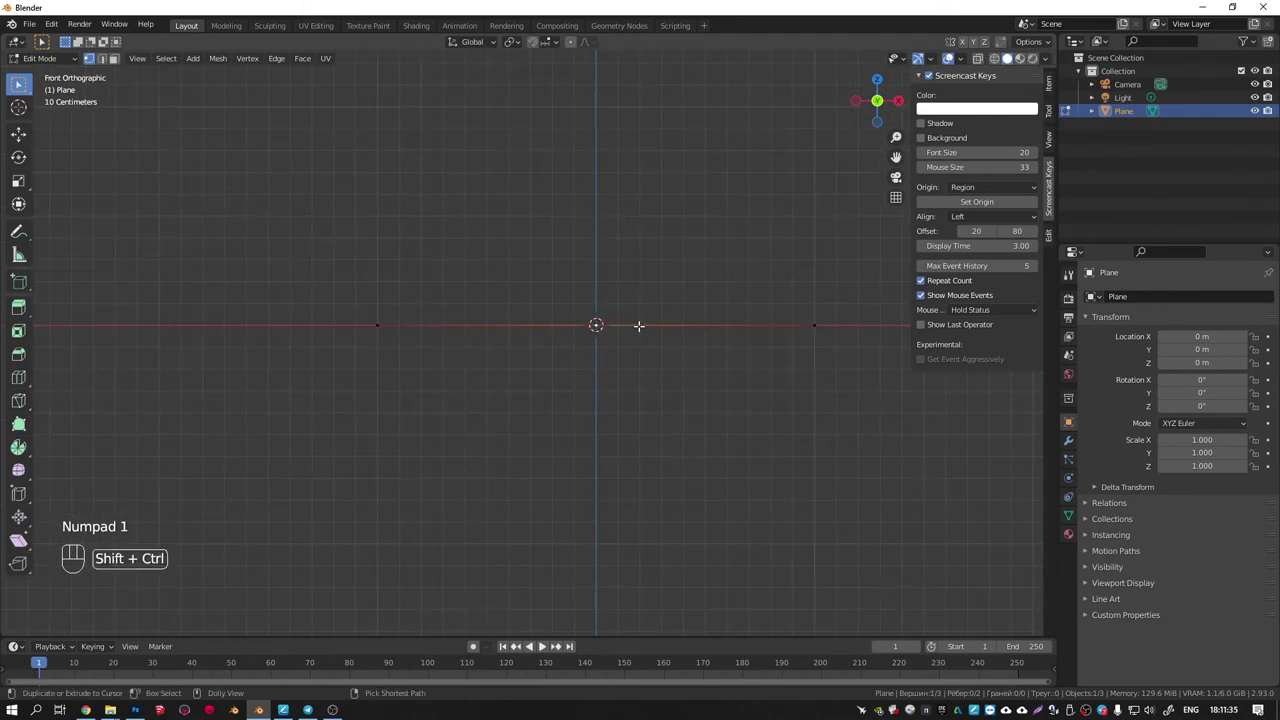
Bevel the line's middle vertex into a V, convert it to a curve and edit it in front view.
key(ctrl+shift+b)
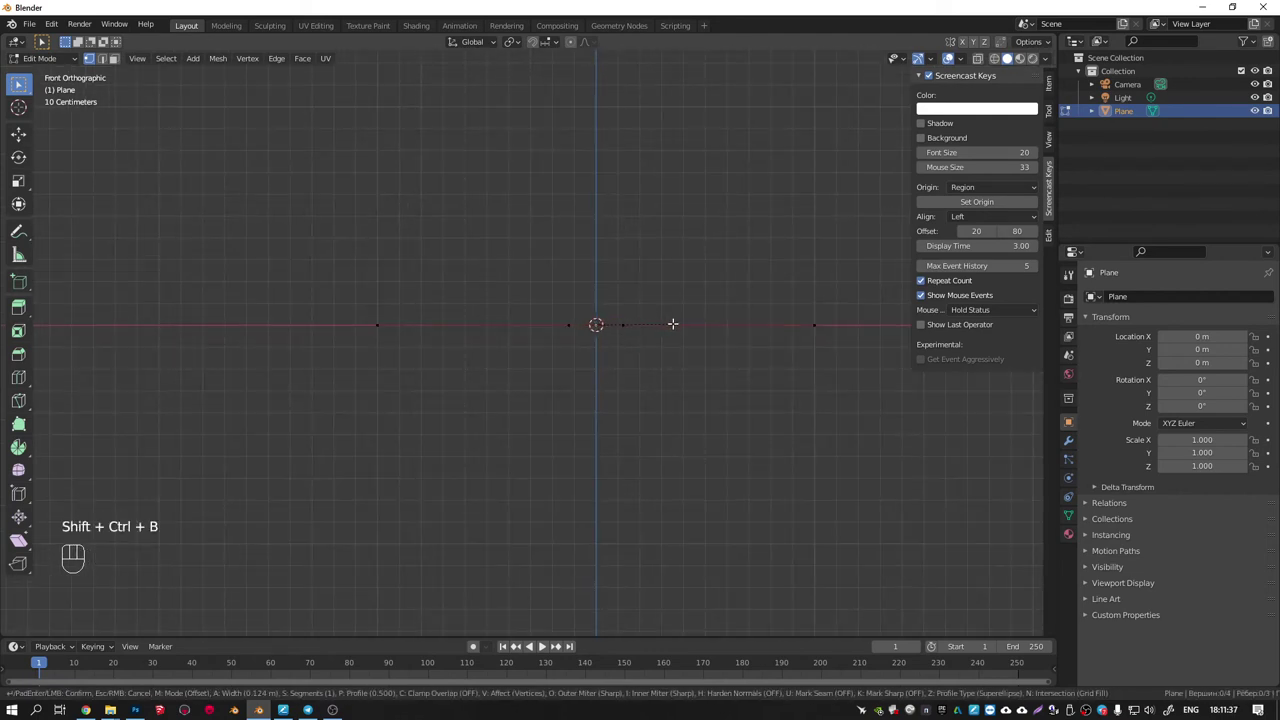
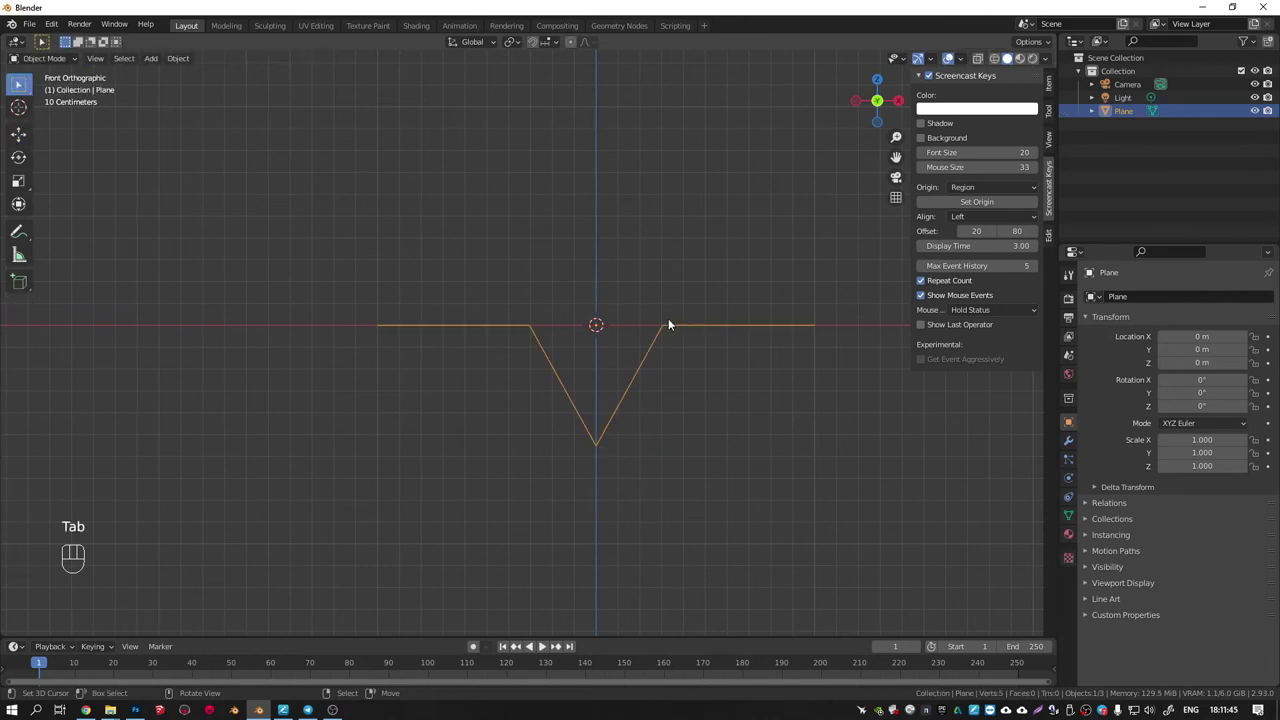
middle_click(636, 340)
key(w)
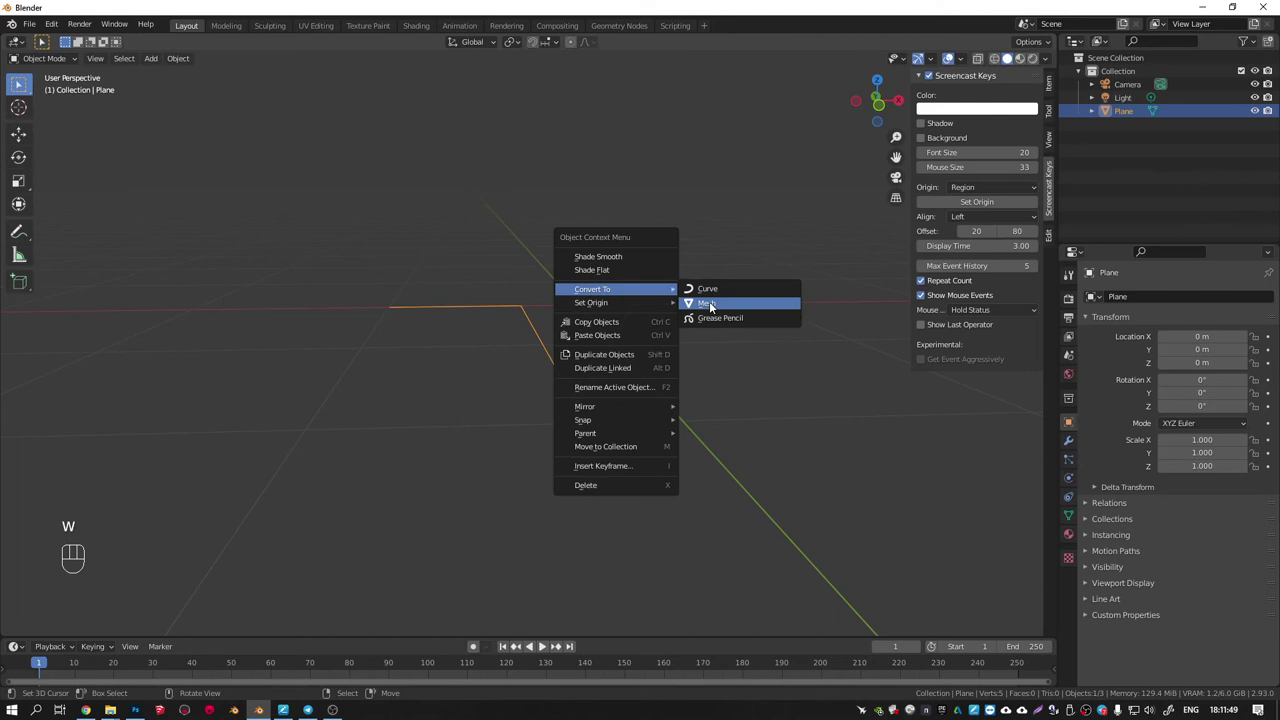
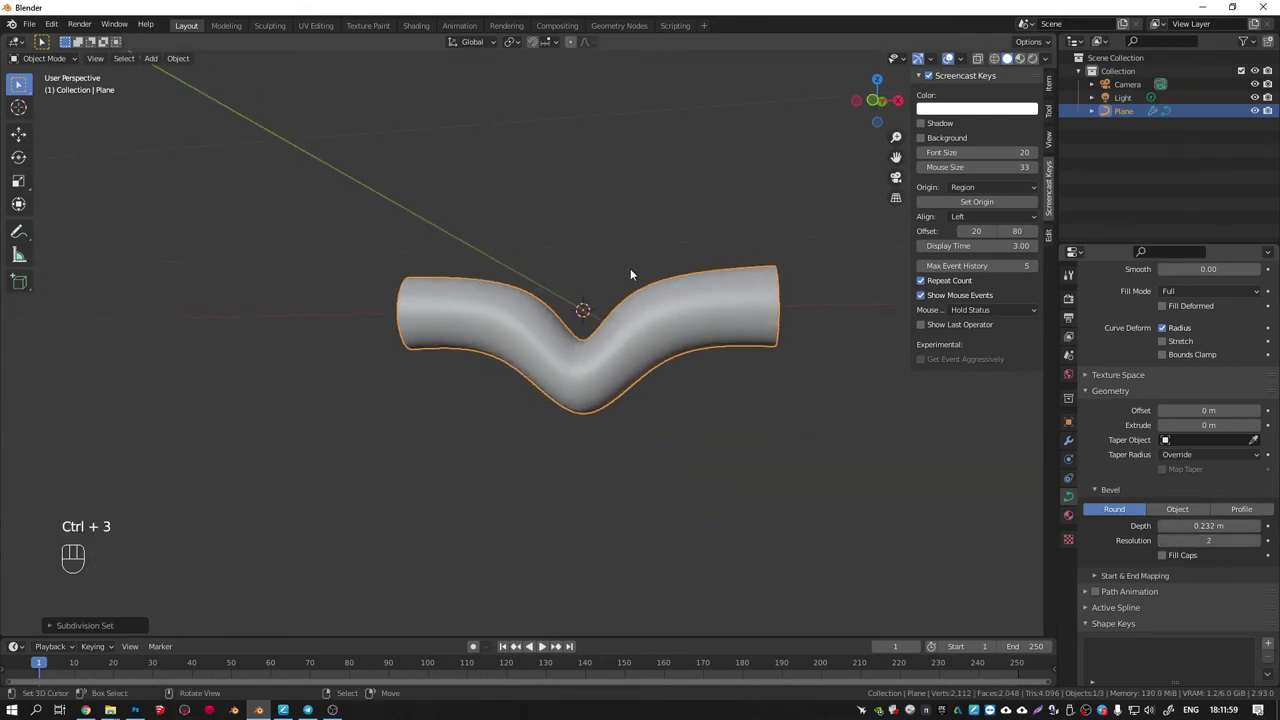
key(KP_1)
key(Tab)
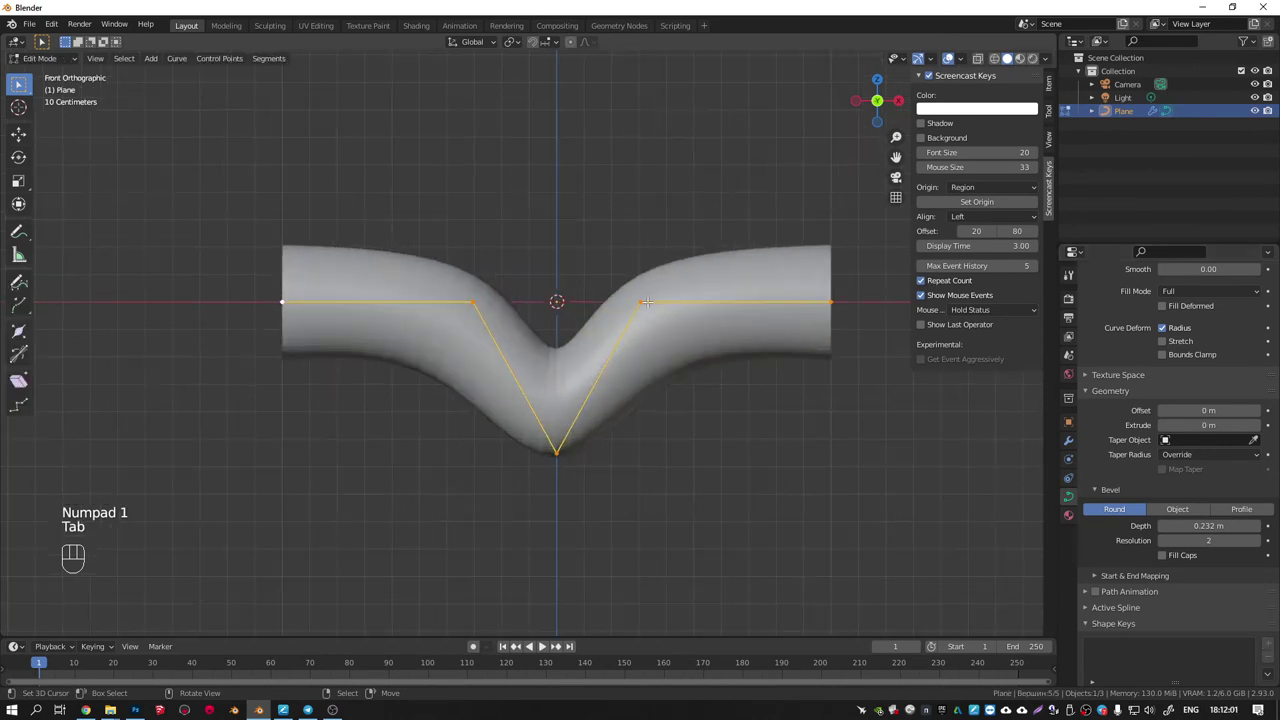
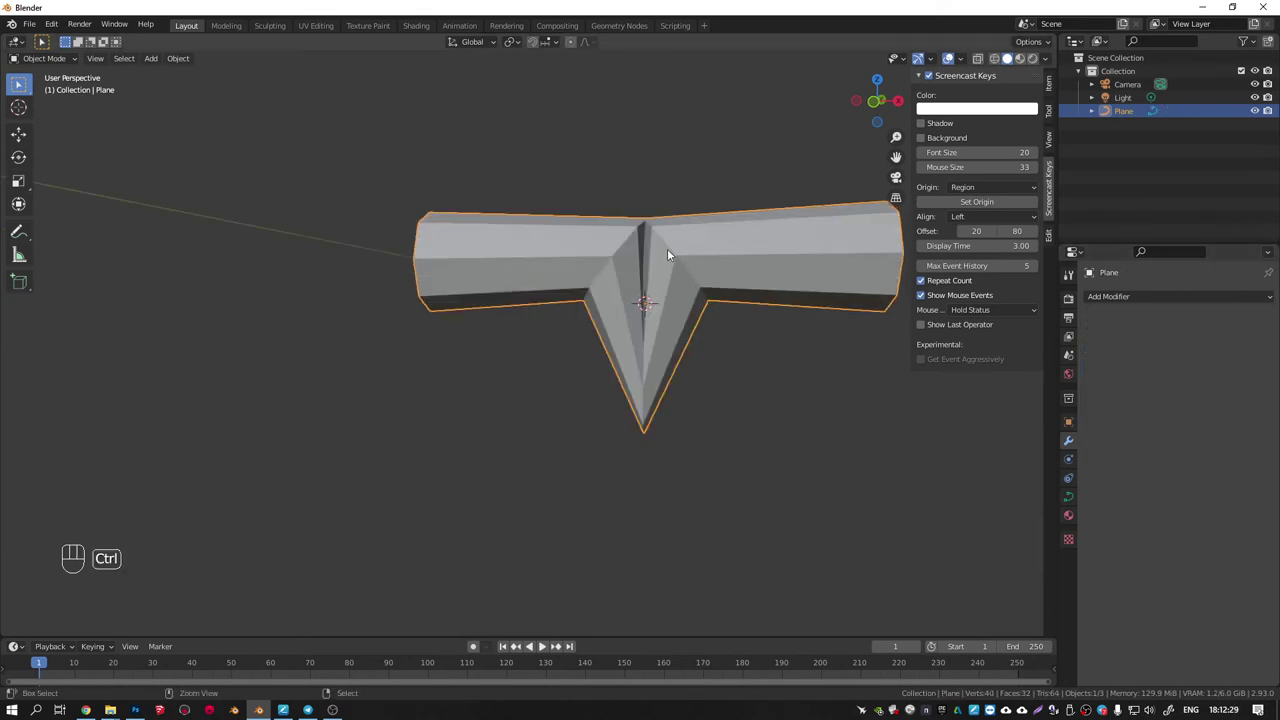
Convert the grooved strap to a mesh with a level-1 Subdivision modifier.
key(ctrl+a)
key(w)
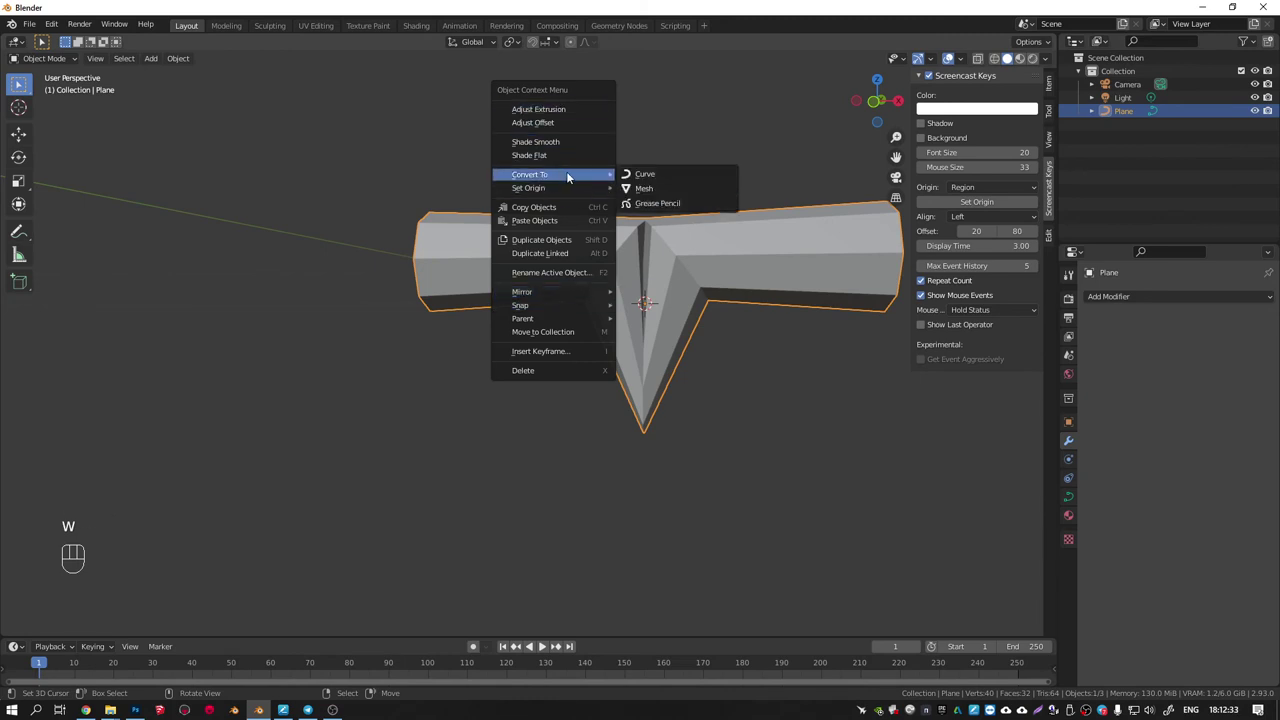
key(ctrl+3)
key(ctrl+2)
key(ctrl+1)
Add a Bezier curve to the scene.
drag(635, 257, 681, 273)
key(KP_1)
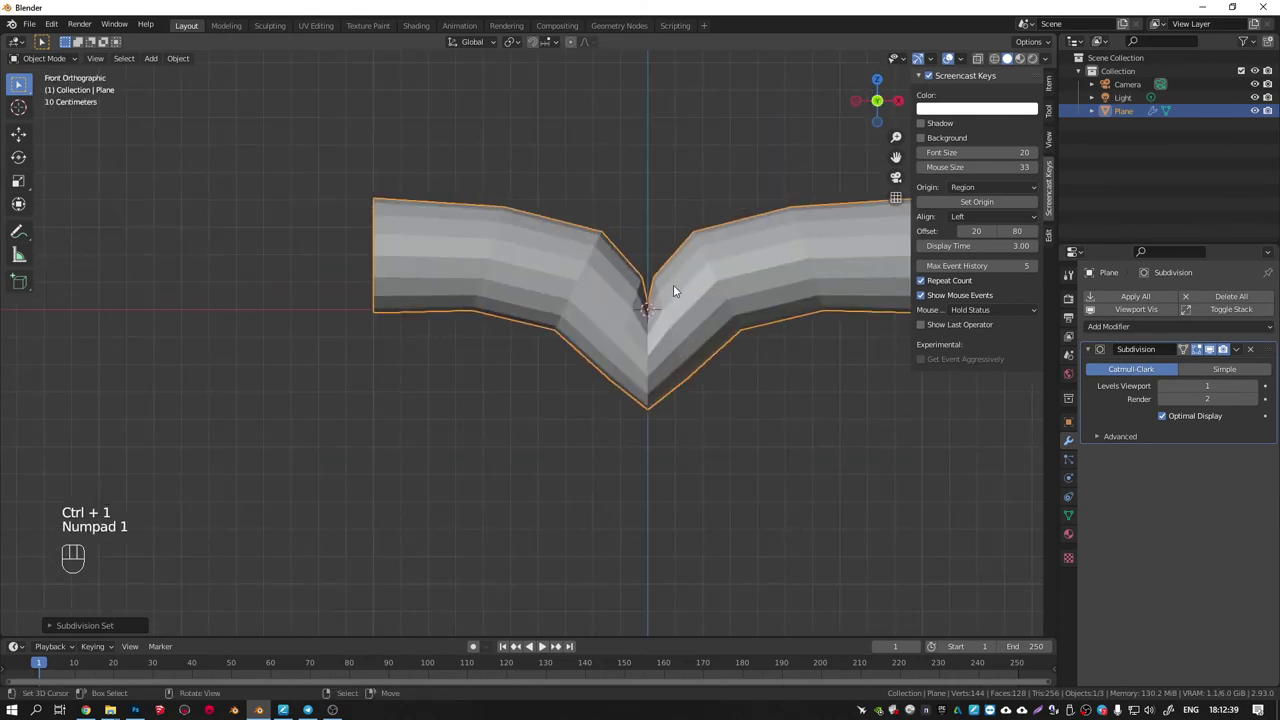
drag(630, 275, 677, 335)
key(shift+a)
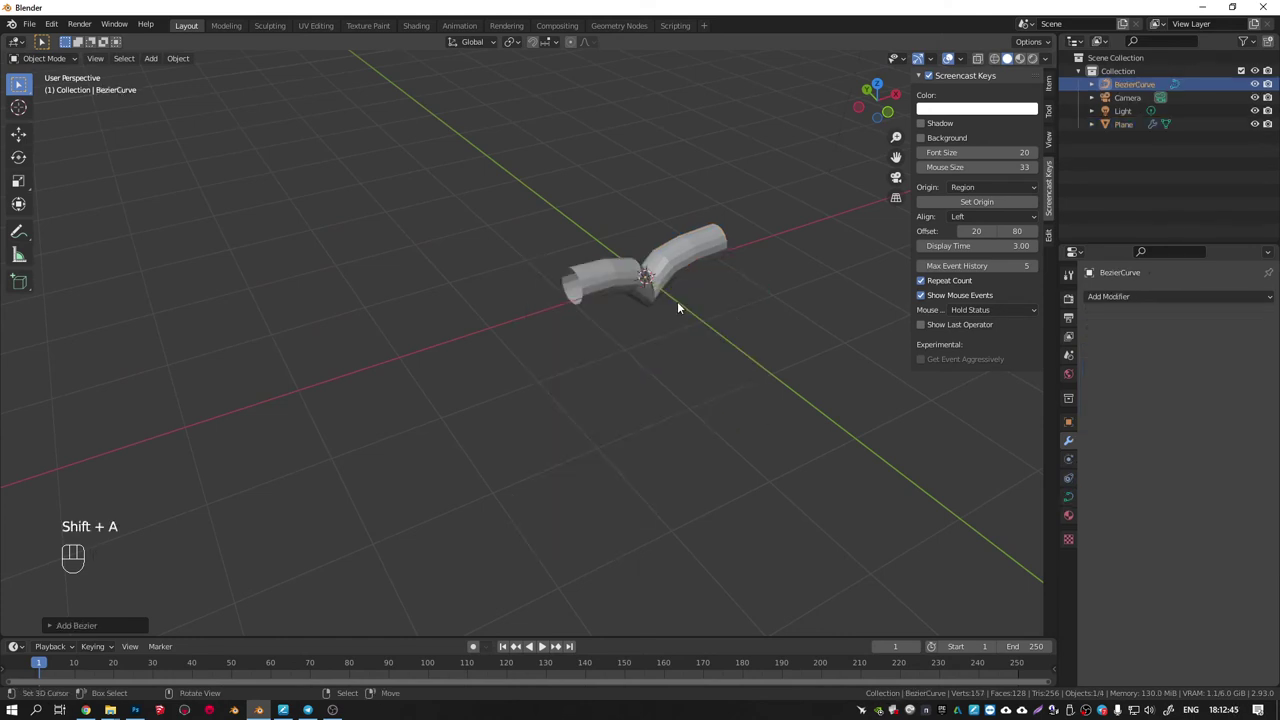
Add Array (count 2) and Curve modifiers bending the strap along BezierCurve on X.
drag(648, 305, 643, 284)
right_click(594, 264)
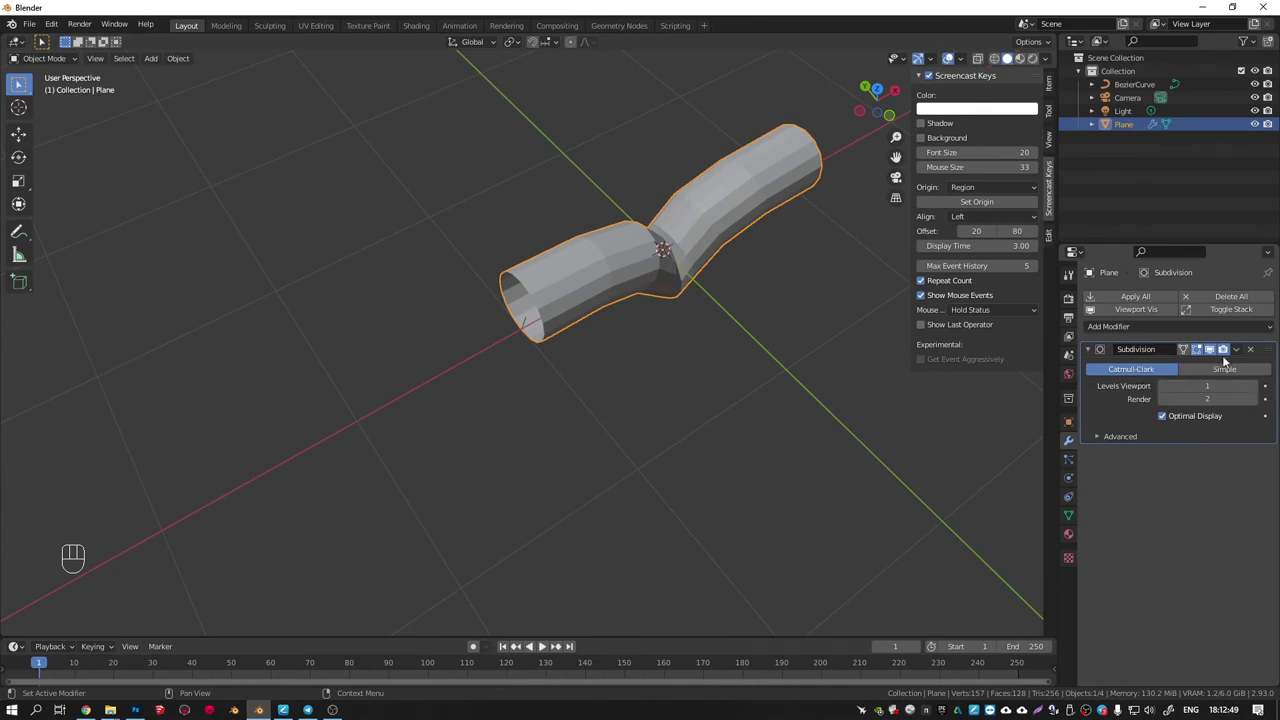
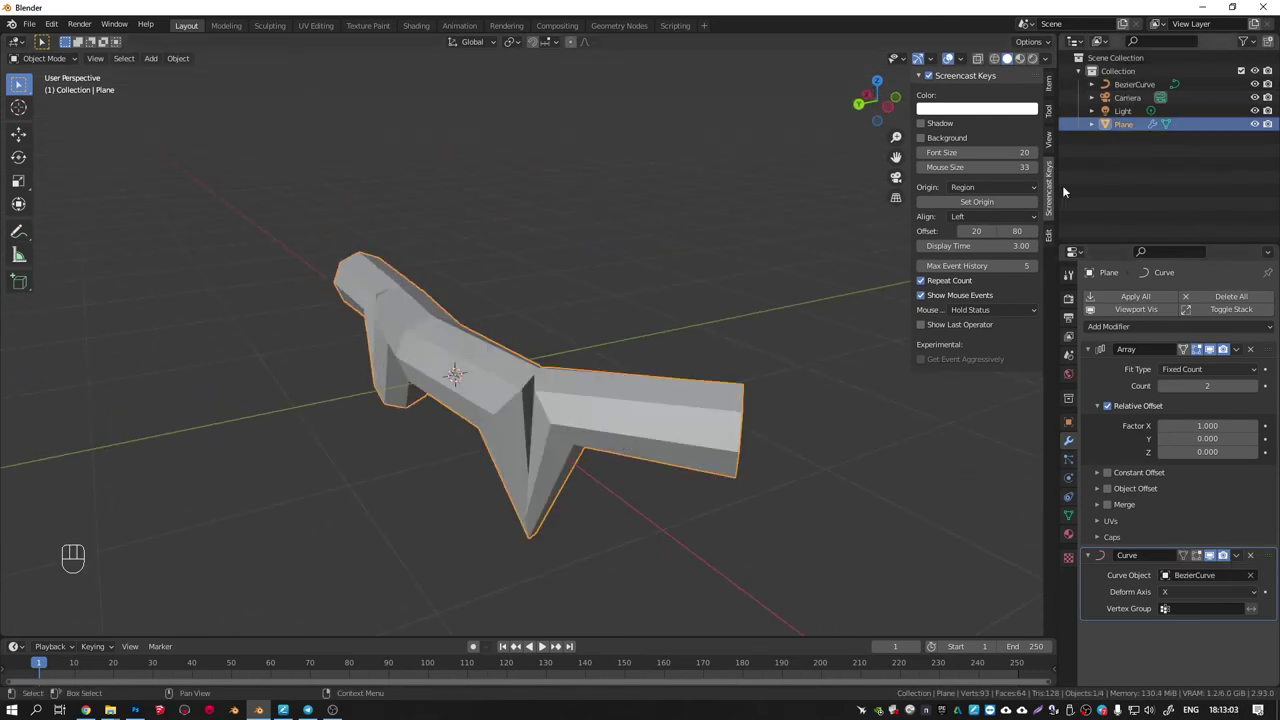
drag(667, 418, 571, 478)
drag(719, 352, 673, 344)
drag(784, 349, 454, 347)
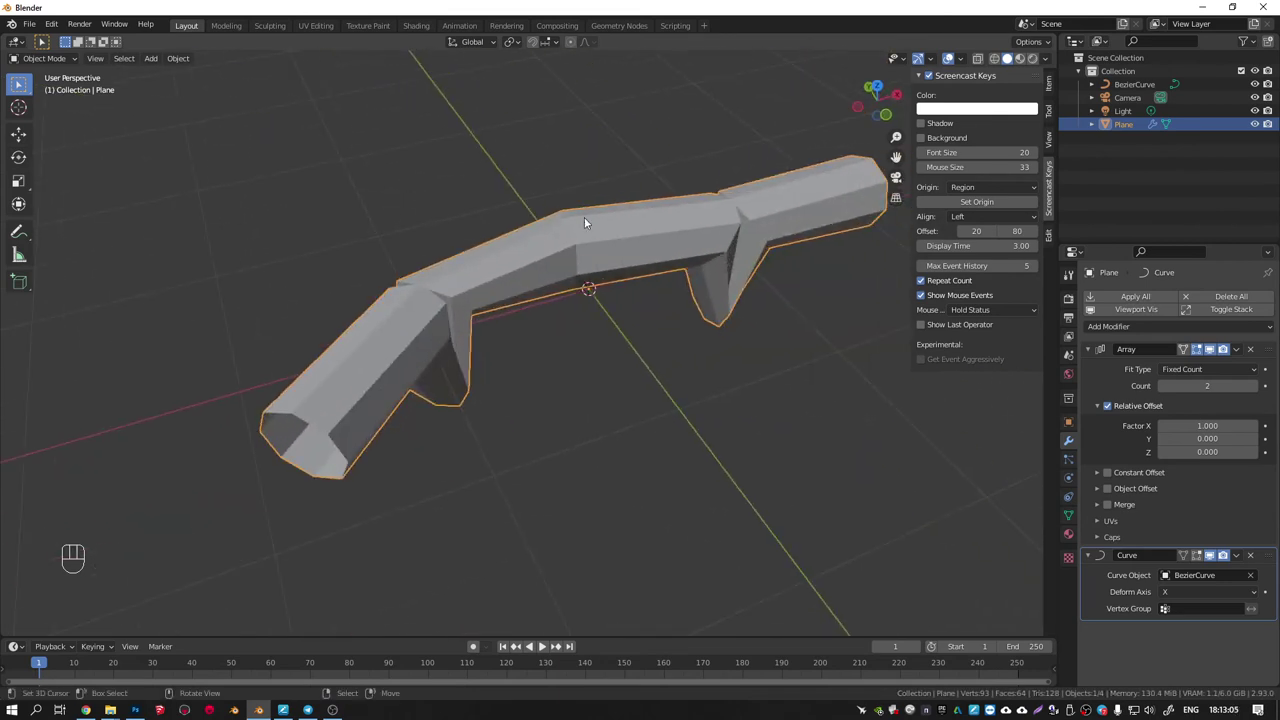
Shrink the strap along the curve and subdivide it at level 3.
click(530, 264)
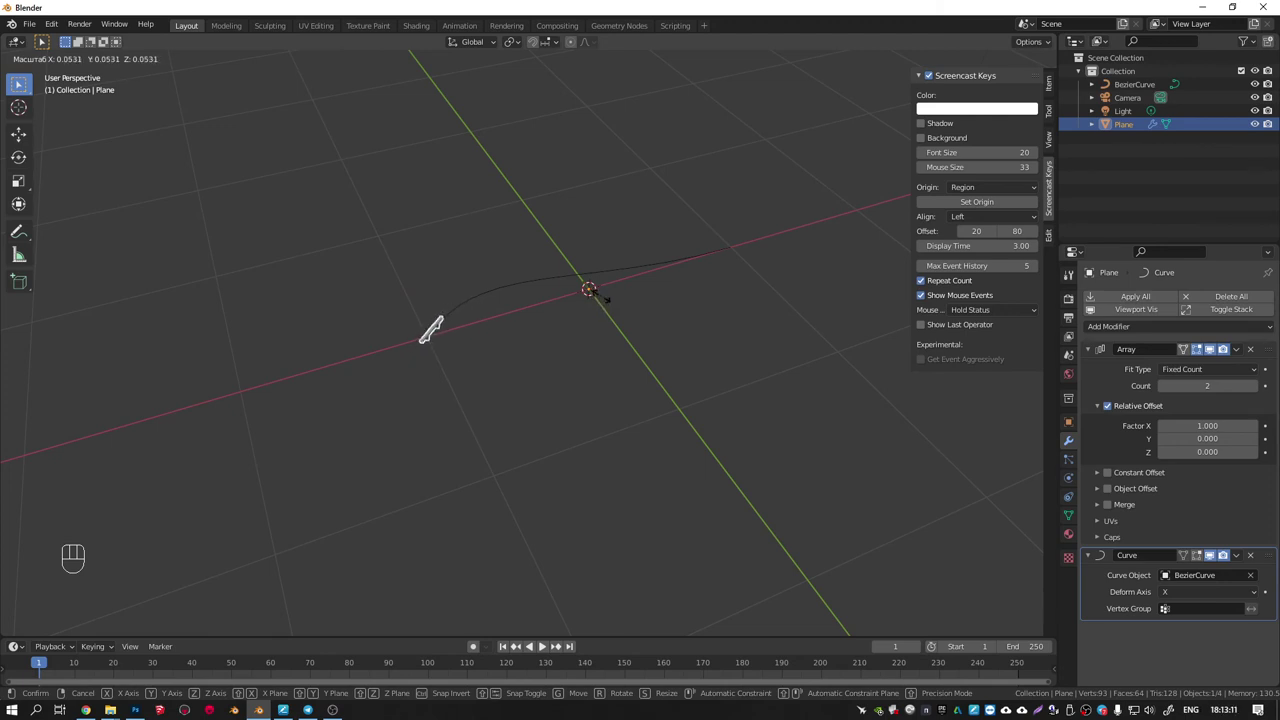
drag(478, 307, 433, 281)
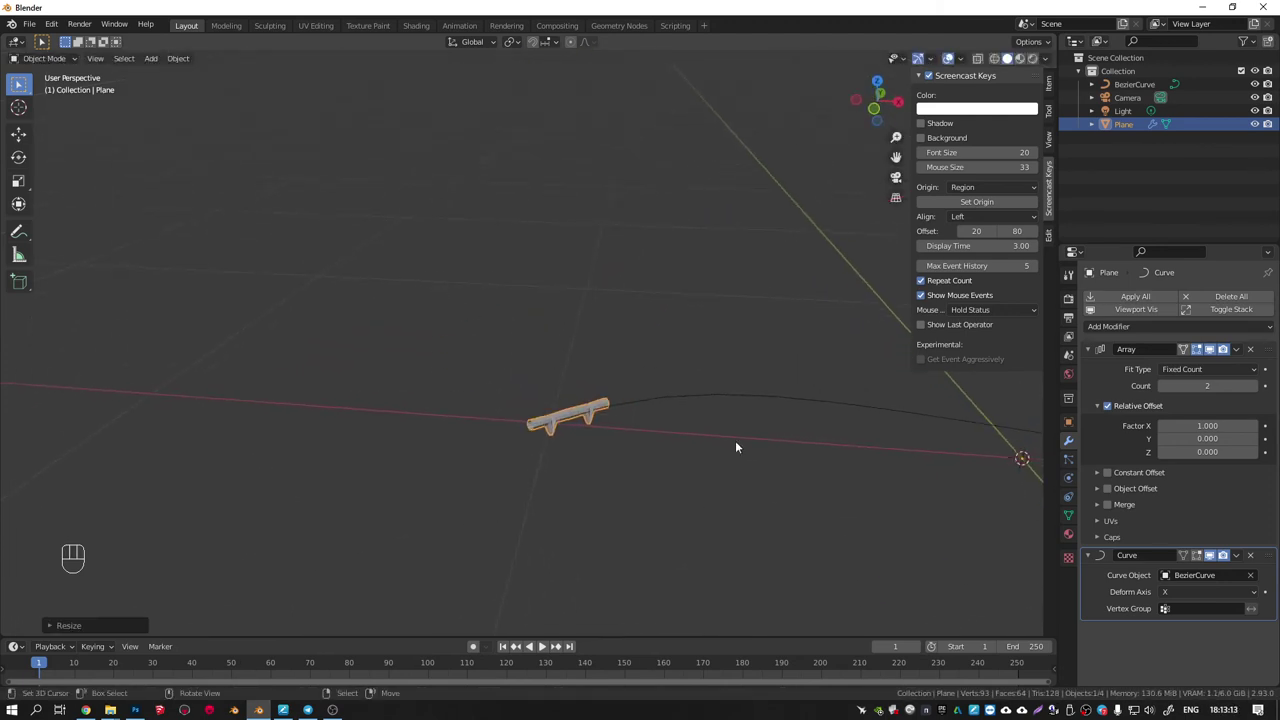
key(ctrl+3)
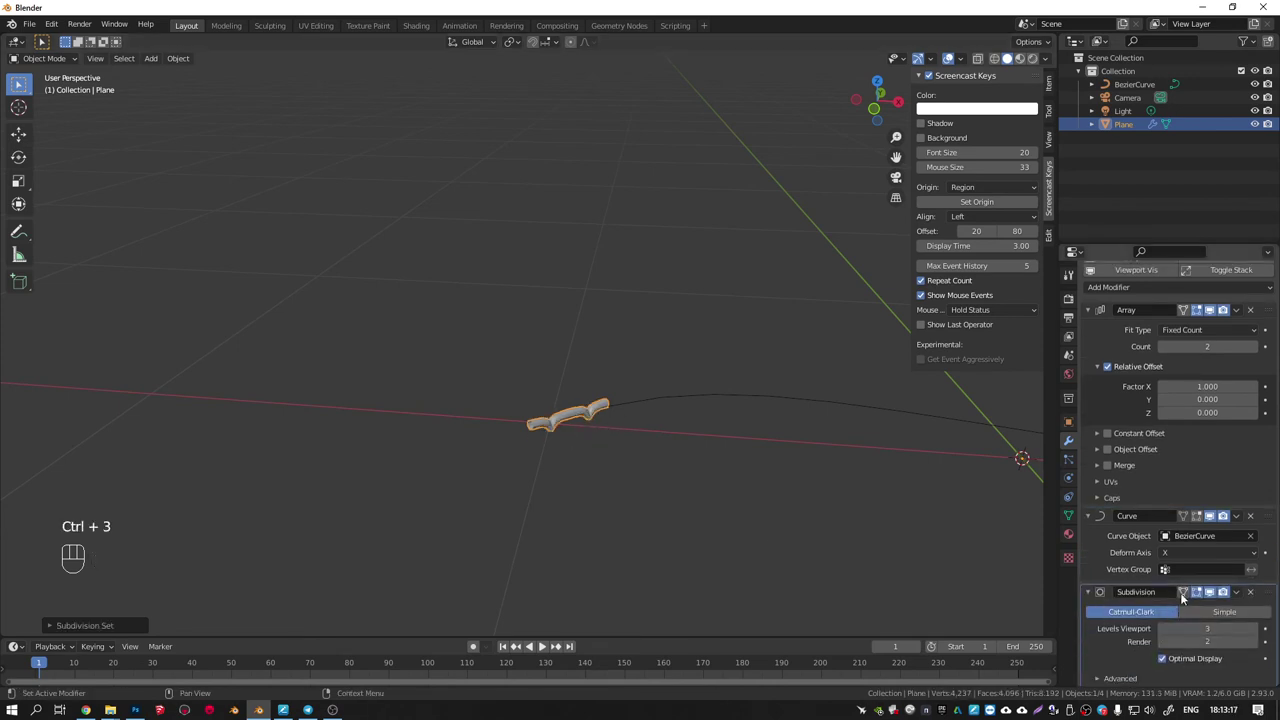
Set the Array Fit Type to Fit Curve so the strap fills BezierCurve's whole length.
drag(601, 425, 717, 454)
drag(608, 436, 532, 411)
drag(600, 433, 530, 414)
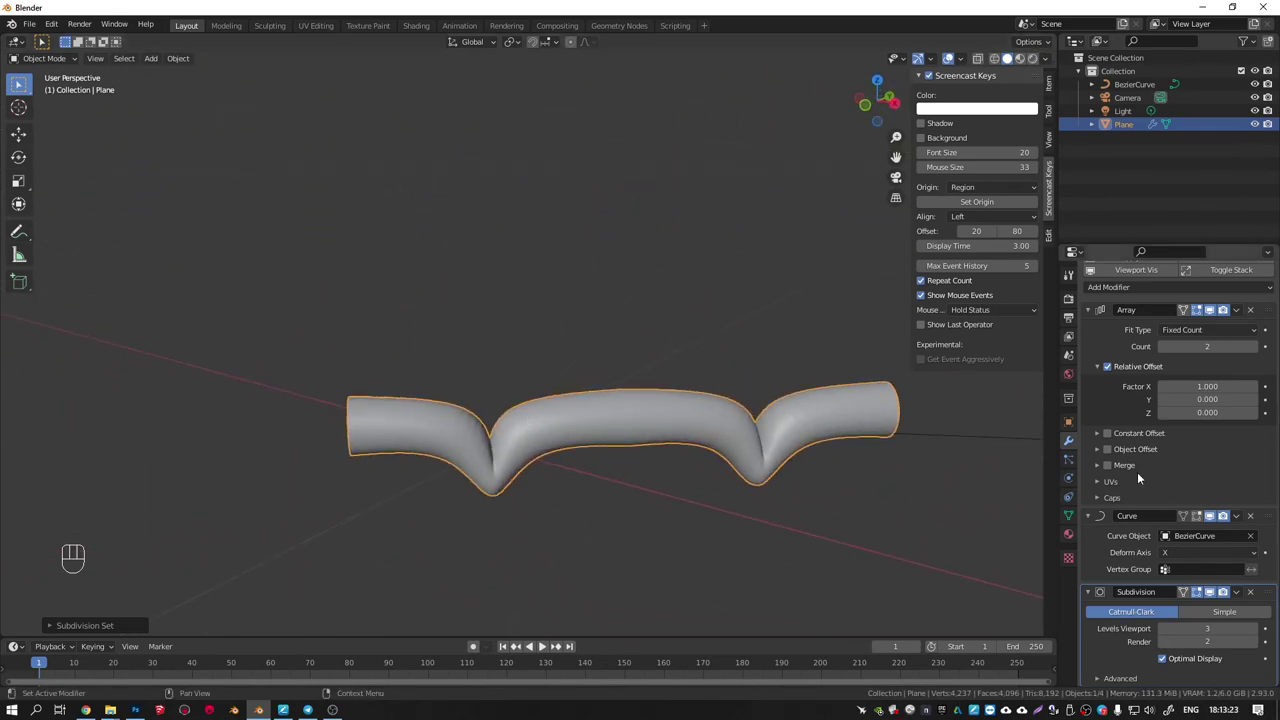
key(q)
drag(609, 429, 628, 452)
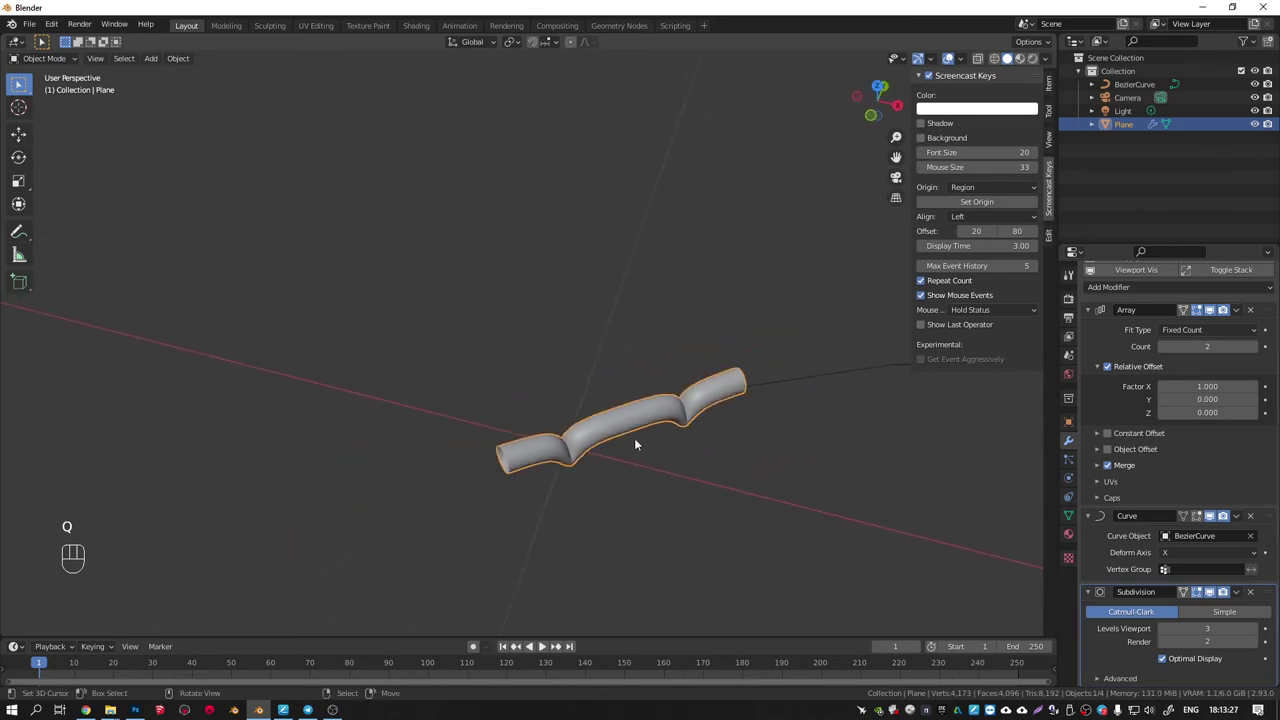
drag(694, 441, 436, 433)
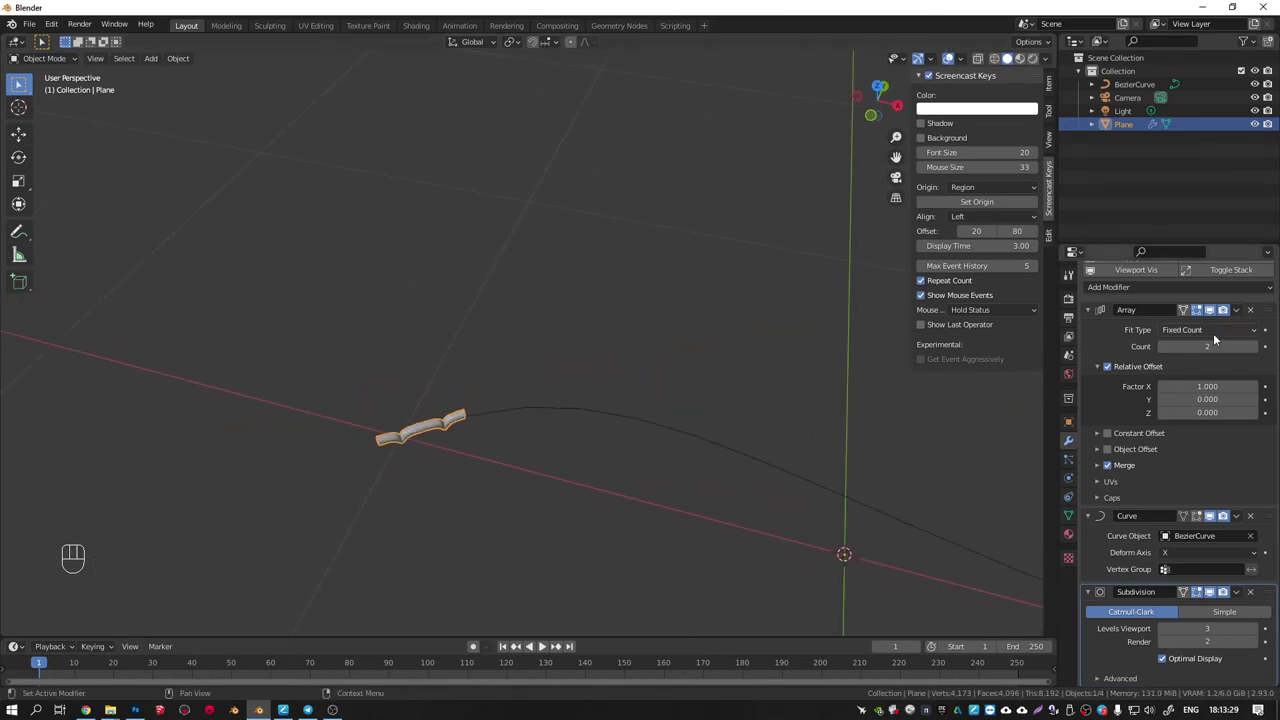
drag(1191, 334, 548, 414)
key(ctrl+a)
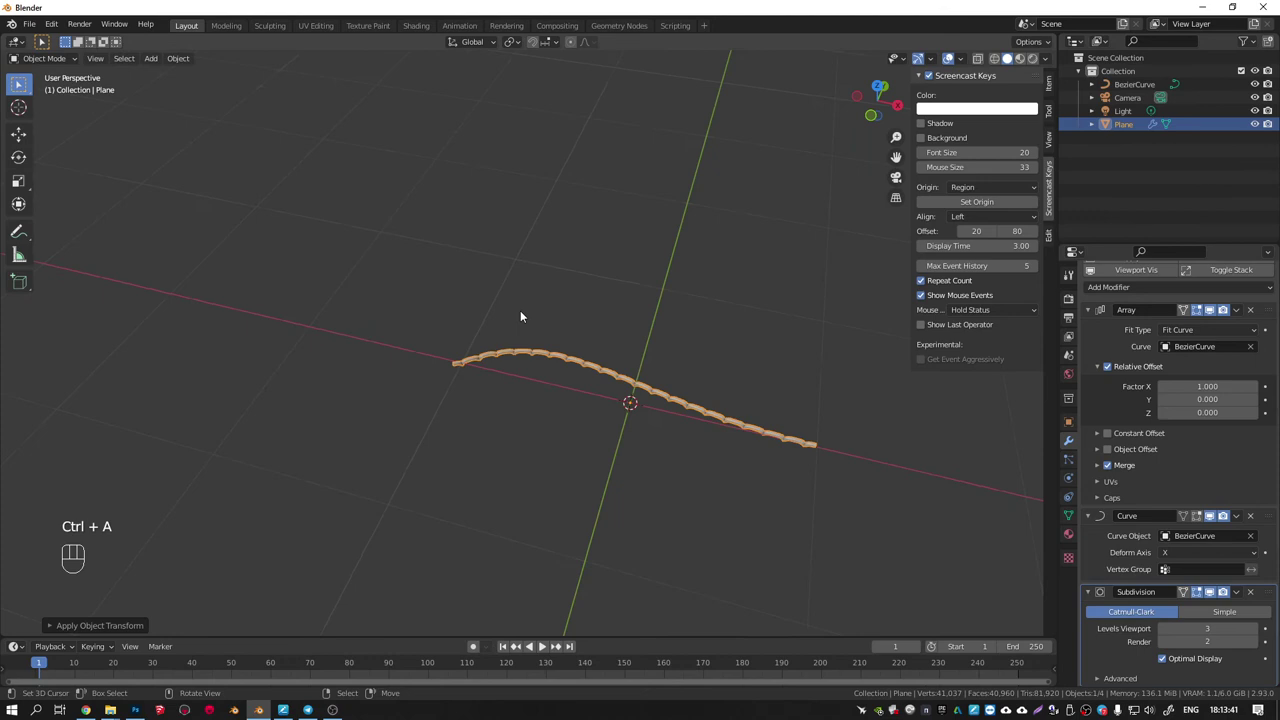
Enlarge the strap segment, apply its scale and open its mesh for editing.
drag(519, 379, 602, 326)
drag(625, 343, 566, 373)
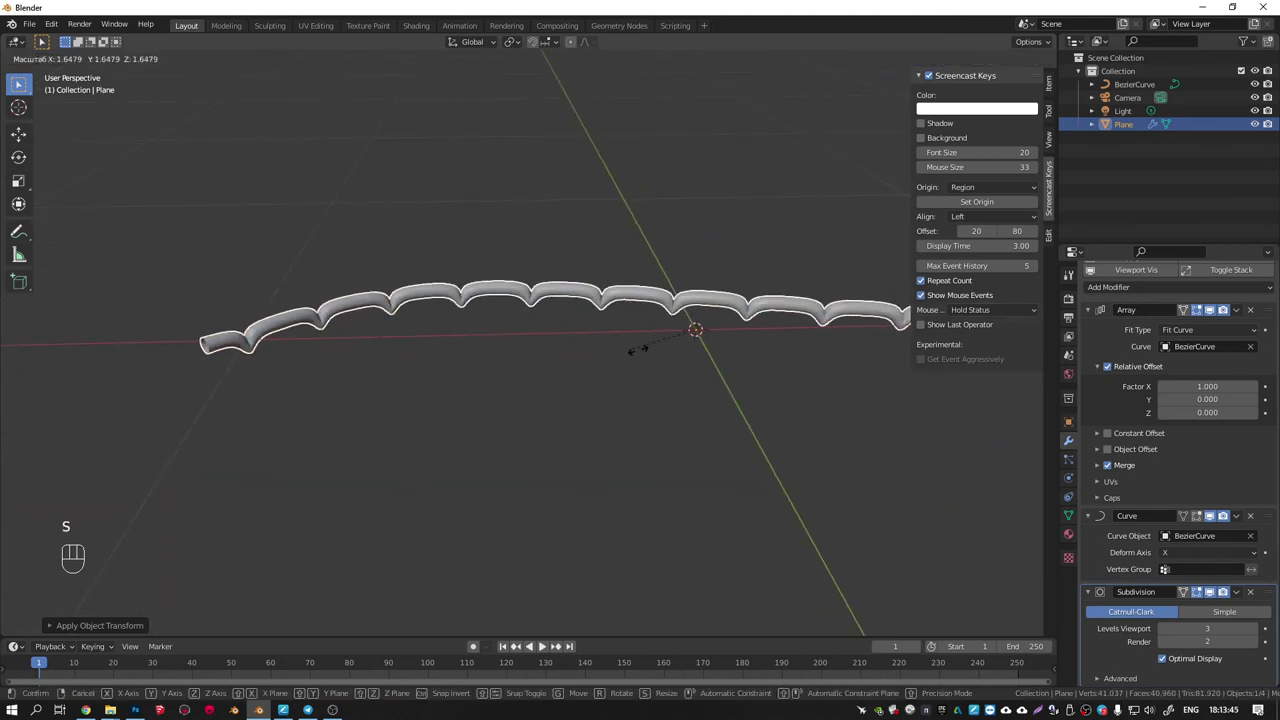
key(ctrl+a)
drag(562, 301, 613, 382)
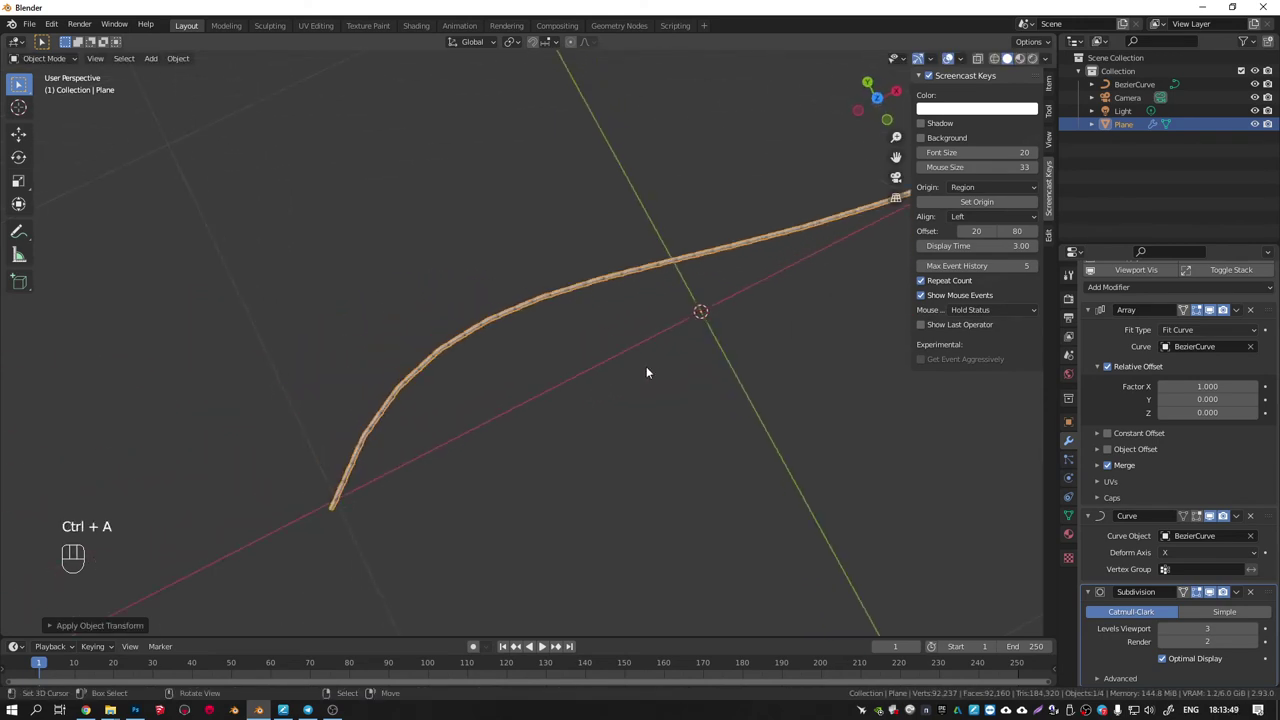
key(KP_7)
drag(672, 365, 491, 377)
key(Tab)
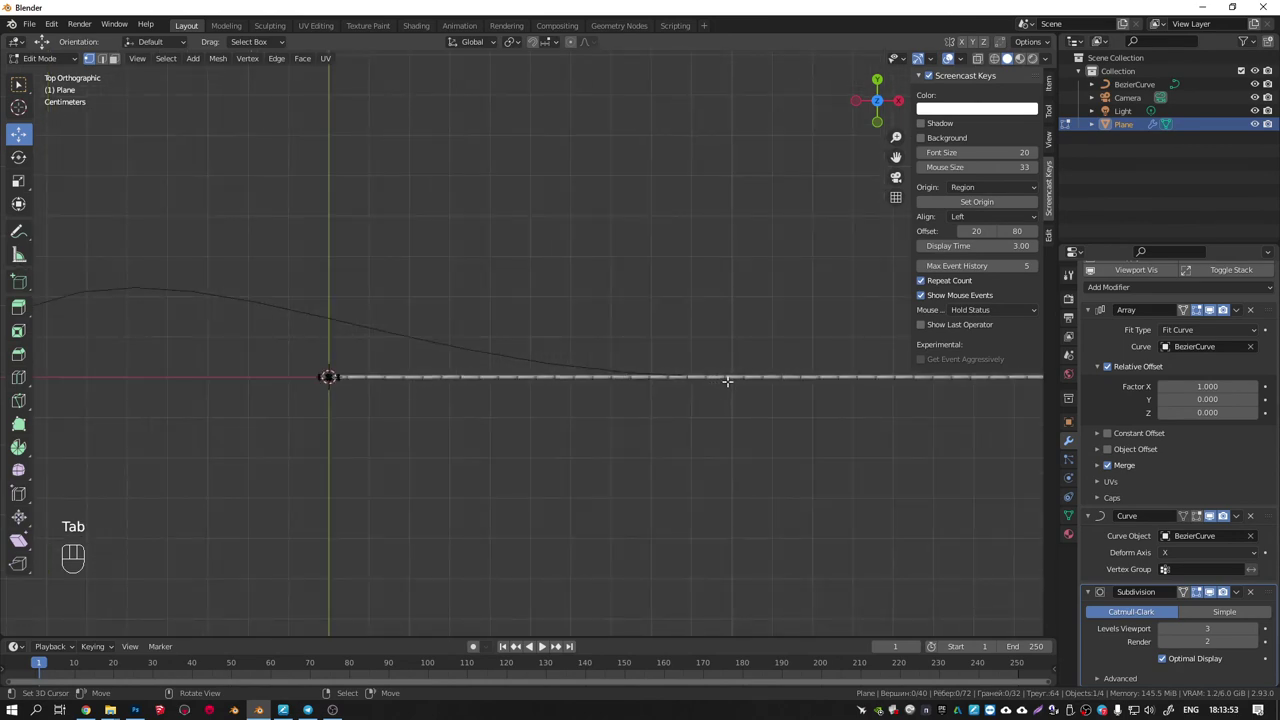
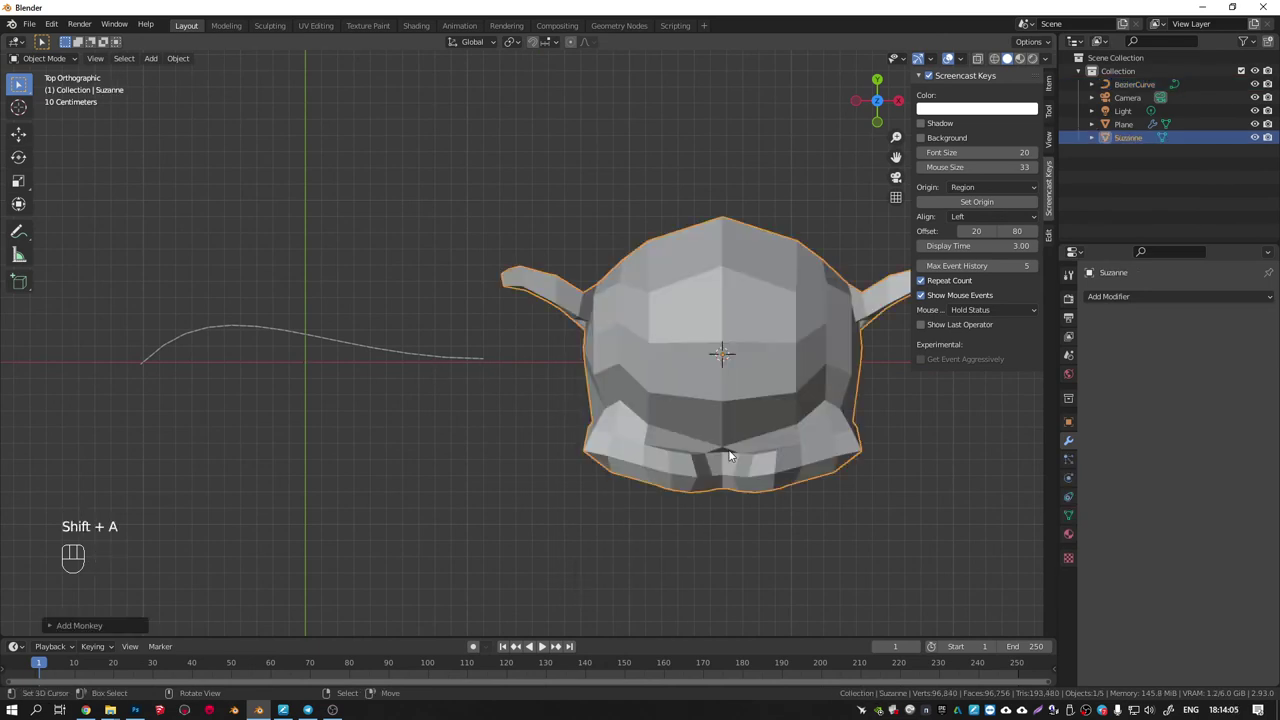
Add a level-1 Subdivision modifier to Suzanne and apply it permanently.
drag(732, 392, 767, 291)
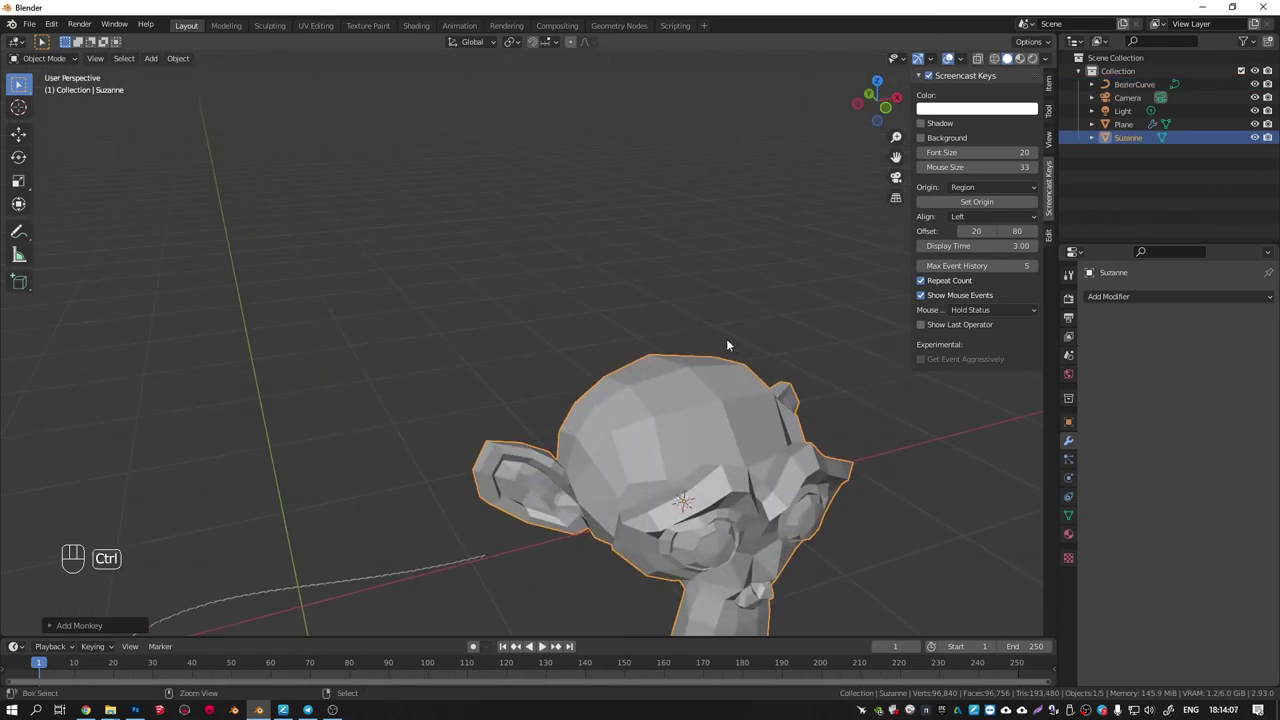
key(ctrl+1)
key(ctrl+a)
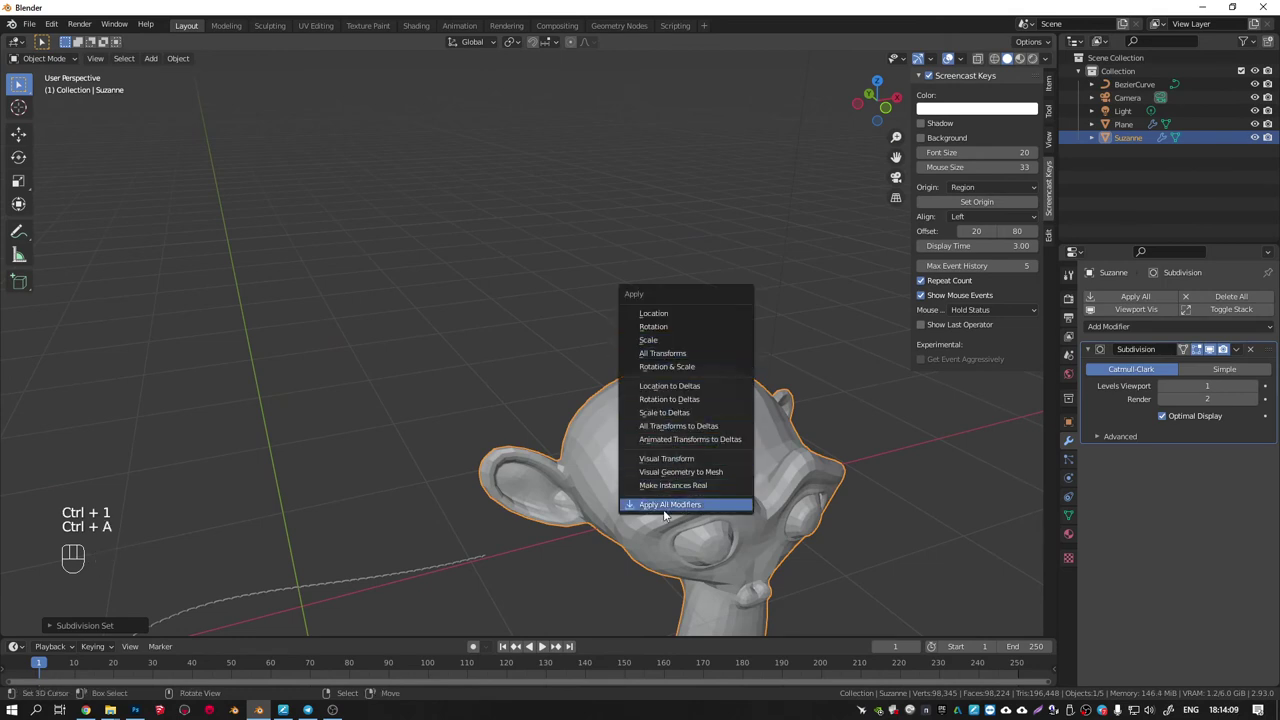
key(q)
Inspect the smoothed head and make the strap active again.
drag(714, 422, 754, 402)
drag(707, 452, 682, 315)
drag(680, 344, 639, 391)
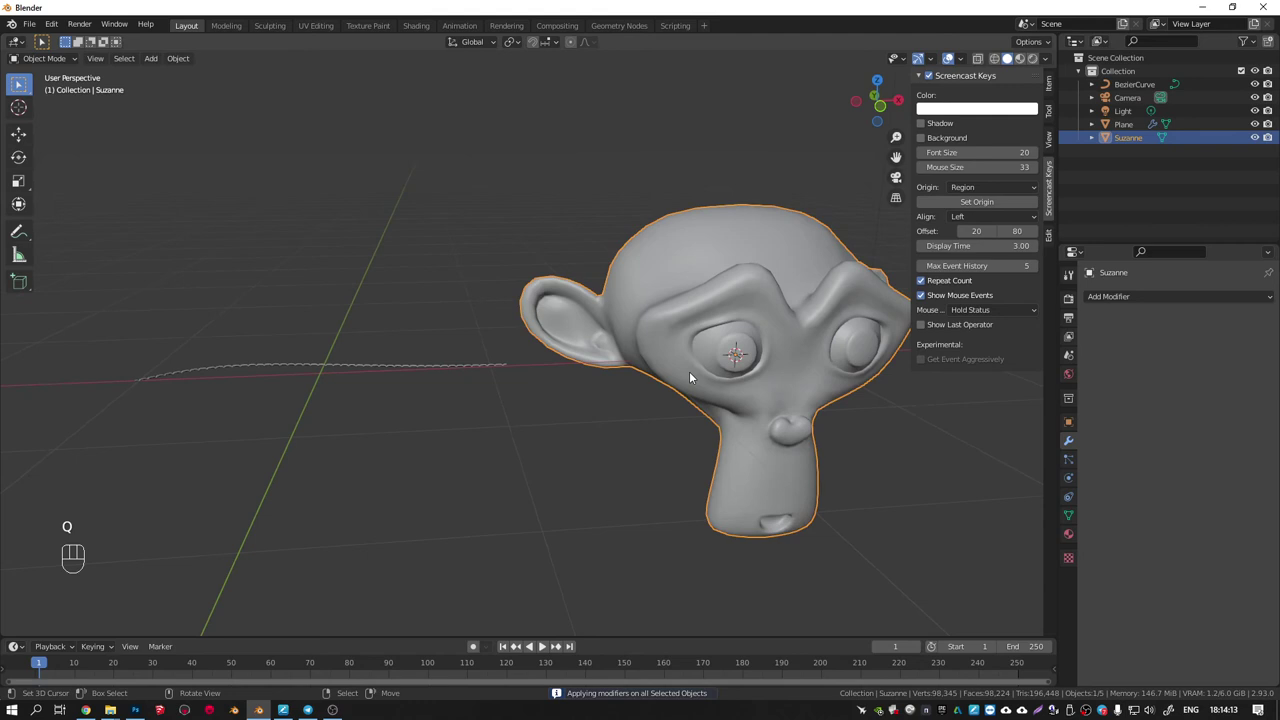
drag(694, 349, 712, 368)
middle_click(668, 385)
right_click(300, 413)
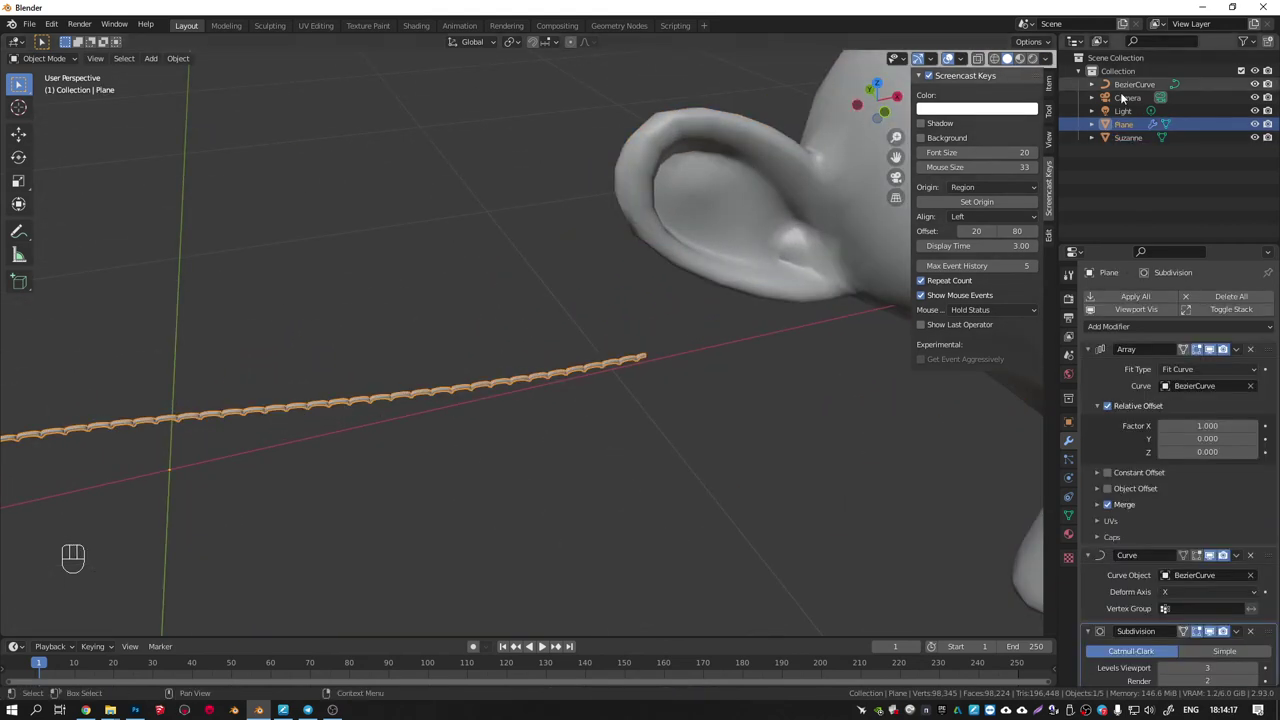
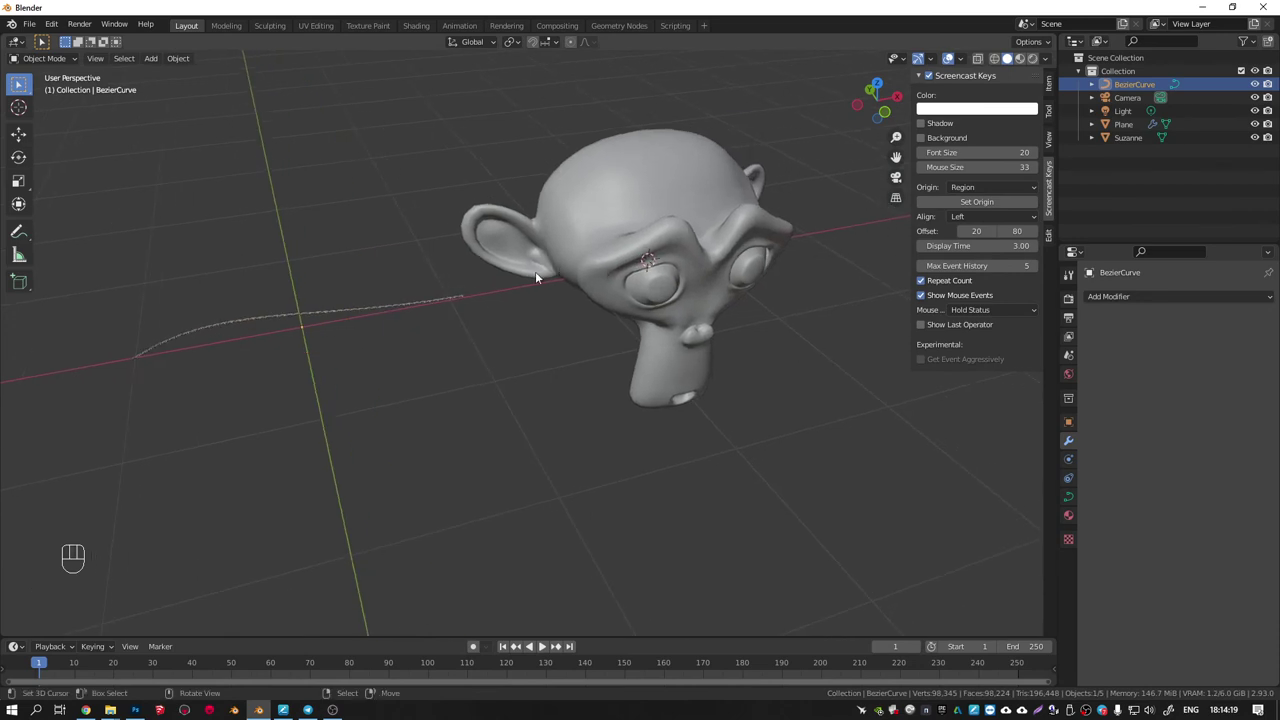
Enter Edit Mode on BezierCurve and select all of its control points for deletion.
key(Tab)
key(a)
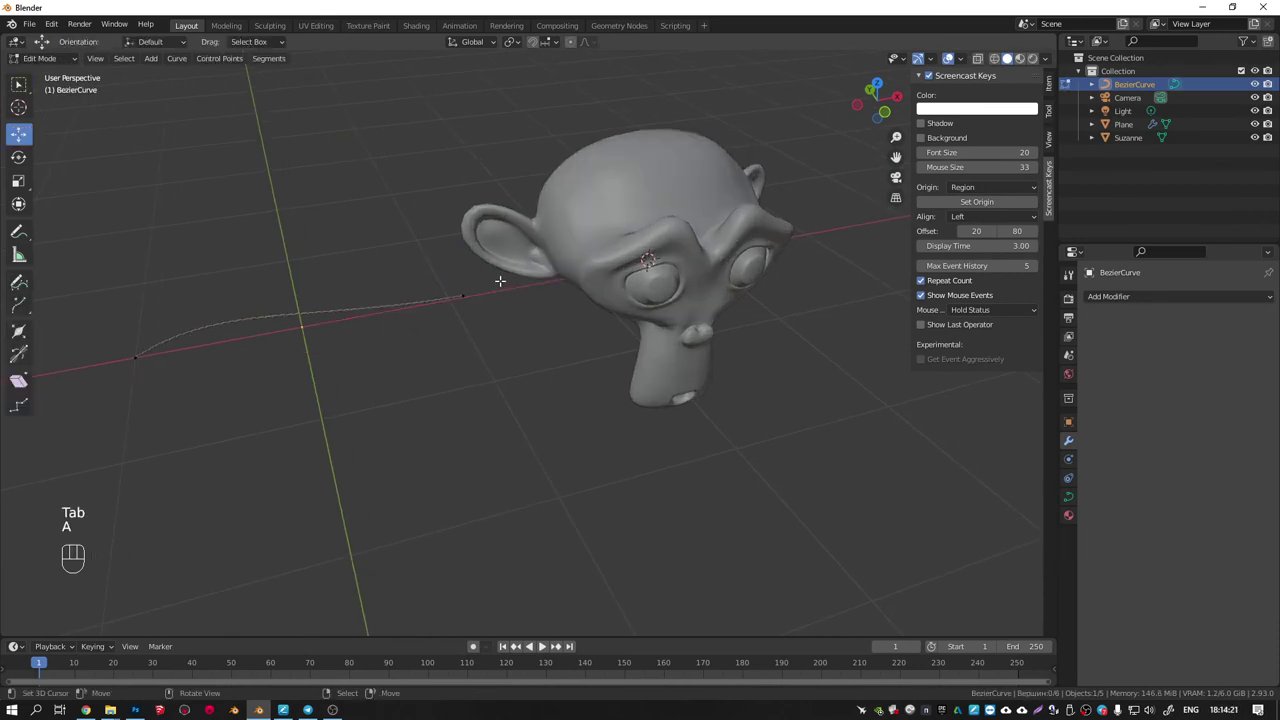
key(a)
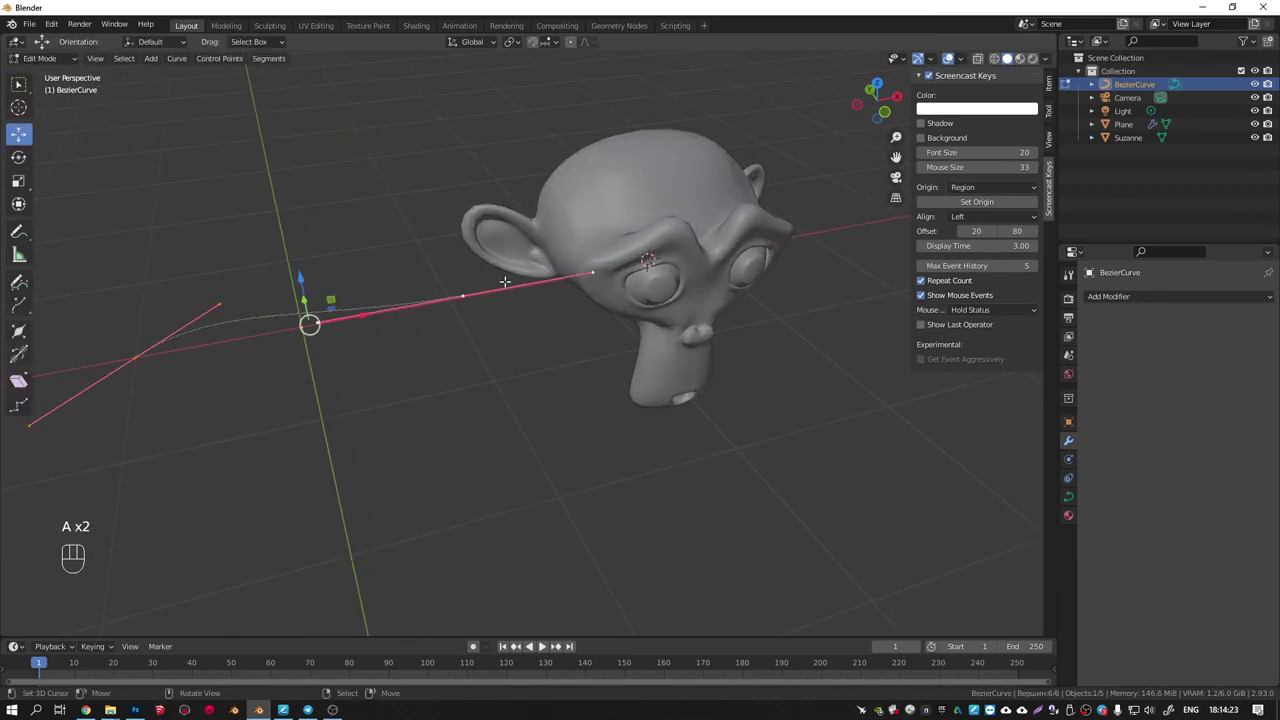
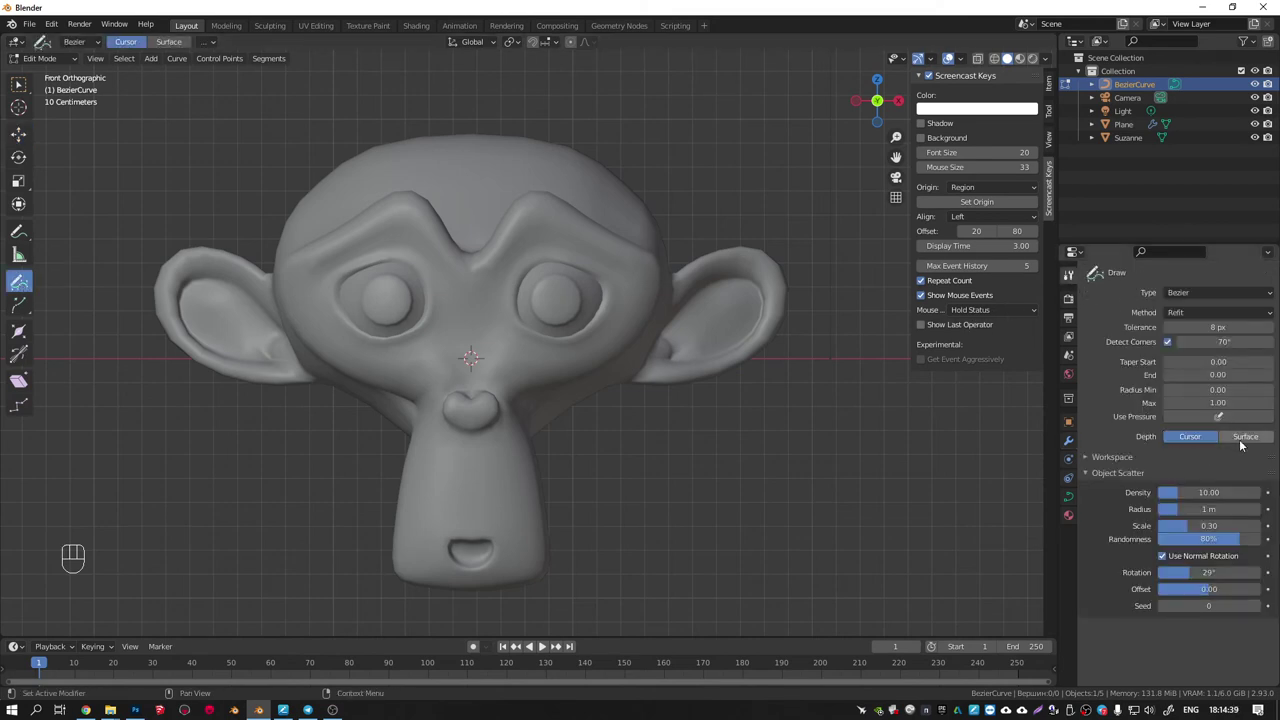
Set the Draw tool depth to Surface, draw the eye loop, then select the strap Plane.
click(1249, 440)
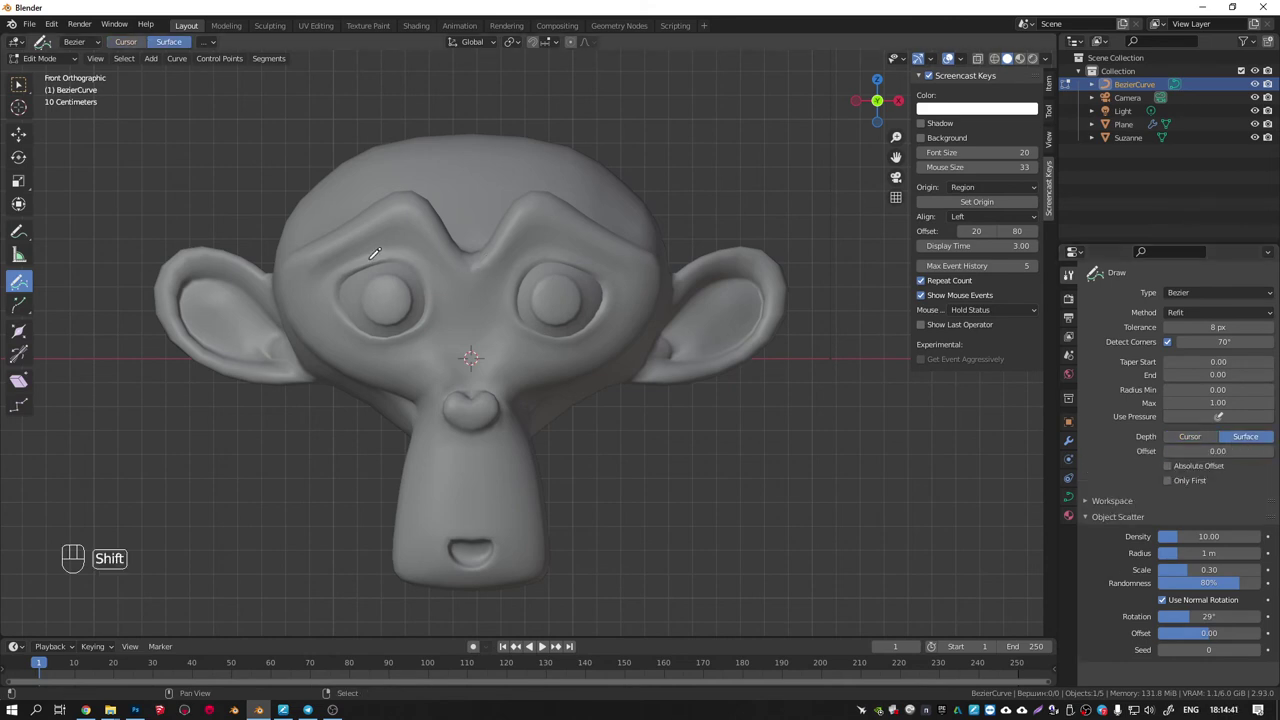
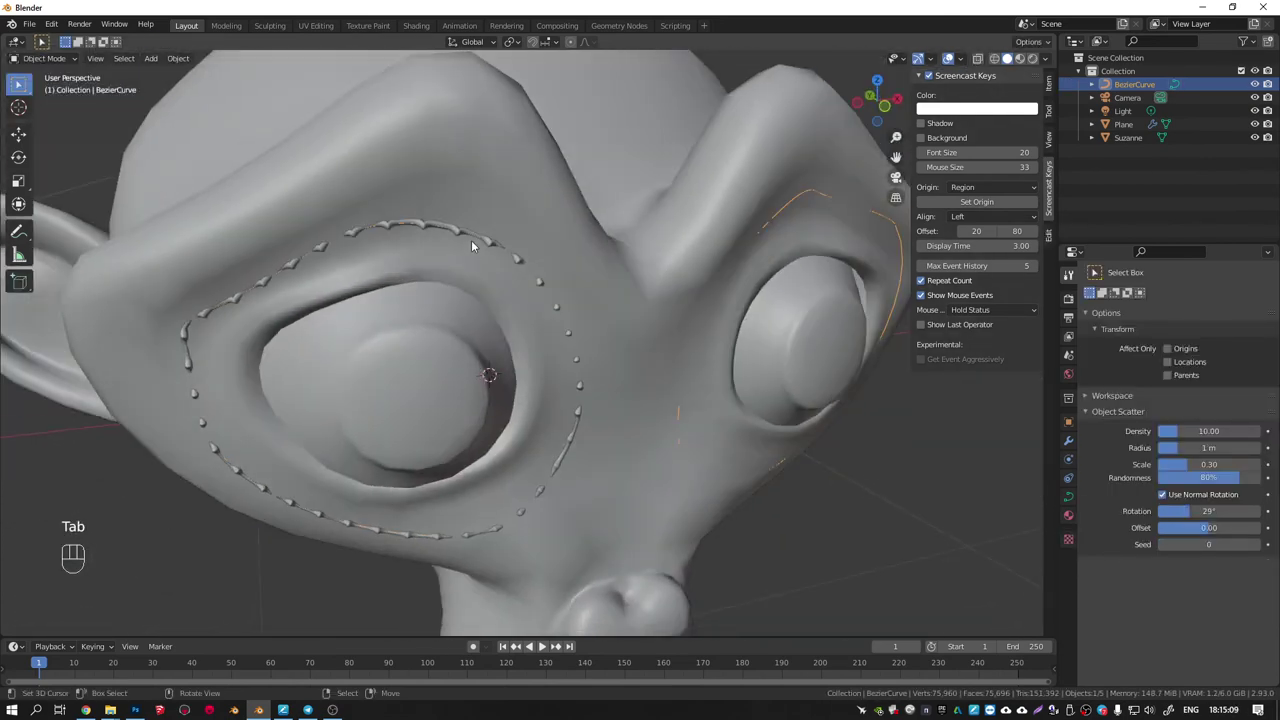
click(460, 233)
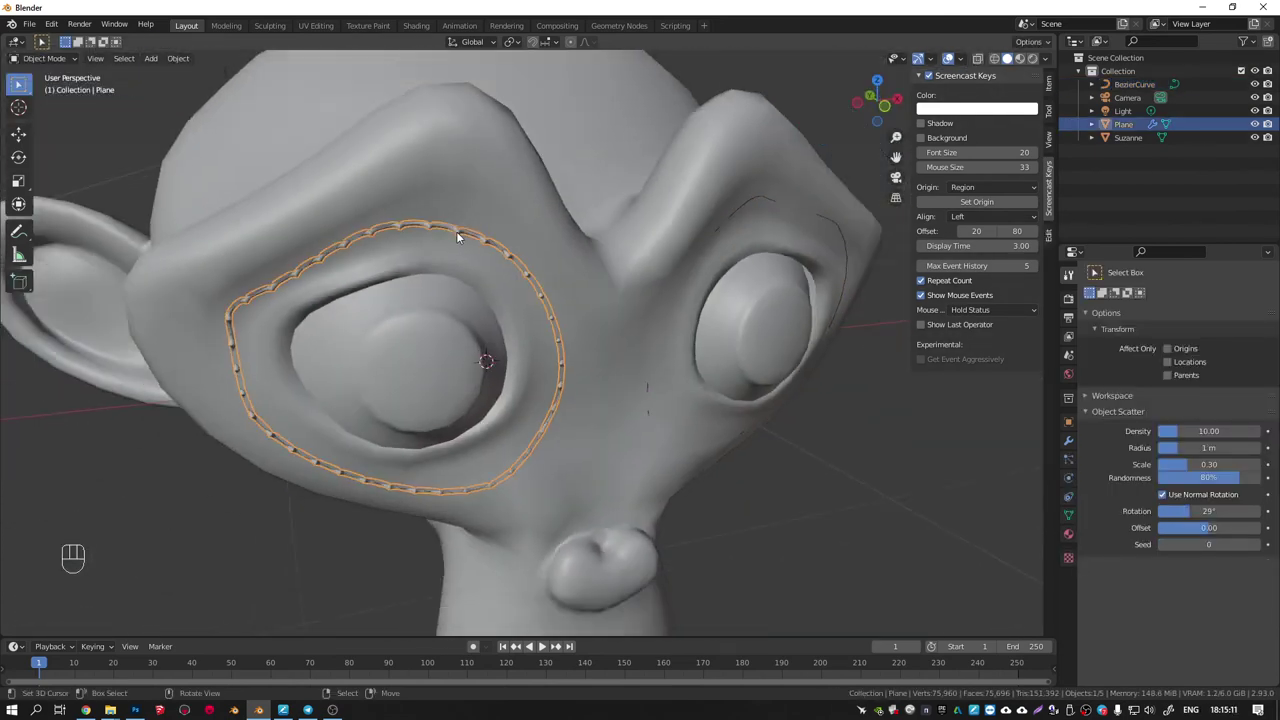
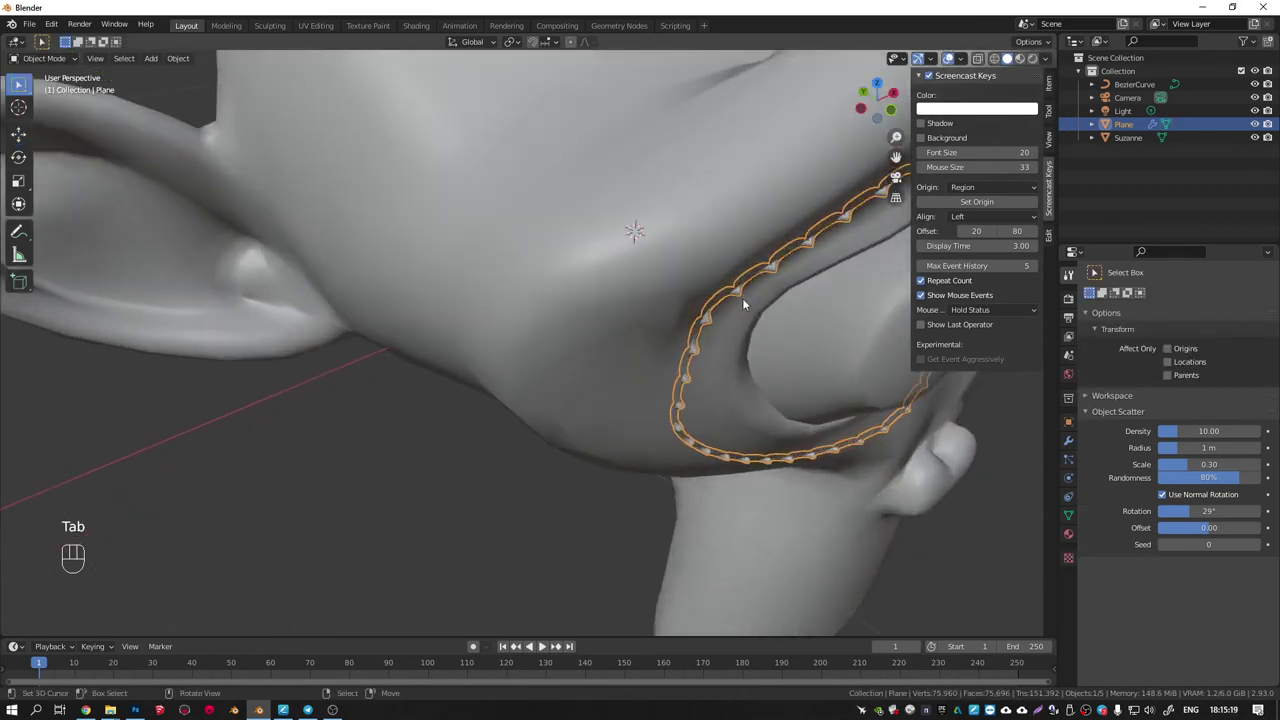
Enter Edit Mode on the strap Plane and view its grooved segment from the front.
drag(379, 406, 619, 317)
middle_click(552, 358)
key(Tab)
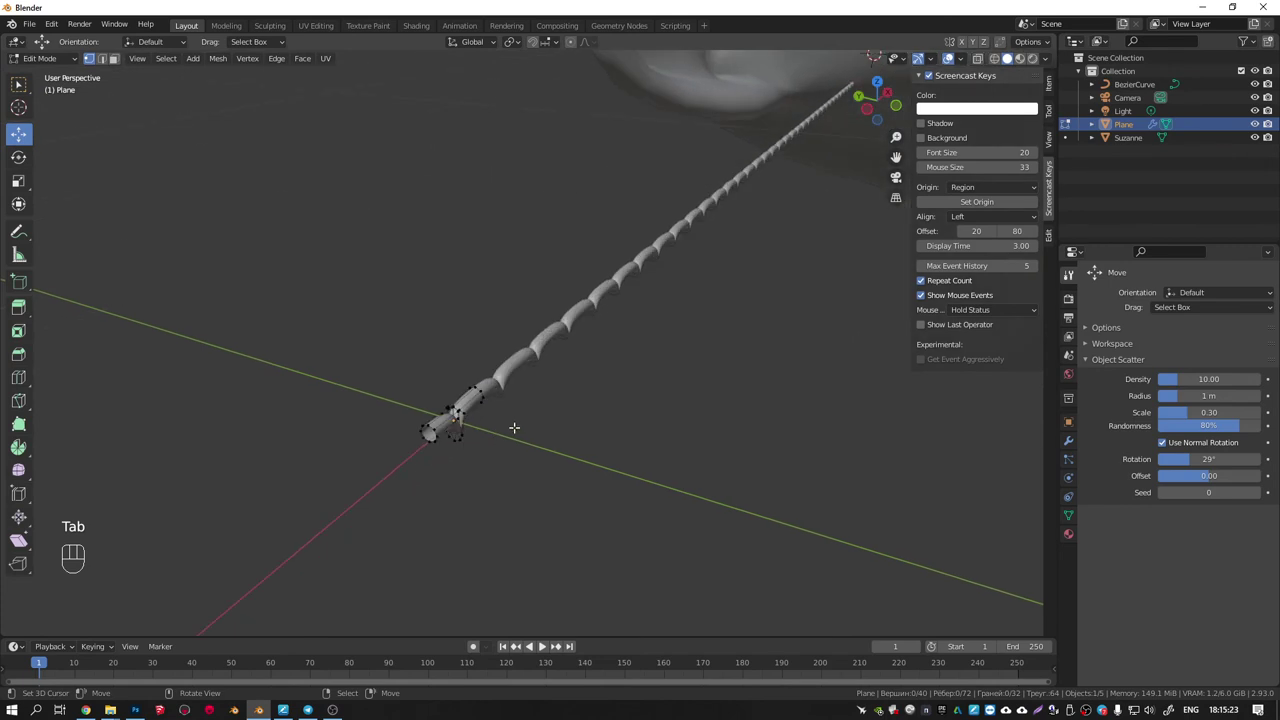
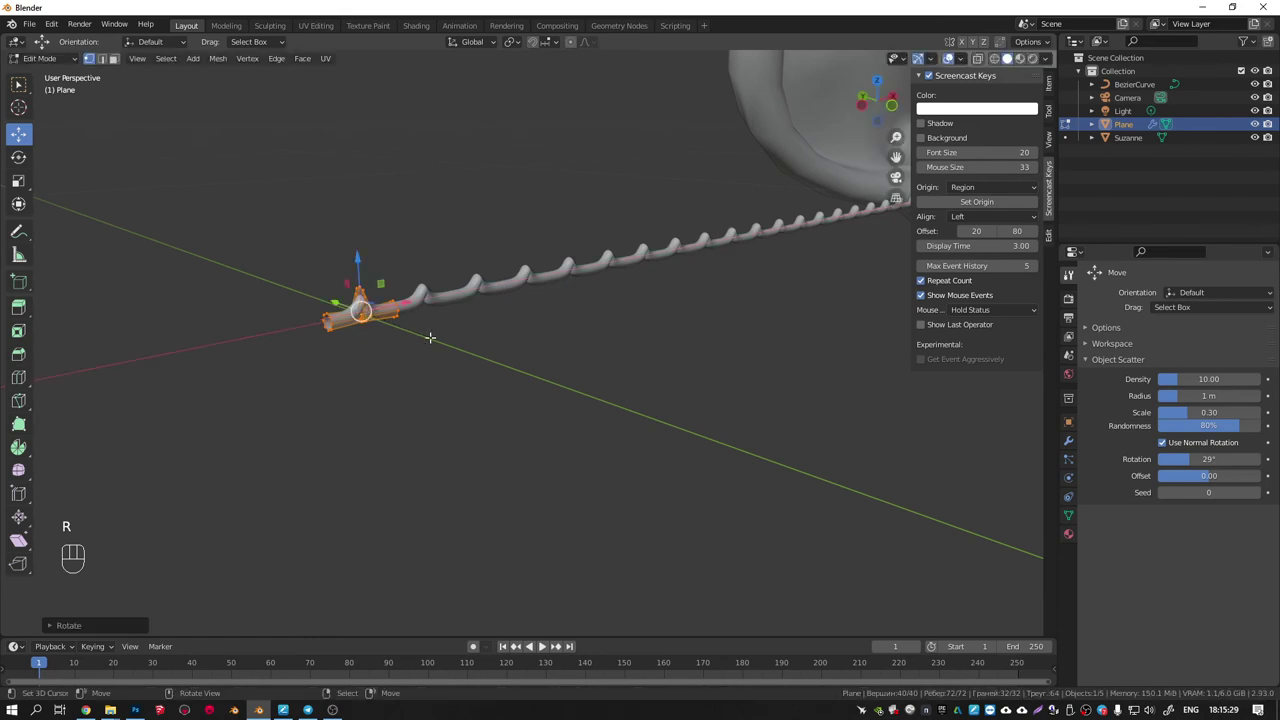
key(KP_1)
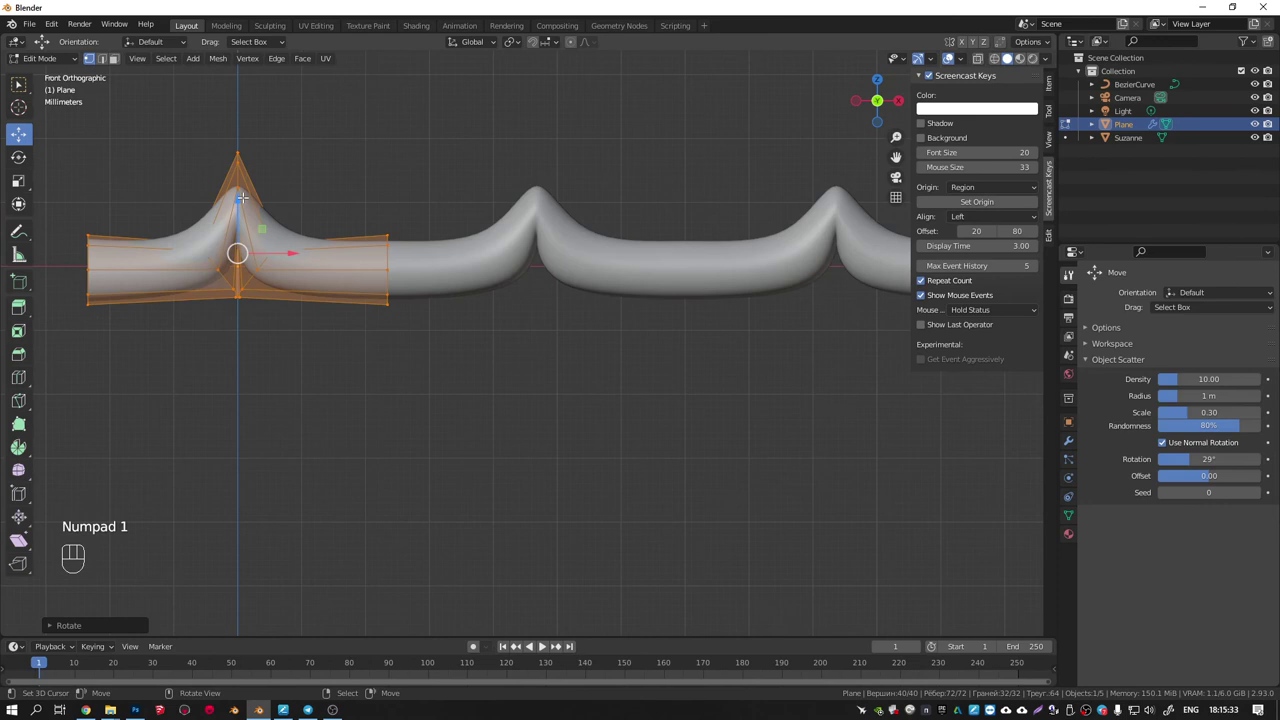
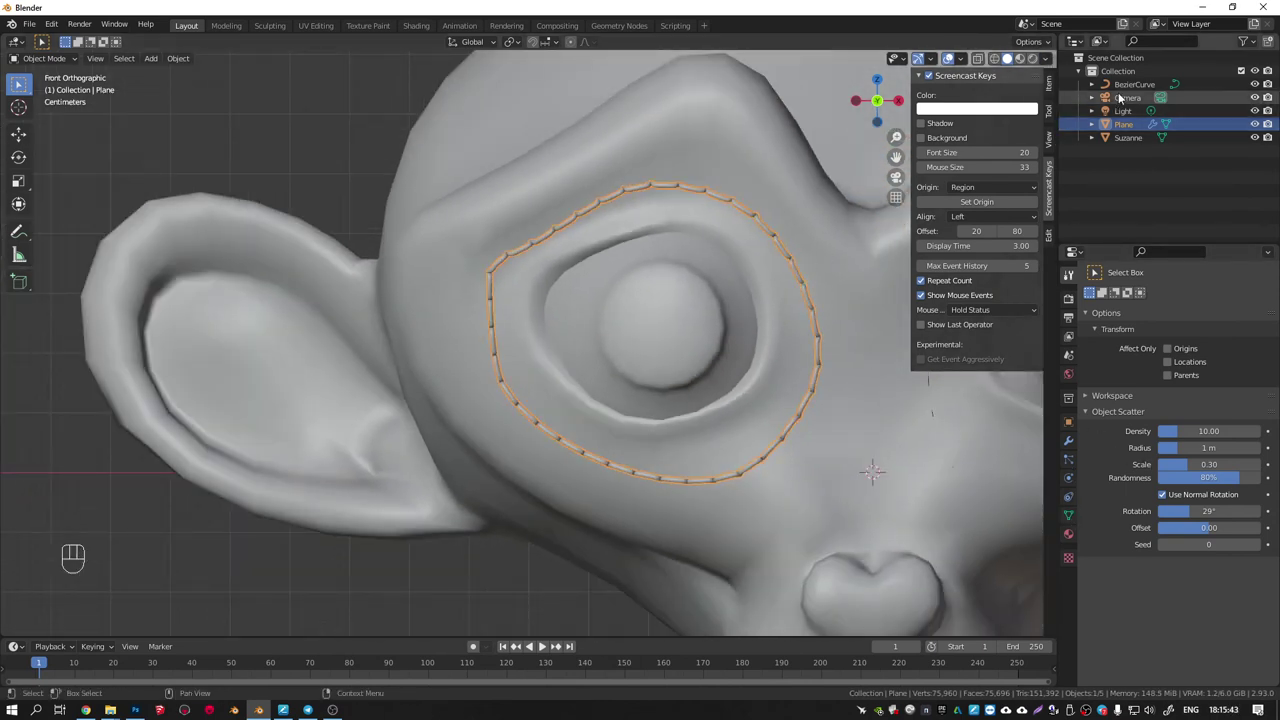
Inspect the eye strap in local view and raise the curve's preview resolution.
drag(1123, 89, 652, 376)
middle_click(652, 376)
drag(687, 371, 607, 378)
key(KP_Divide)
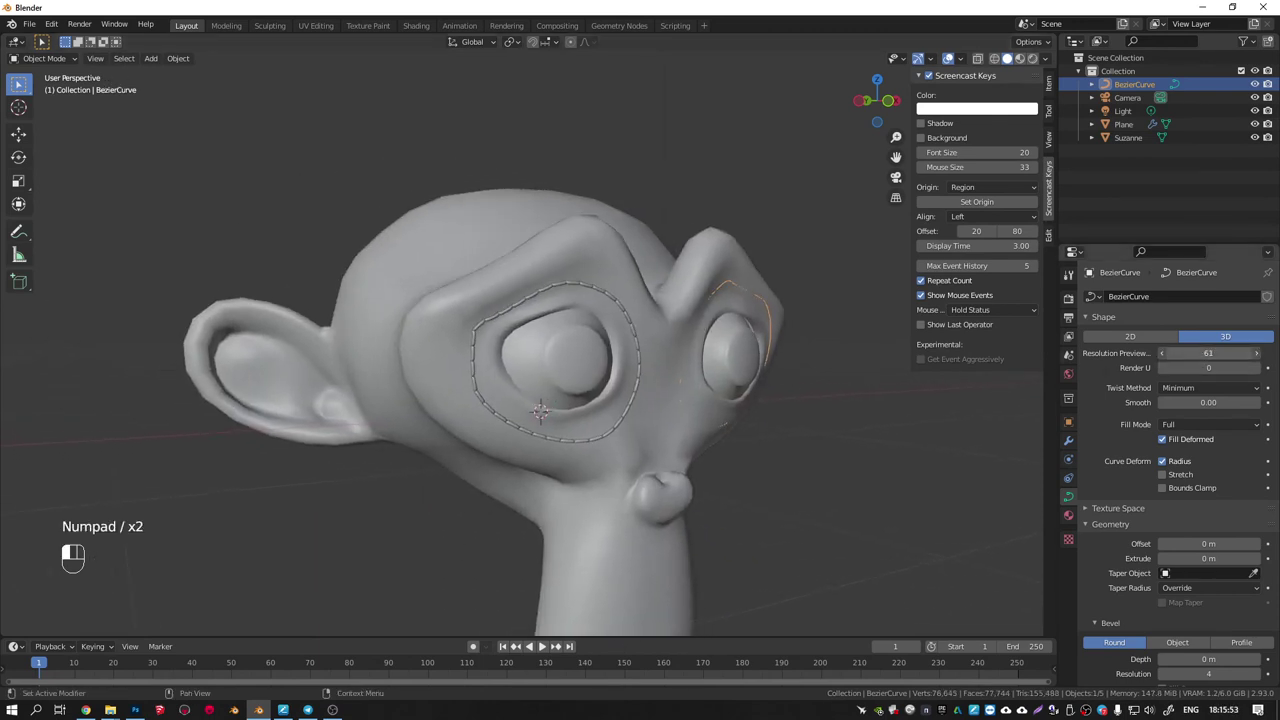
drag(570, 307, 554, 270)
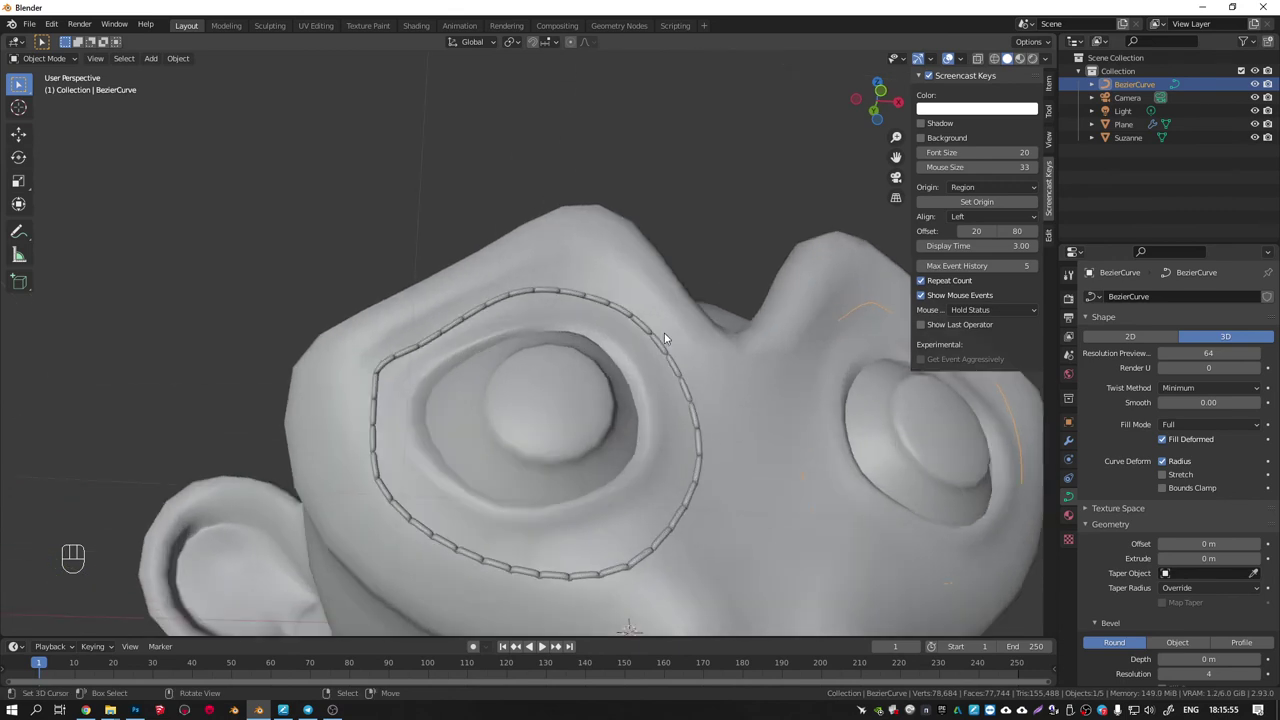
Orbit around the head and select the finished left-eye strap mesh.
drag(586, 416, 536, 319)
drag(529, 327, 552, 366)
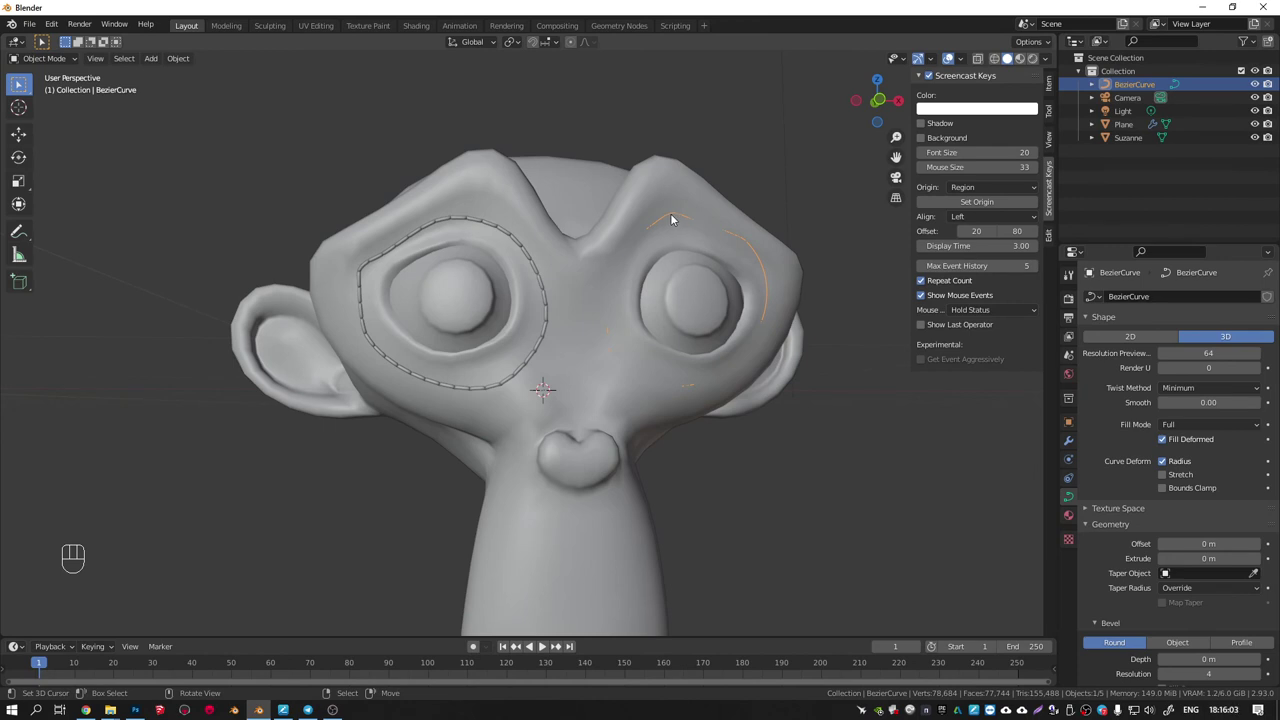
middle_click(570, 314)
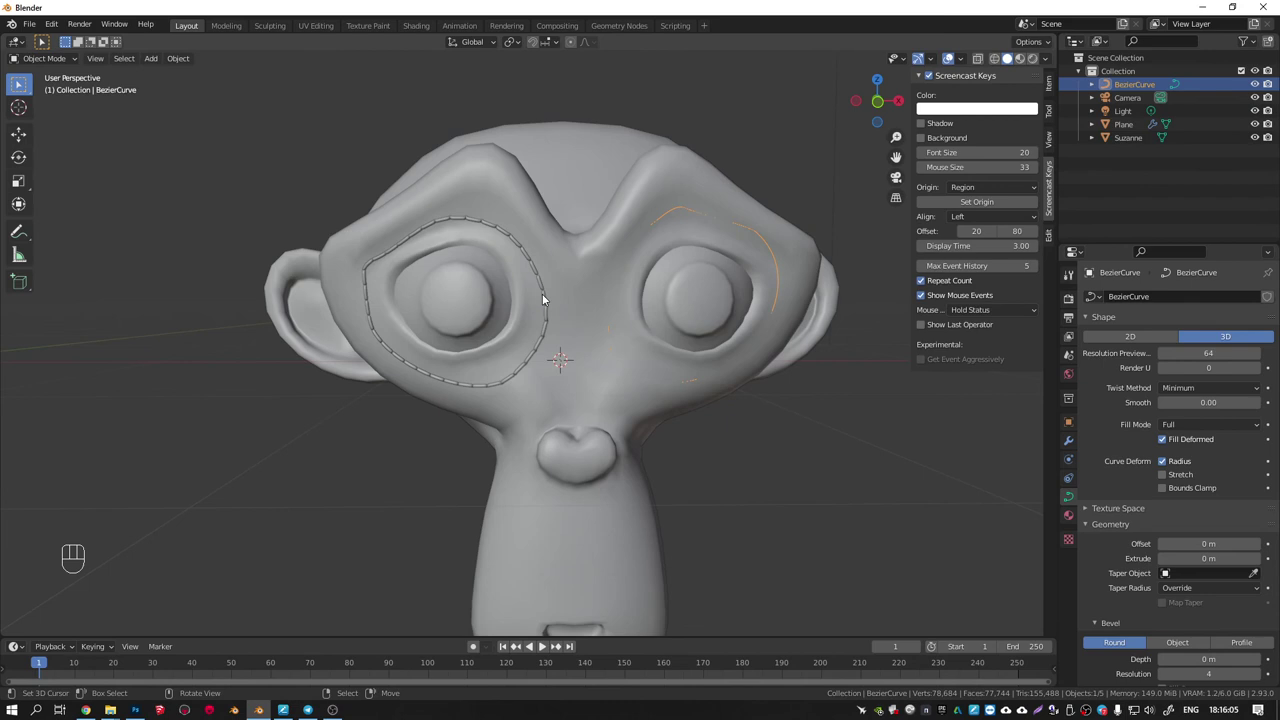
right_click(548, 298)
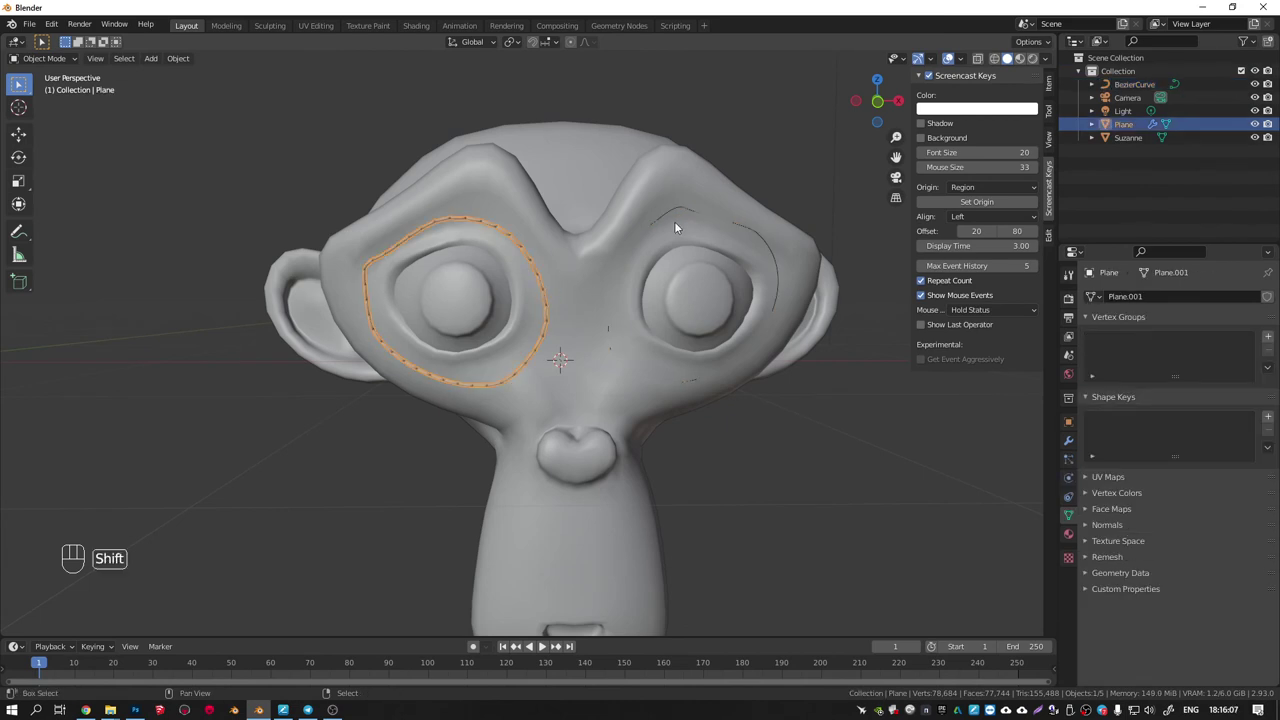
Duplicate the left-eye strap with its guide curve and isolate the copy in local view.
drag(1071, 435, 775, 282)
click(767, 239)
key(ctrl+z)
click(766, 243)
key(shift+d)
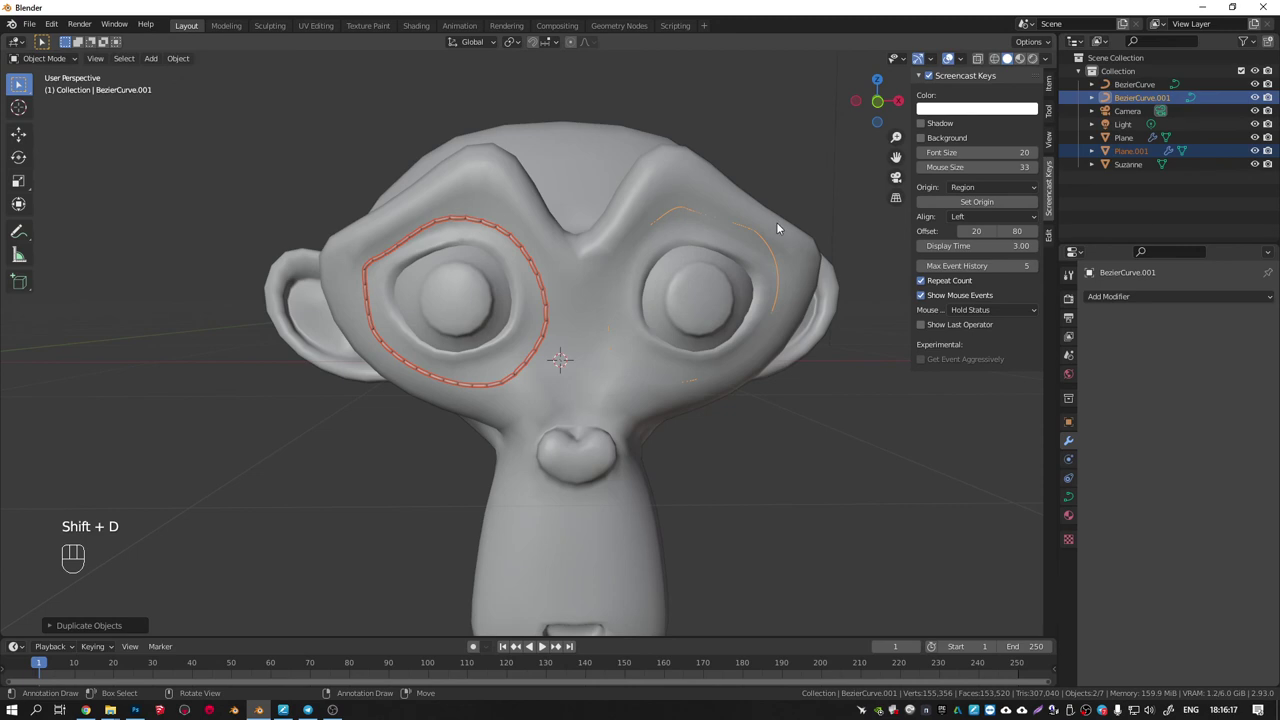
key(KP_Divide)
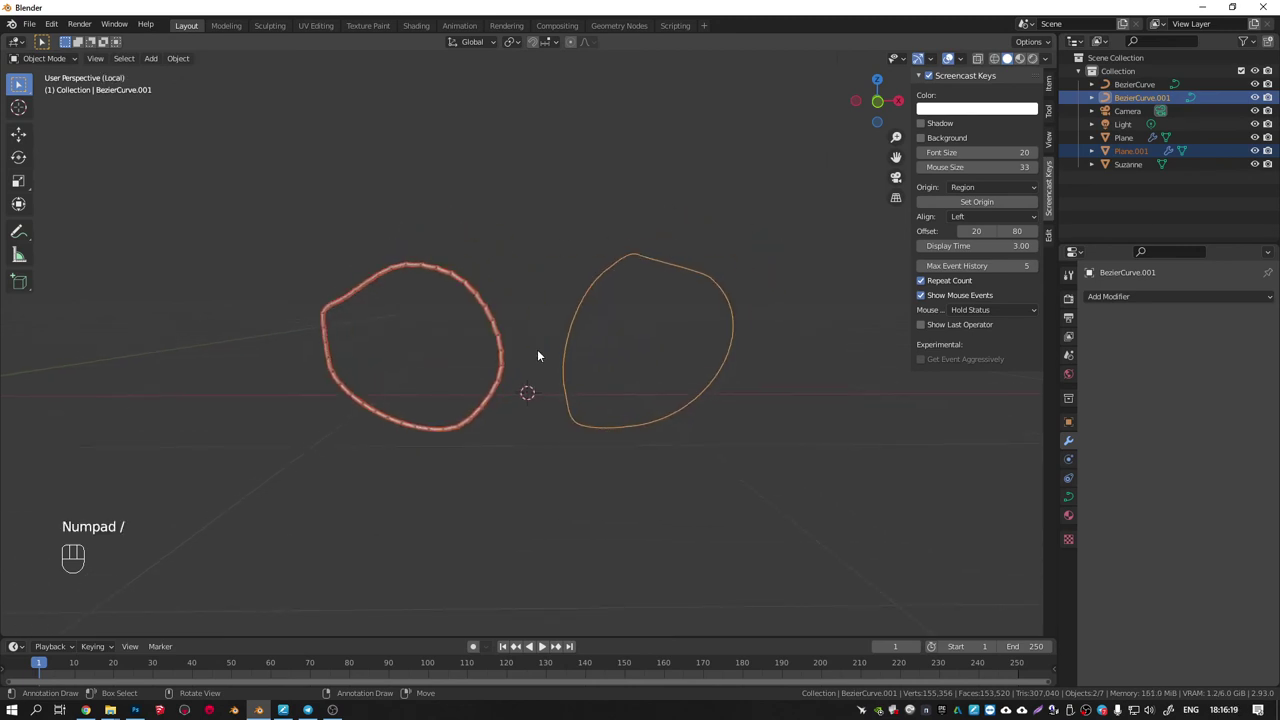
Edit the copied curve's points toward the right eye, then return to the full scene.
key(Tab)
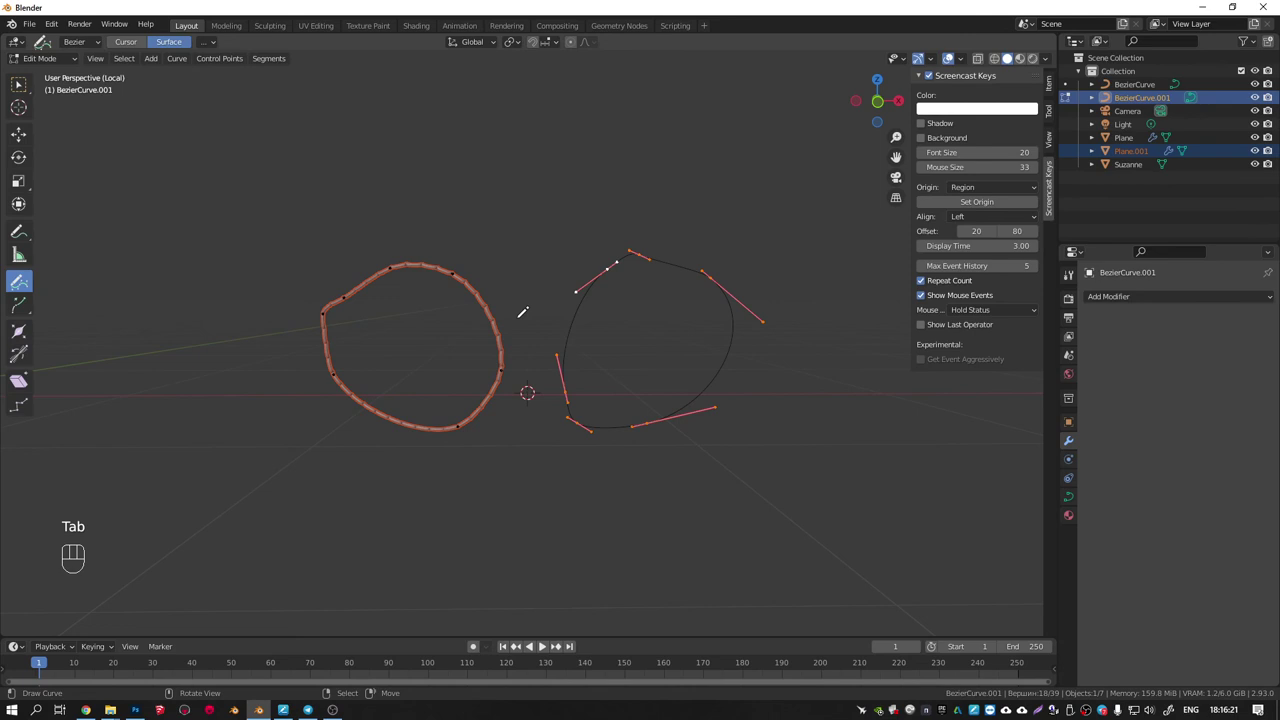
key(a)
key(a)
key(a)
key(l)
key(Delete)
key(Tab)
key(KP_Divide)
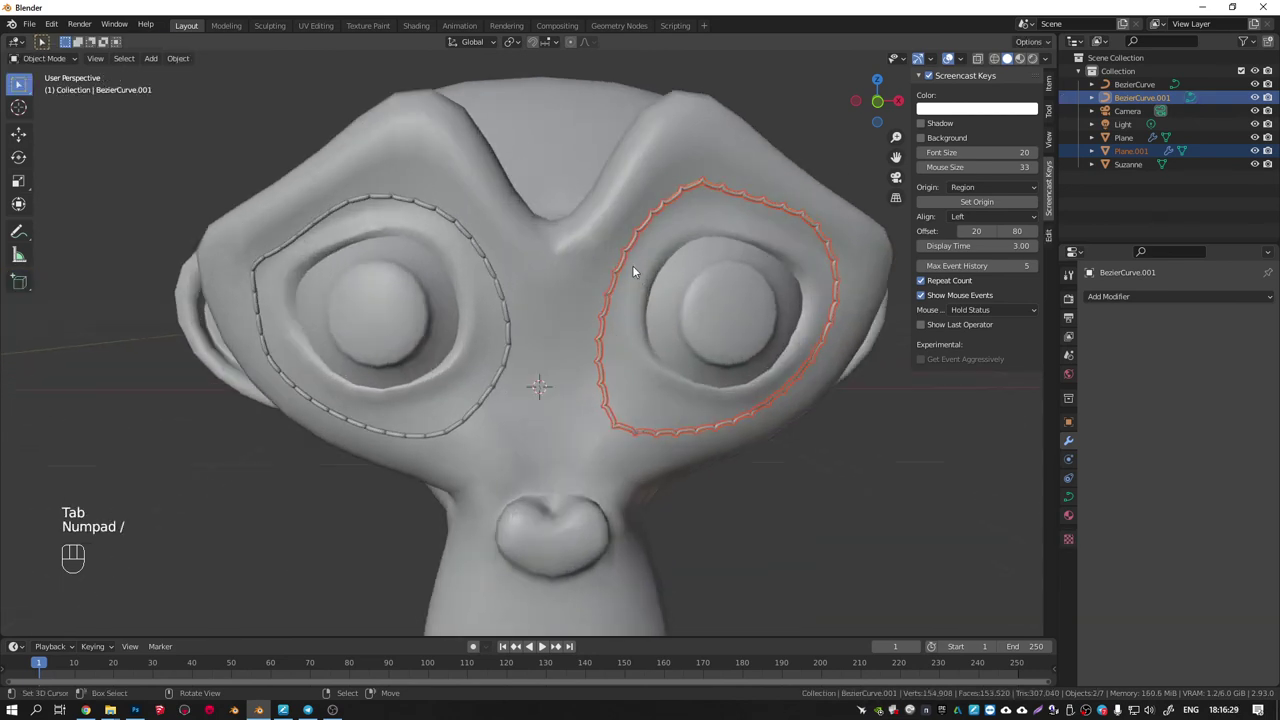
Select the copied strap Plane.001, inspect it around the right eye and enter Edit Mode.
click(596, 242)
drag(656, 238, 604, 223)
drag(647, 256, 445, 234)
drag(496, 239, 522, 251)
right_click(446, 124)
drag(494, 172, 472, 175)
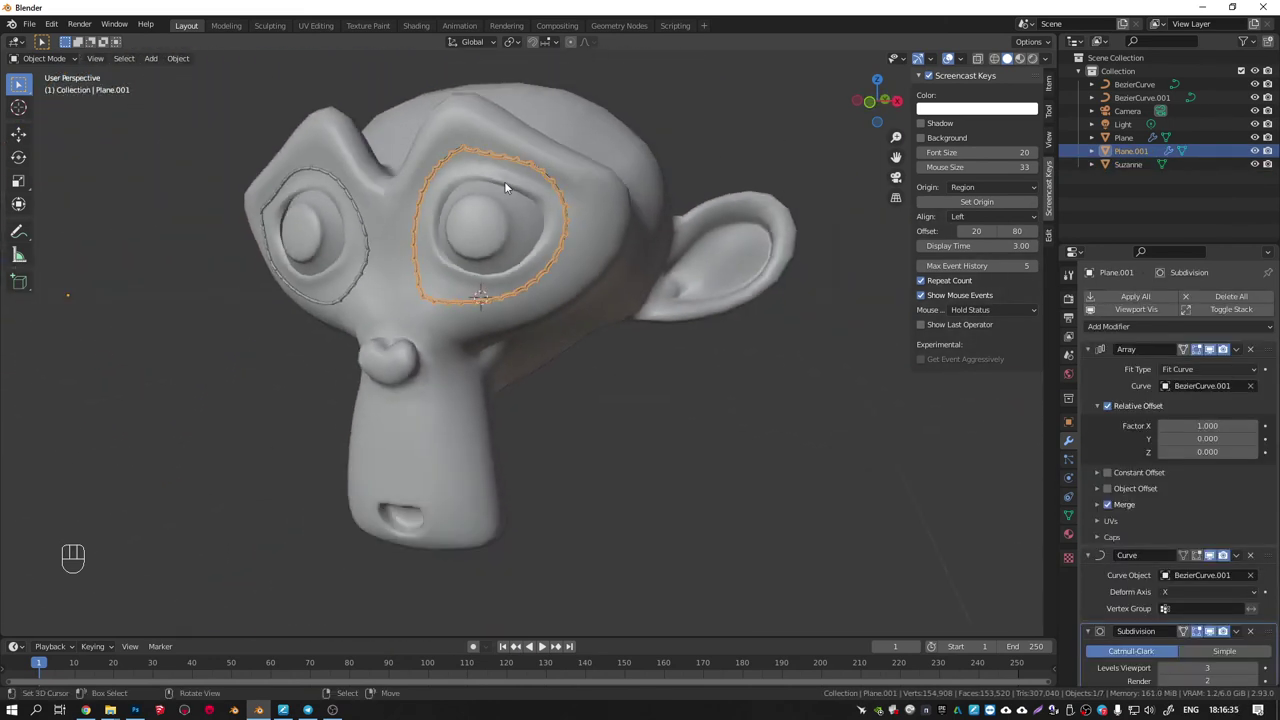
key(Tab)
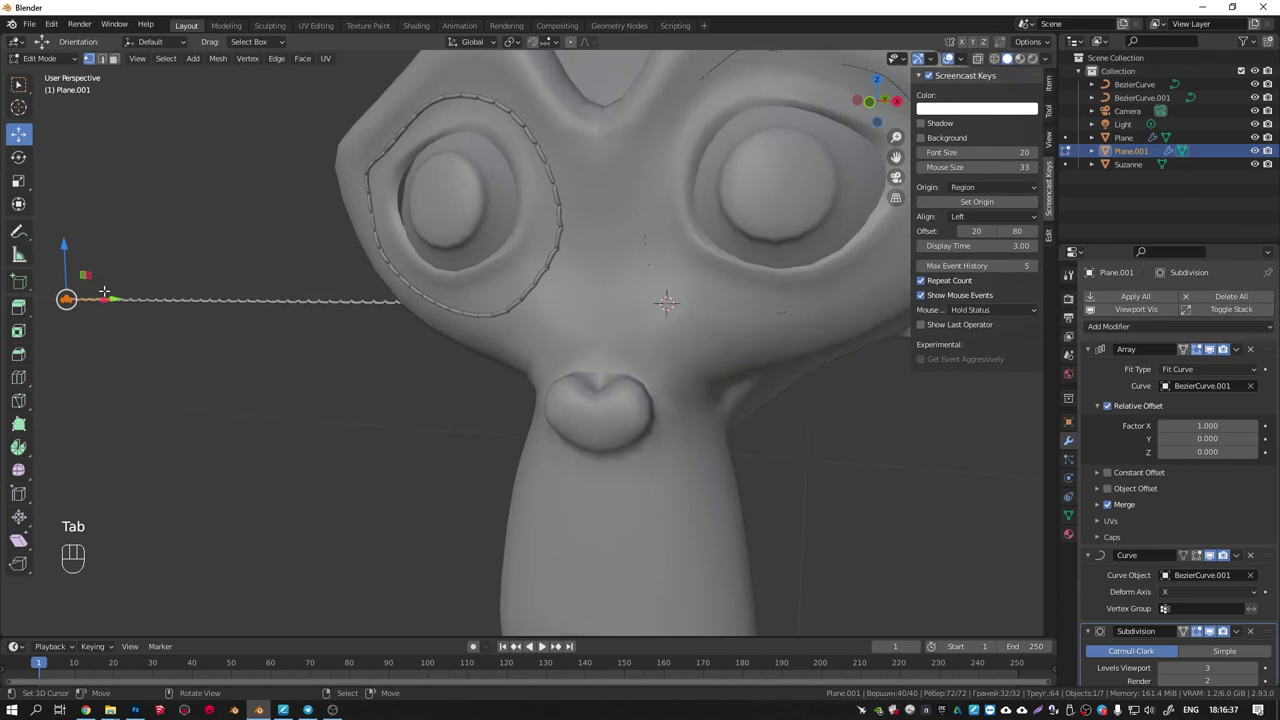
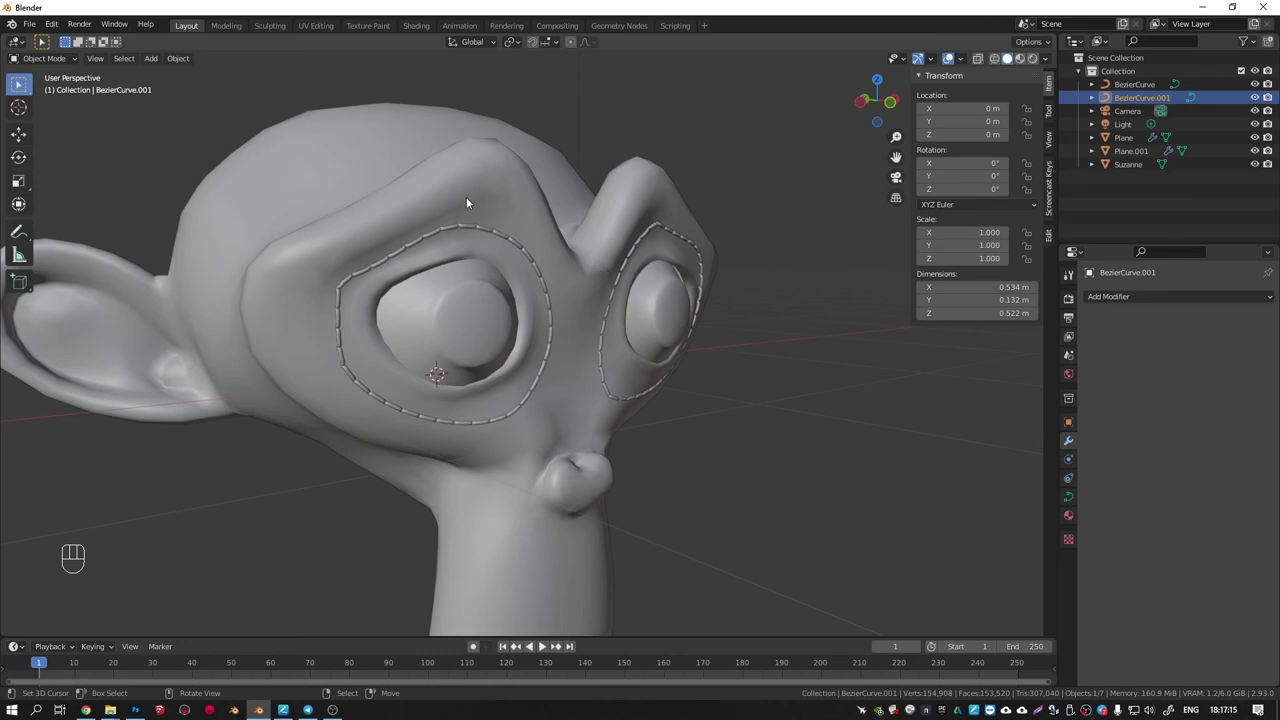
Select the right-eye strap, lower its subdivision level and undo a wrong modifier apply.
click(496, 194)
click(623, 238)
click(644, 244)
right_click(1166, 631)
click(1166, 631)
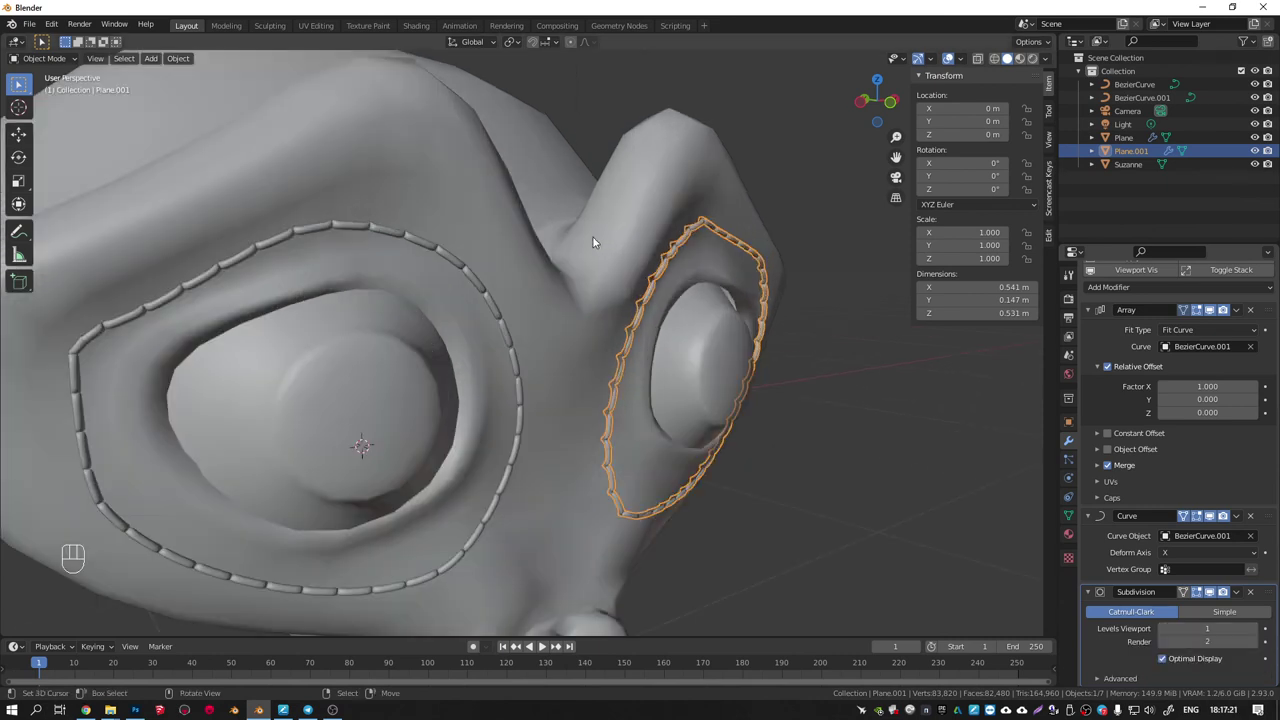
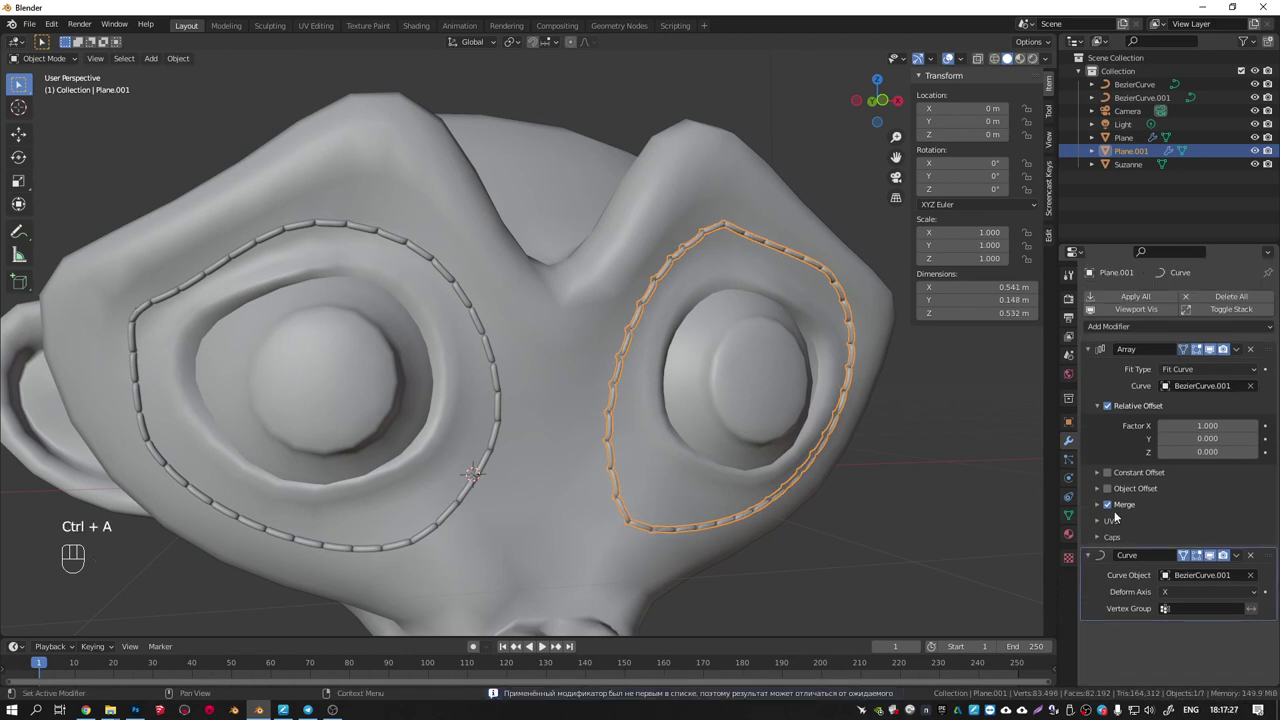
key(ctrl+a)
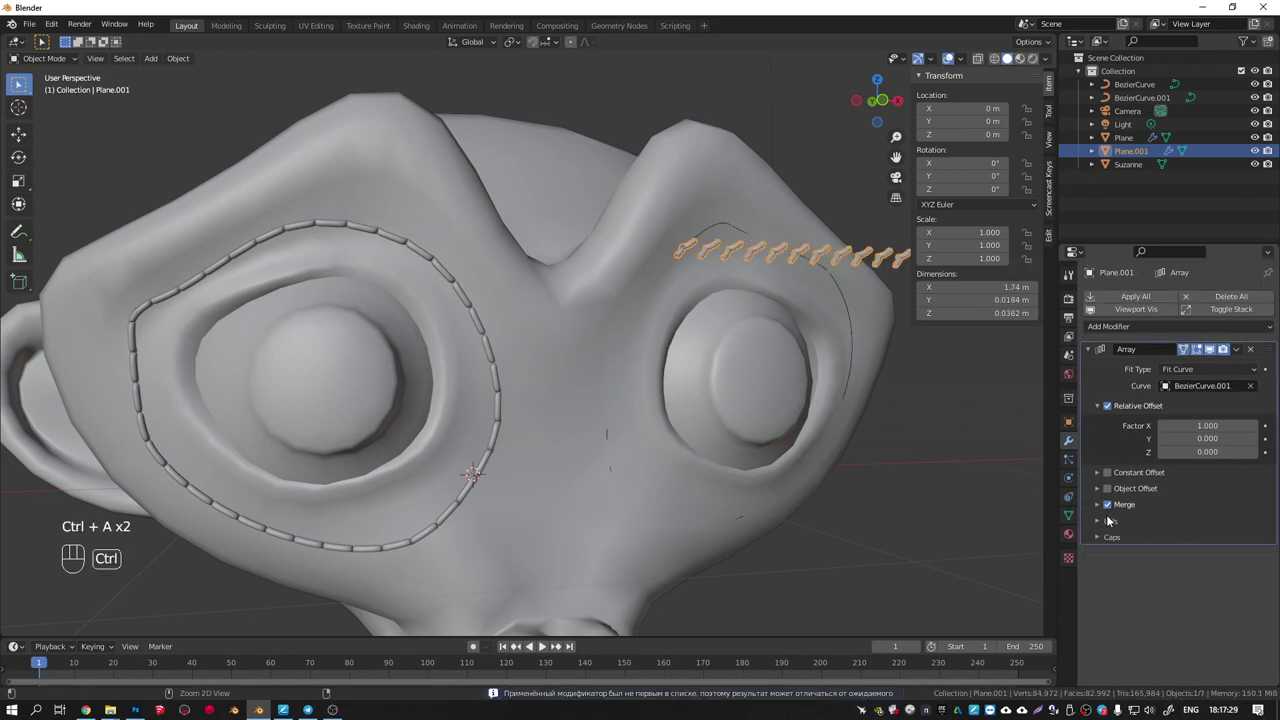
key(ctrl+z)
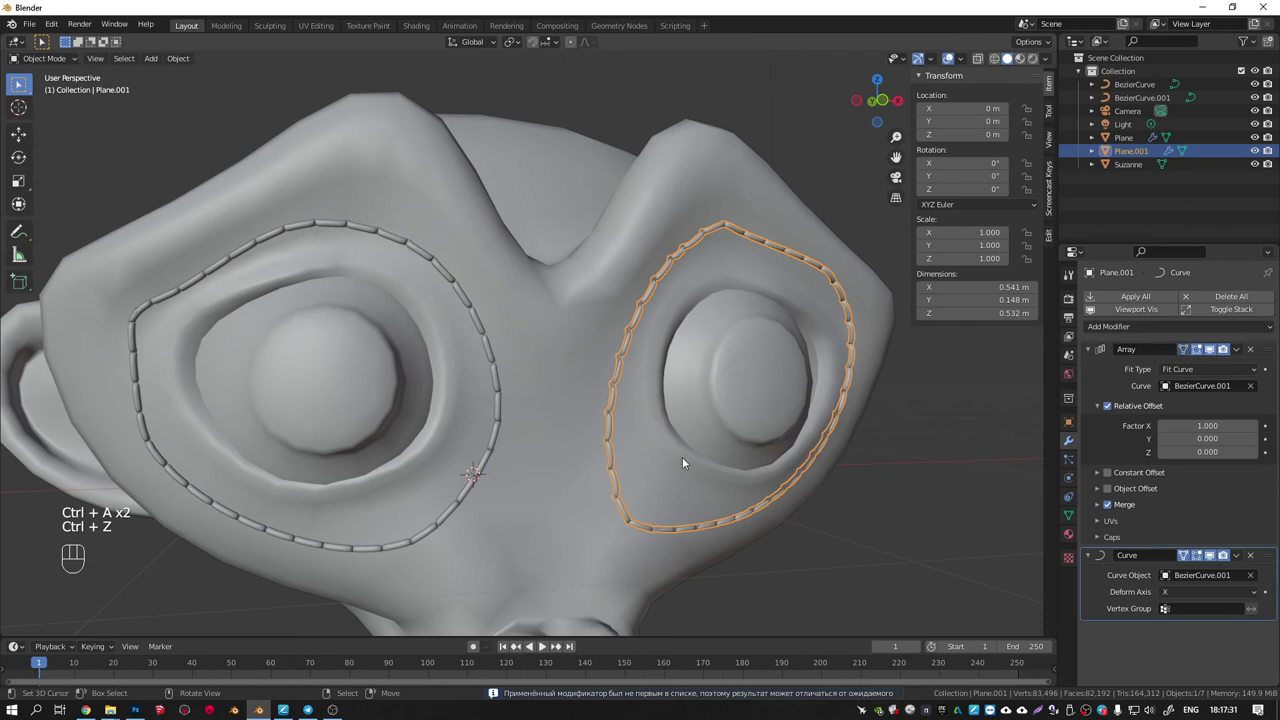
Apply all modifiers on the right-eye strap, then on the left-eye strap.
click(690, 432)
key(ctrl+a)
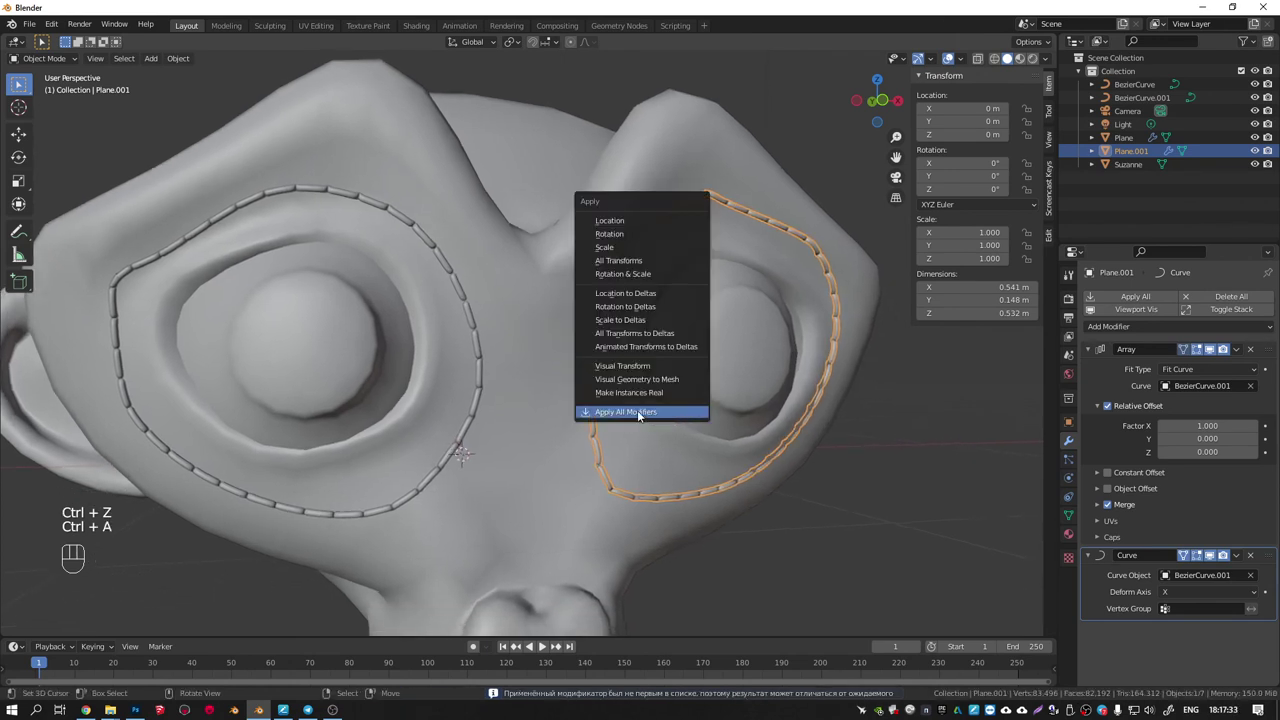
click(478, 350)
key(ctrl+a)
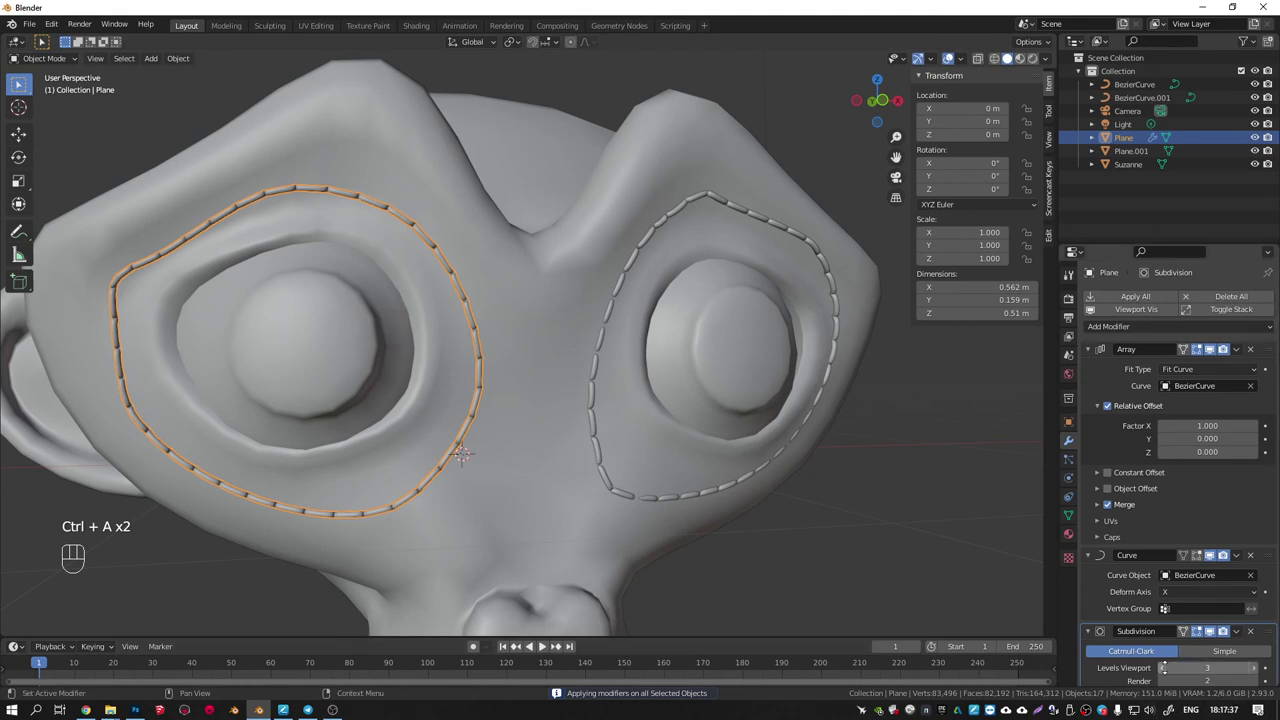
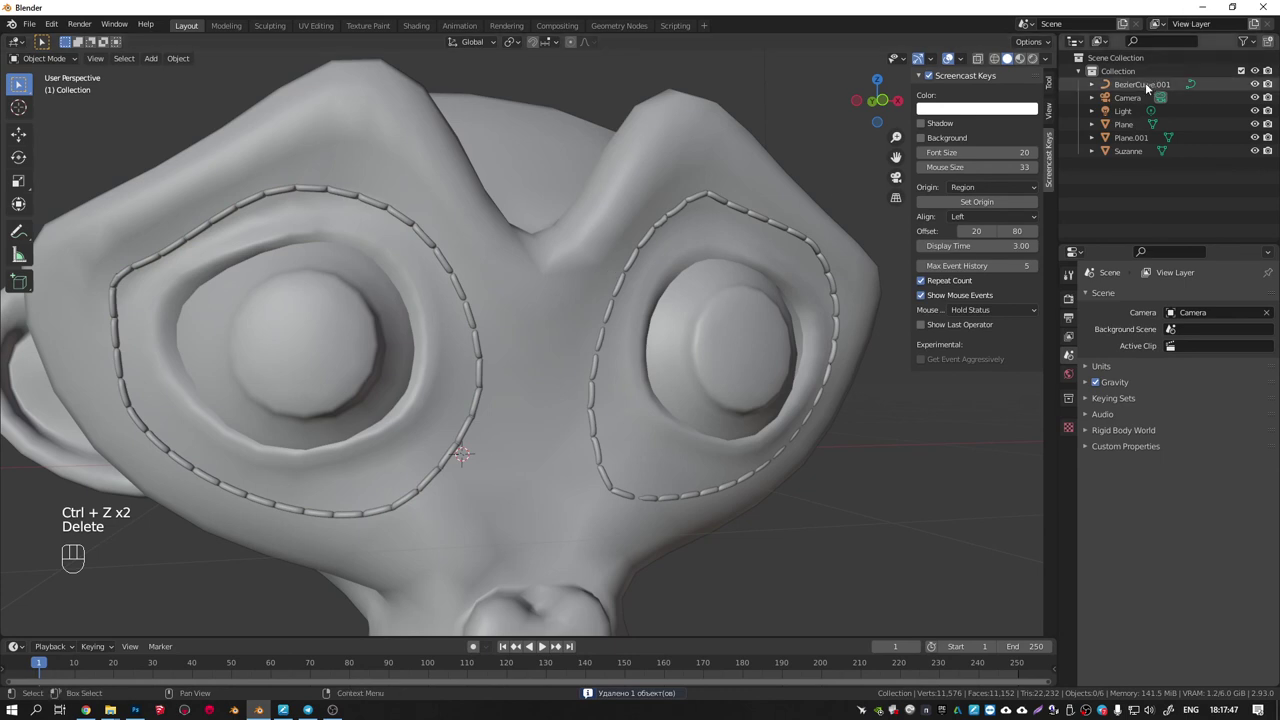
Delete the remaining guide curve and join both eye straps into the Suzanne head.
click(1149, 87)
key(Delete)
drag(495, 280, 552, 291)
drag(522, 292, 505, 311)
click(534, 301)
click(589, 290)
click(592, 296)
click(574, 257)
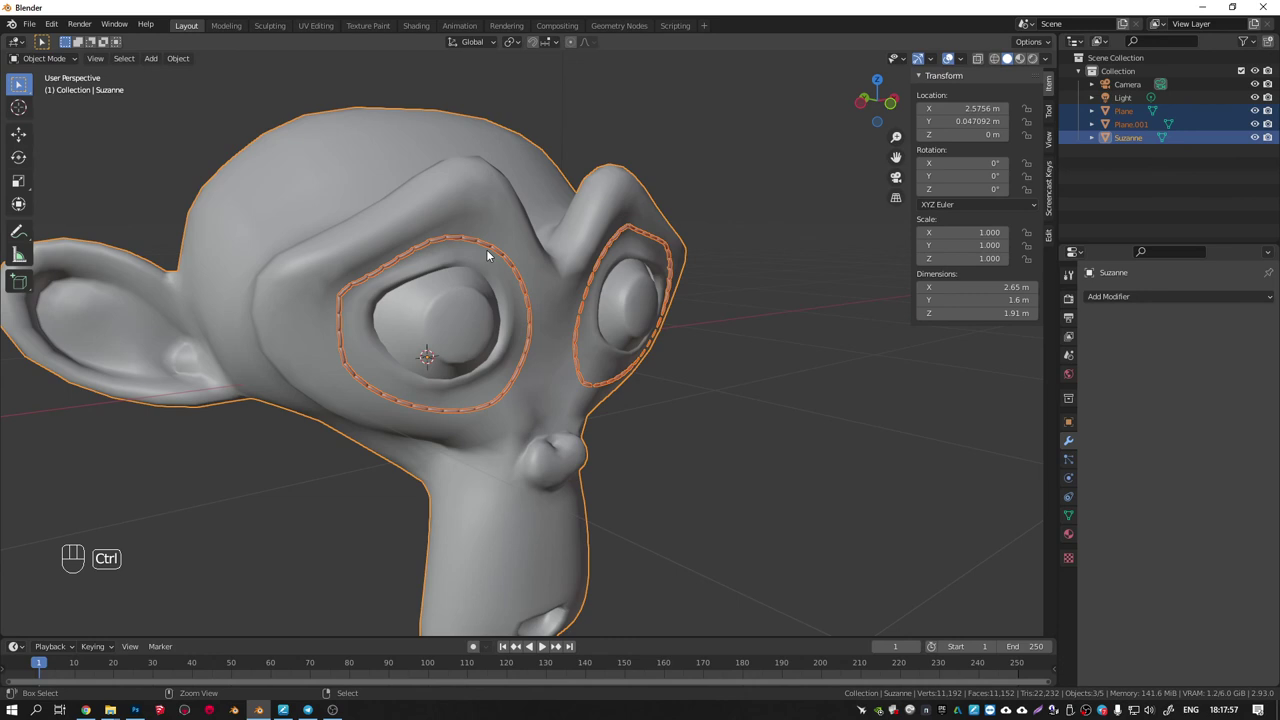
key(ctrl+j)
Add a level-2 subdivision to the joined head mesh and check it all around.
middle_click(512, 245)
key(Tab)
key(Tab)
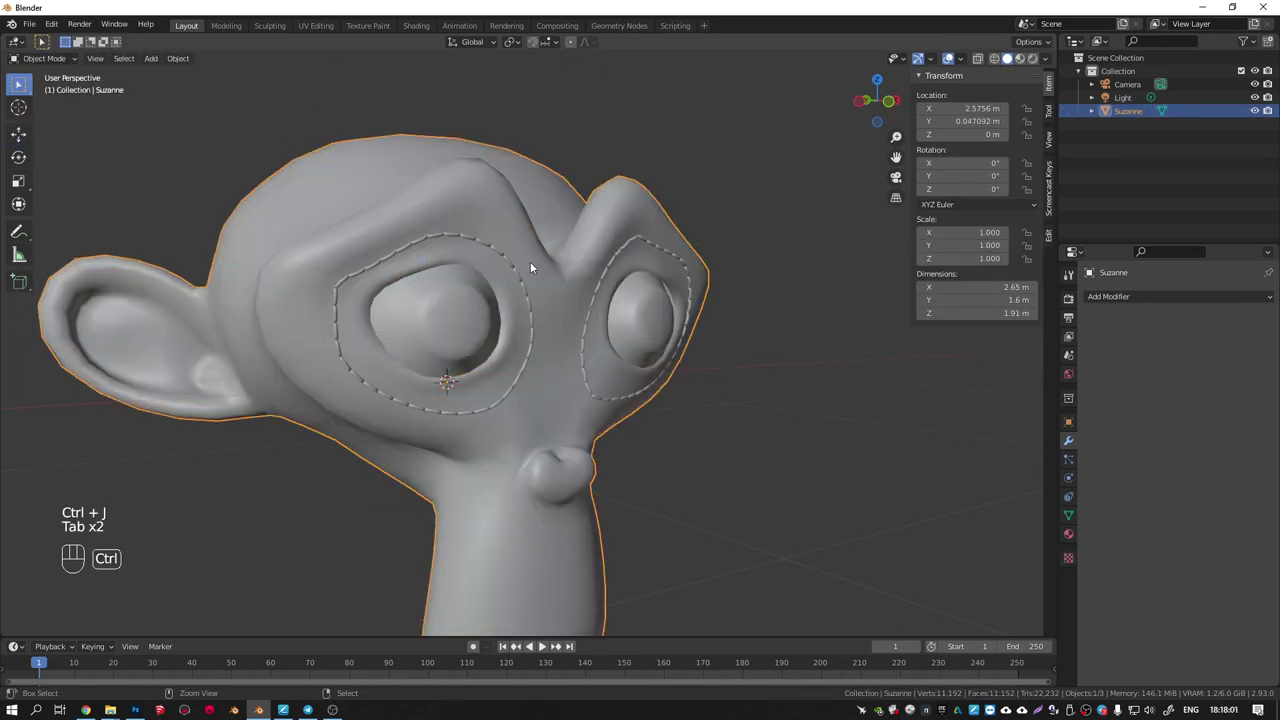
key(ctrl+2)
drag(514, 244, 481, 239)
drag(612, 276, 649, 312)
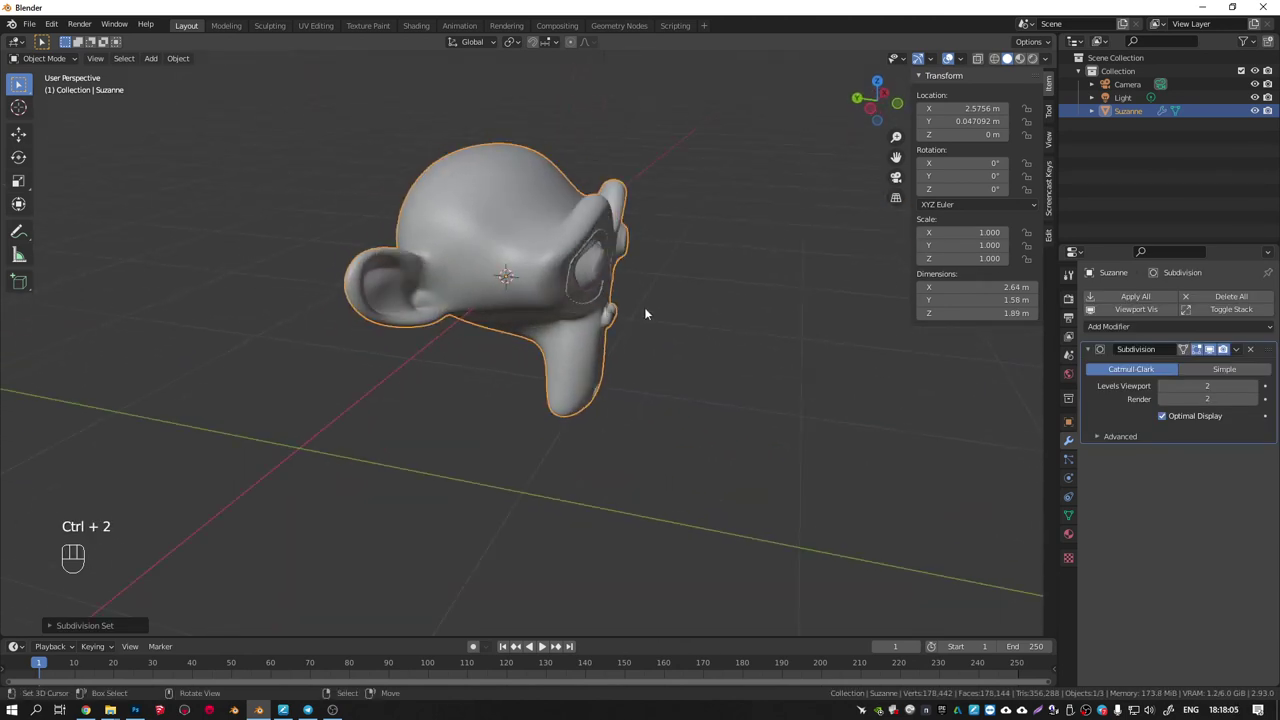
key(shift+a)
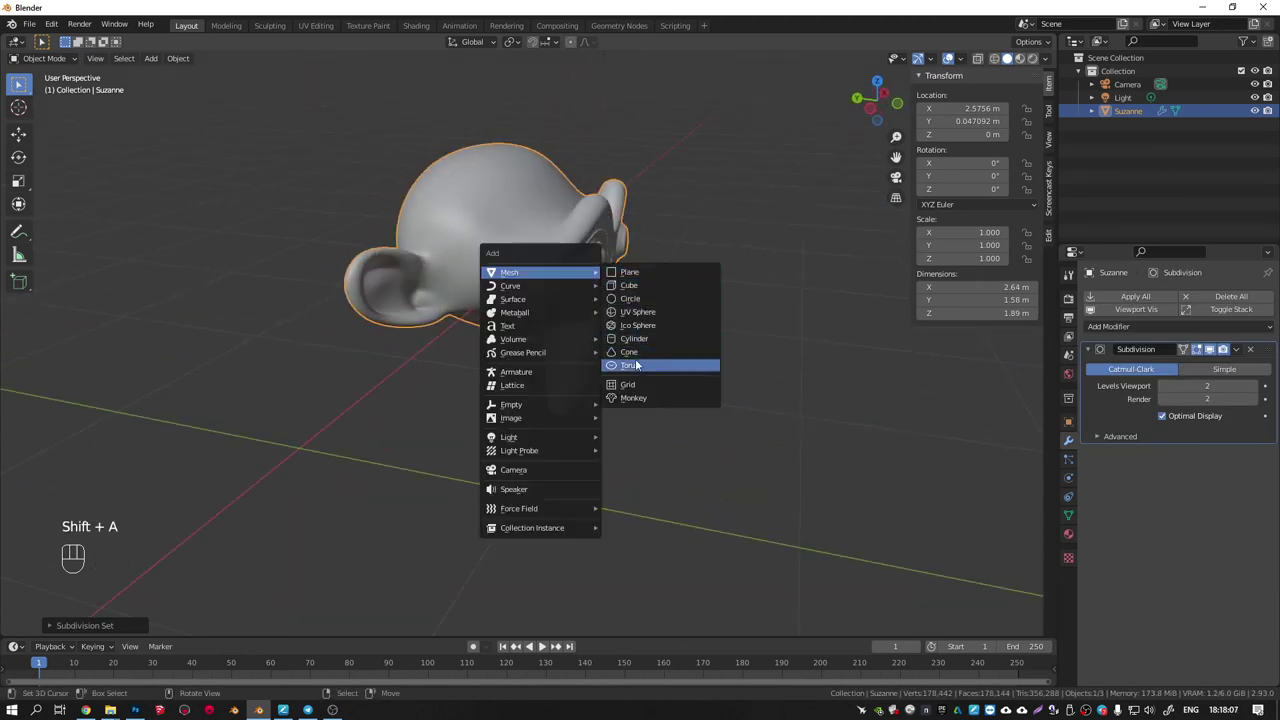
middle_click(565, 260)
Duplicate the head as Suzanne.001, apply its subdivision, shade smooth and start renaming it.
key(ctrl+1)
key(ctrl+a)
middle_click(578, 261)
key(q)
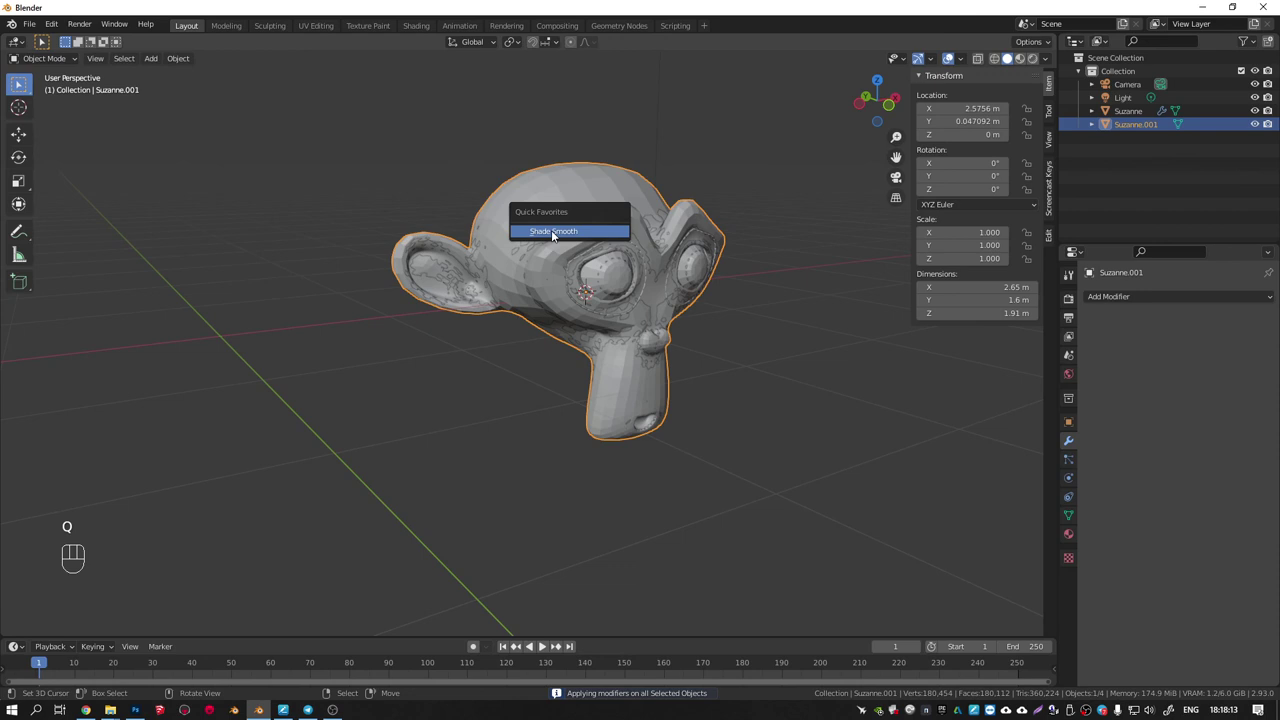
key(2)
key(F2)
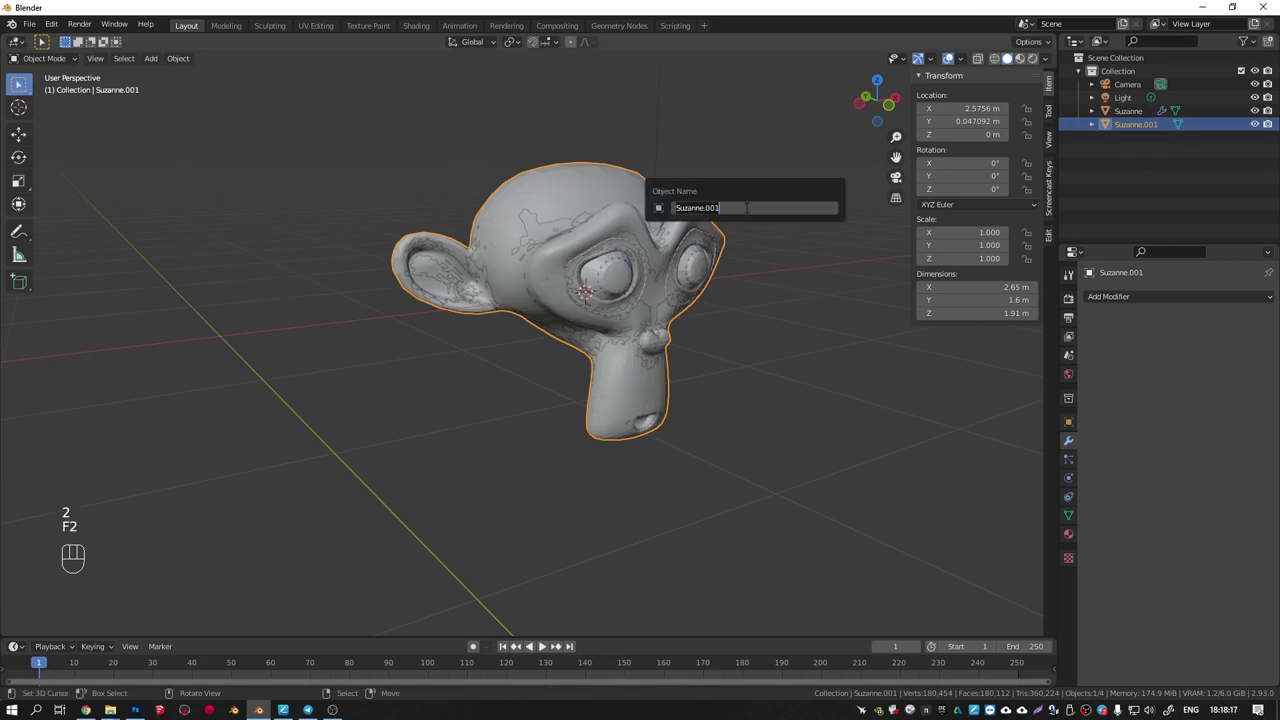